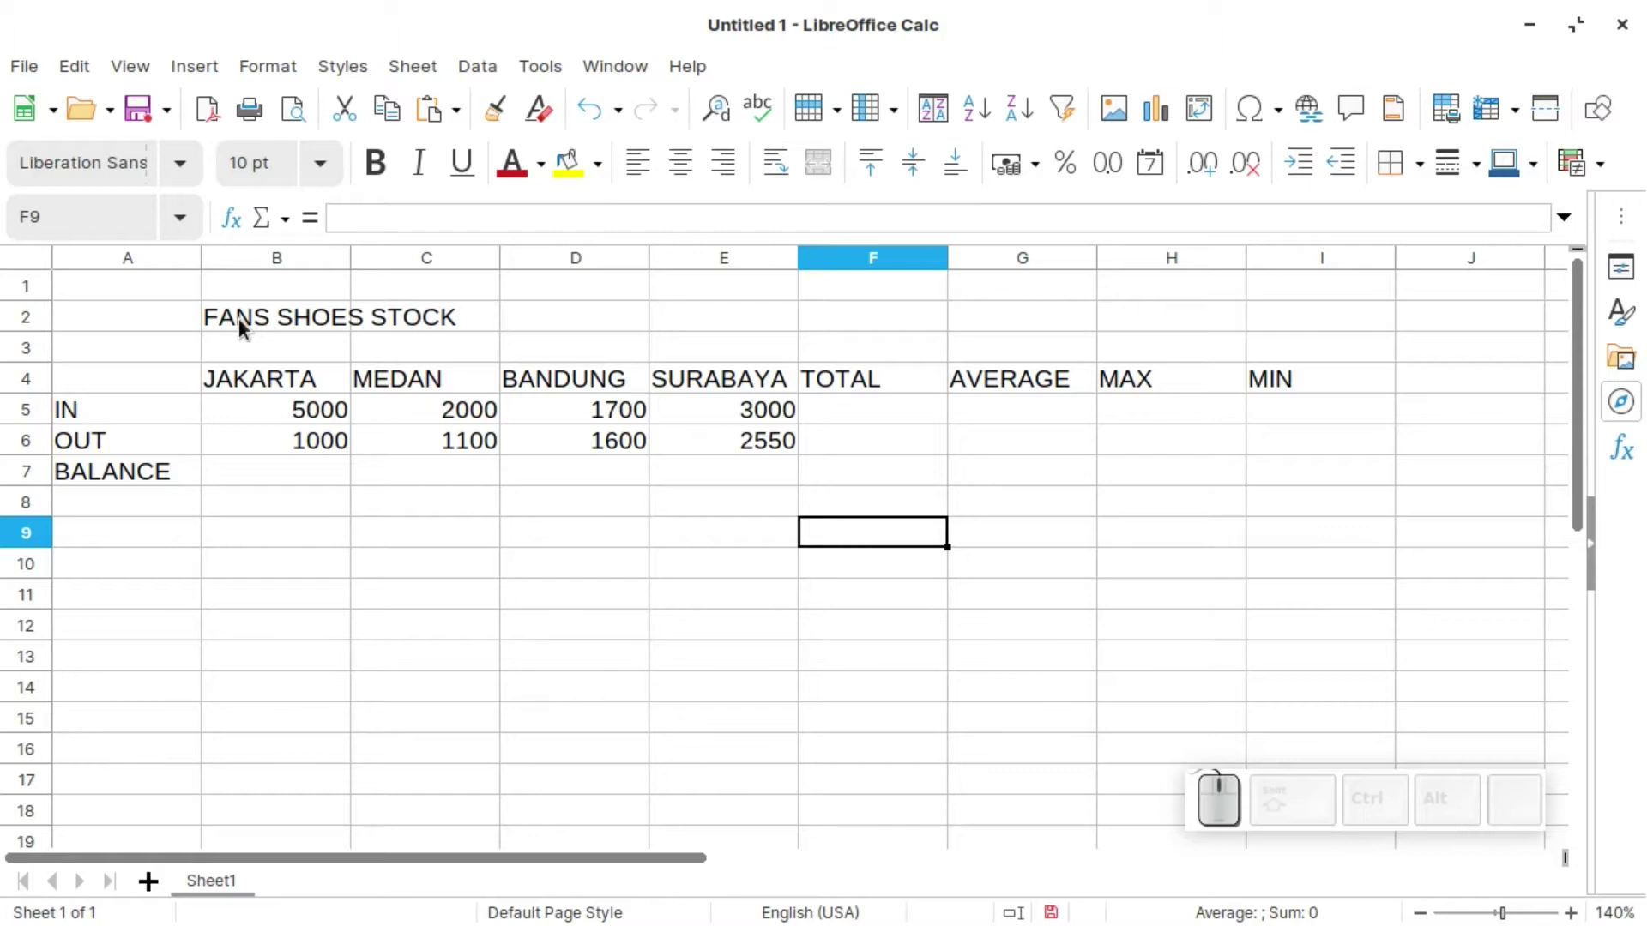
# - Review the table layout: city headings JAKARTA to SURABAYA and row labels IN, OUT, BALANCE
pyautogui.click(302, 373)
pyautogui.click(455, 373)
pyautogui.moveTo(614, 382); pyautogui.dragTo(891, 375)
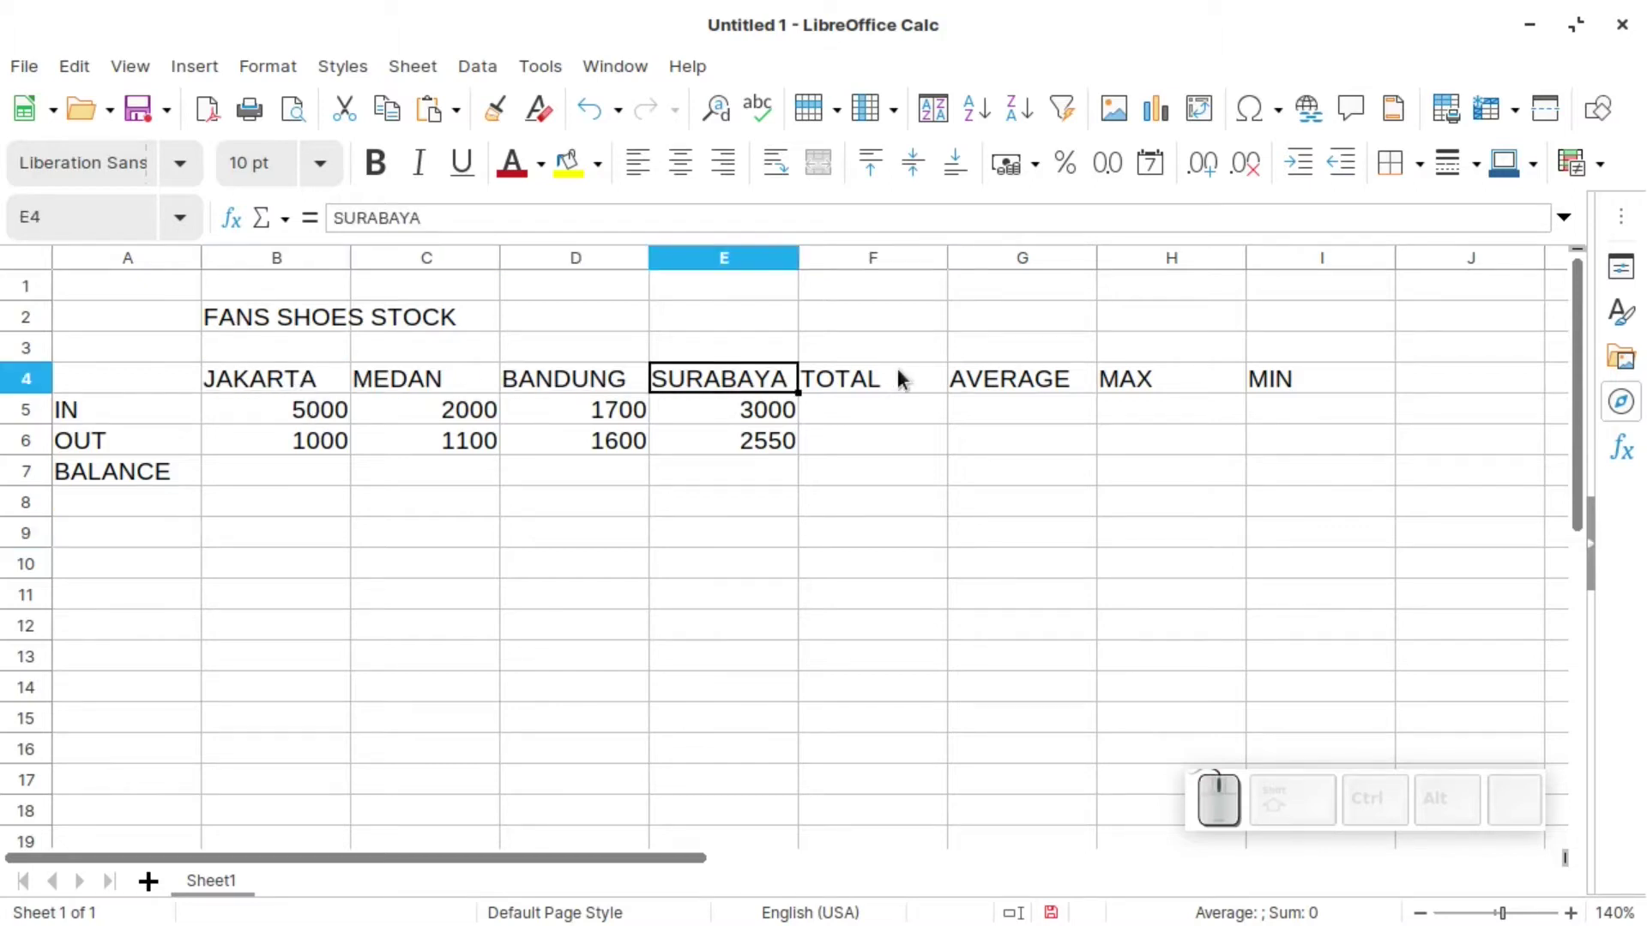
pyautogui.click(896, 386)
pyautogui.click(285, 376)
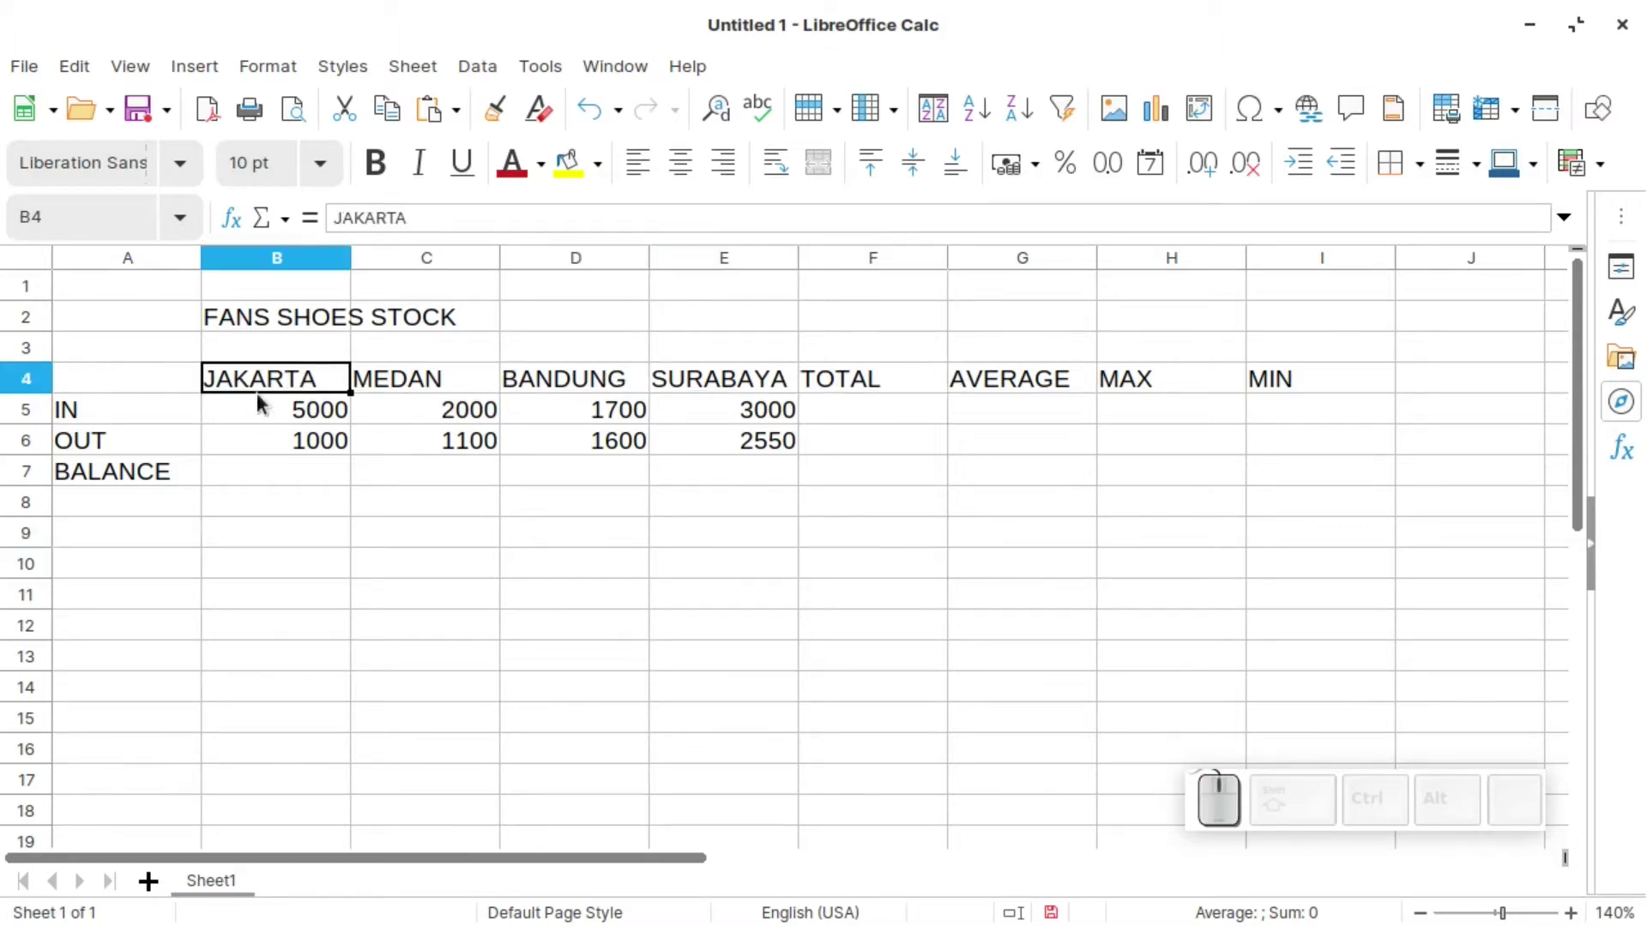
pyautogui.click(119, 404)
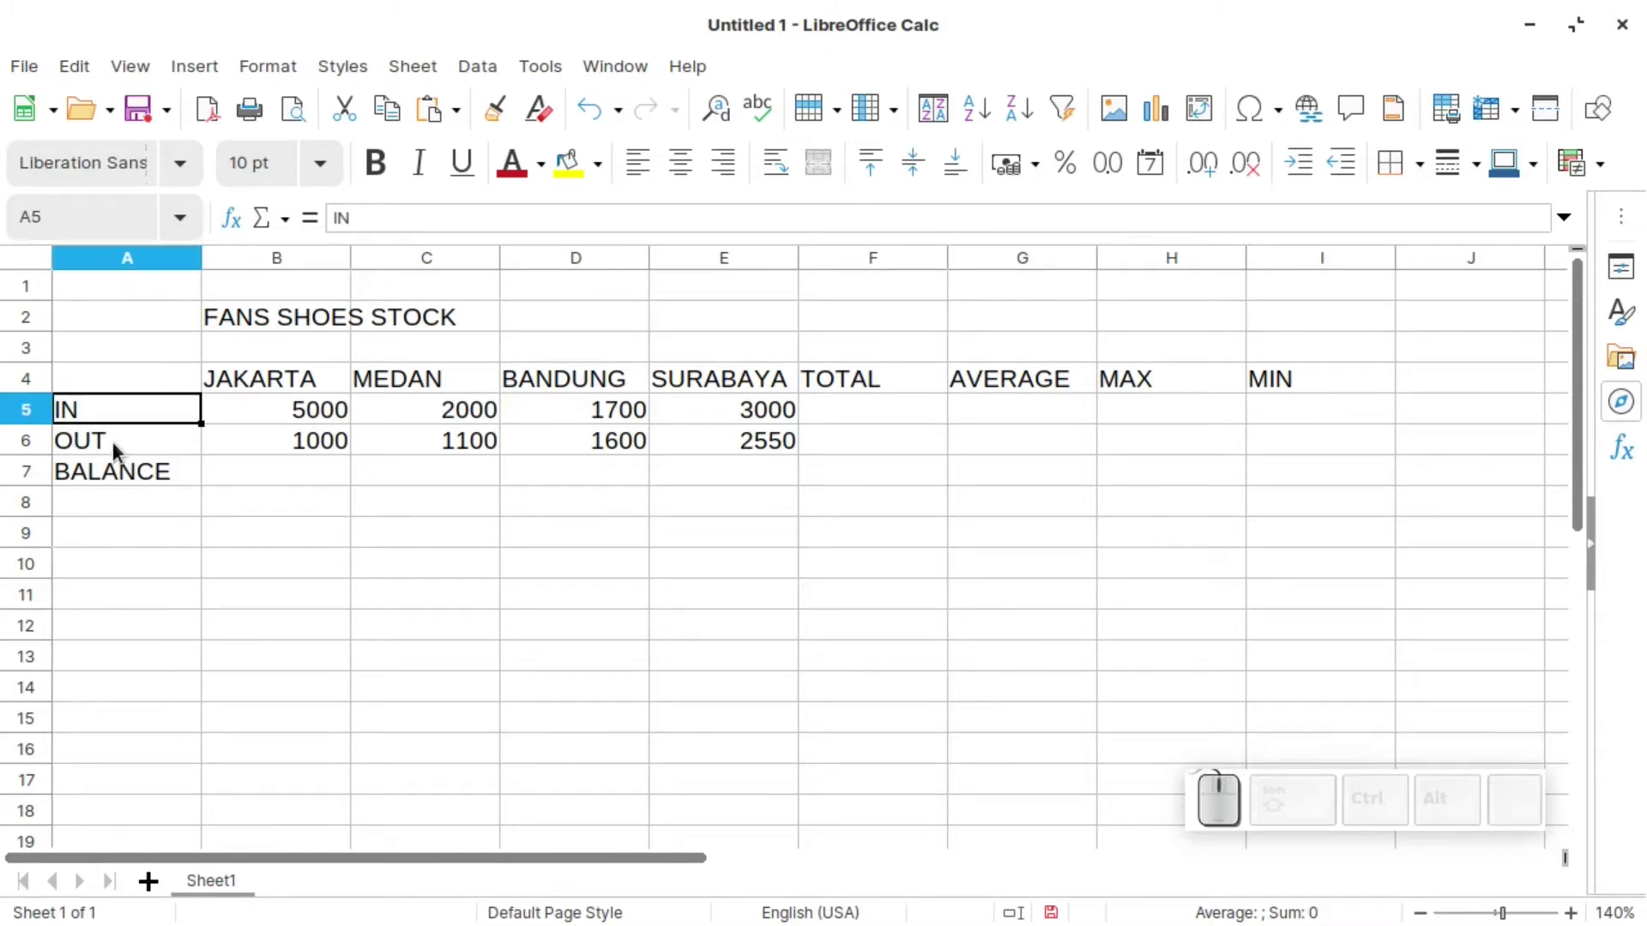
pyautogui.click(121, 448)
pyautogui.click(153, 490)
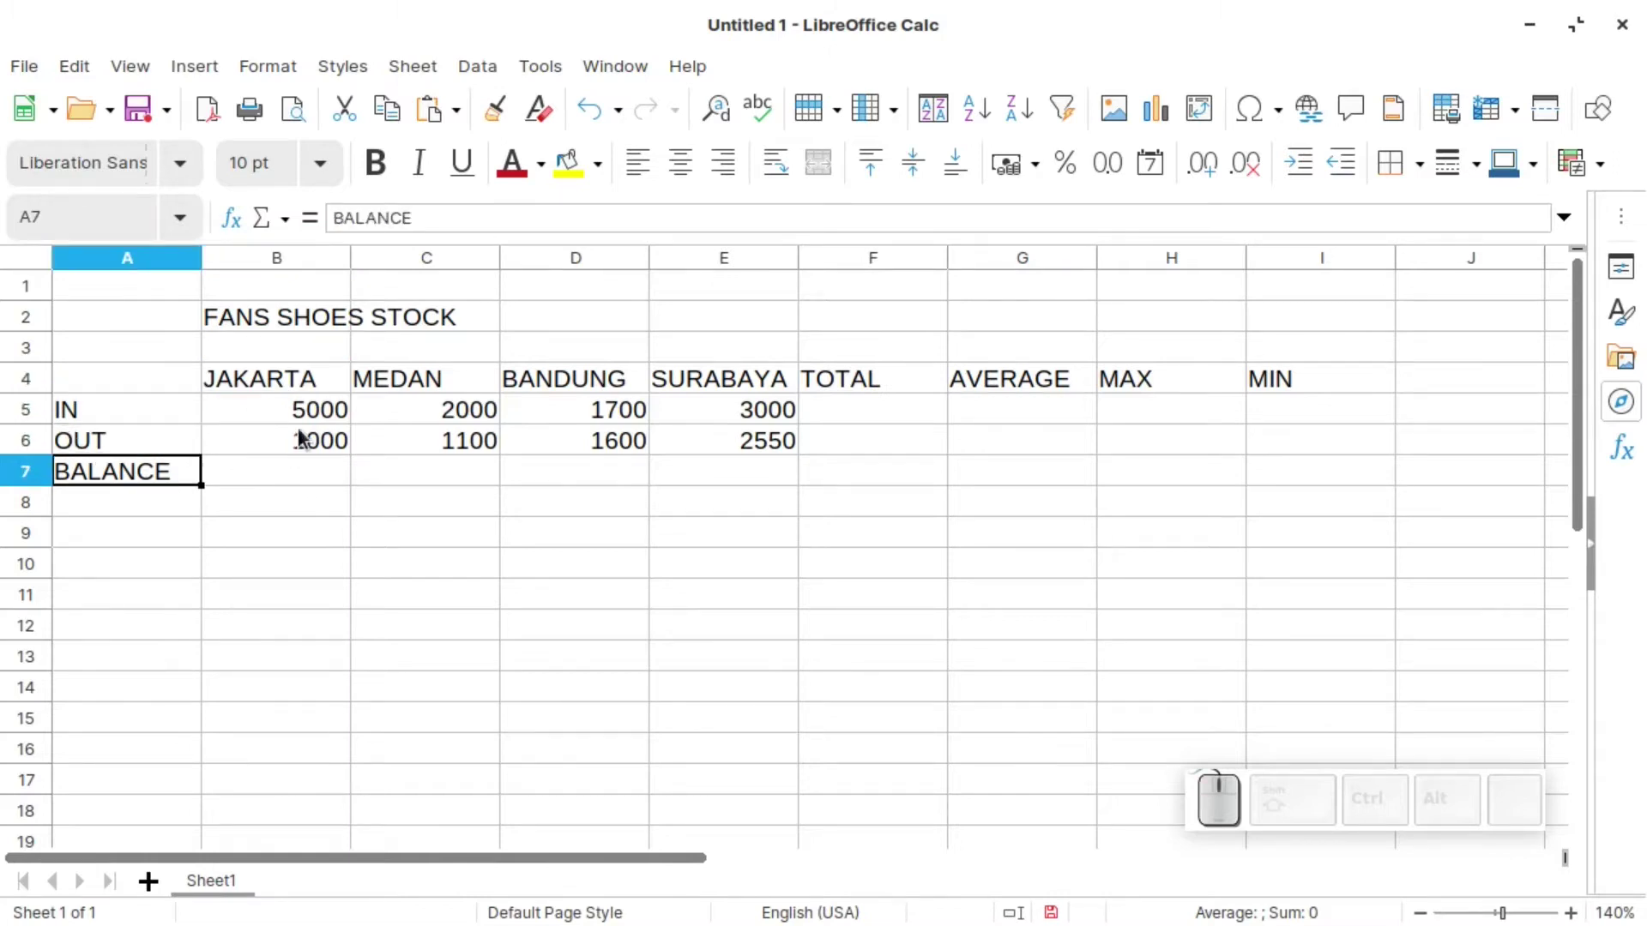
# - Enter =B5-B6 in B7 for the JAKARTA balance (4000) and copy the formula
pyautogui.click(289, 468)
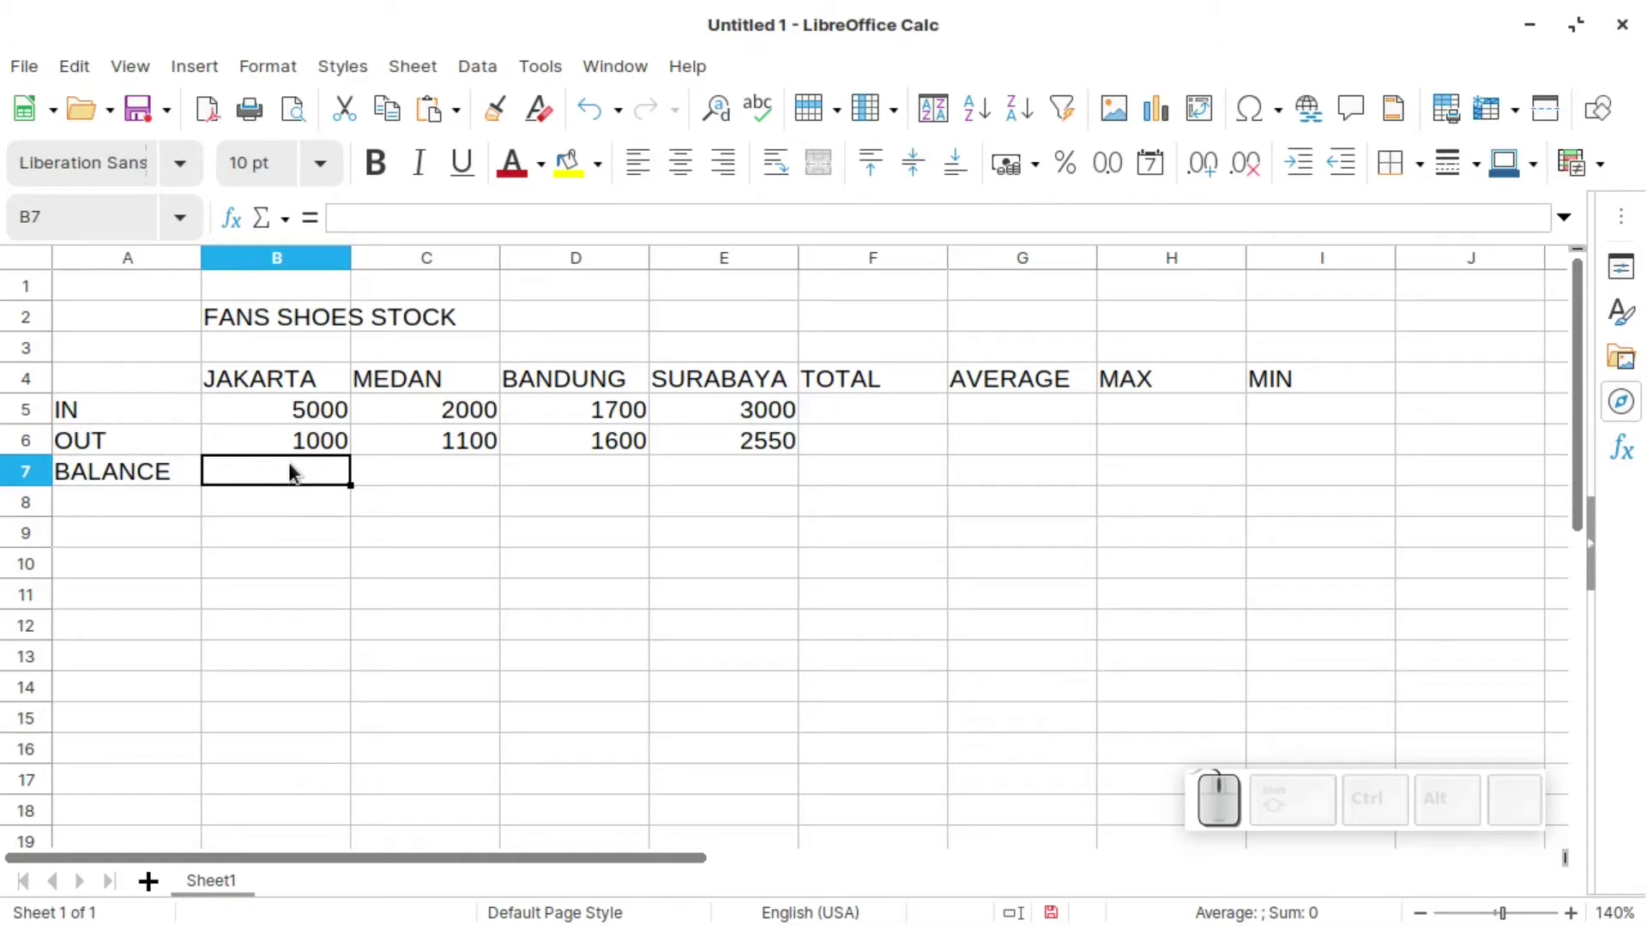
pyautogui.press('=')
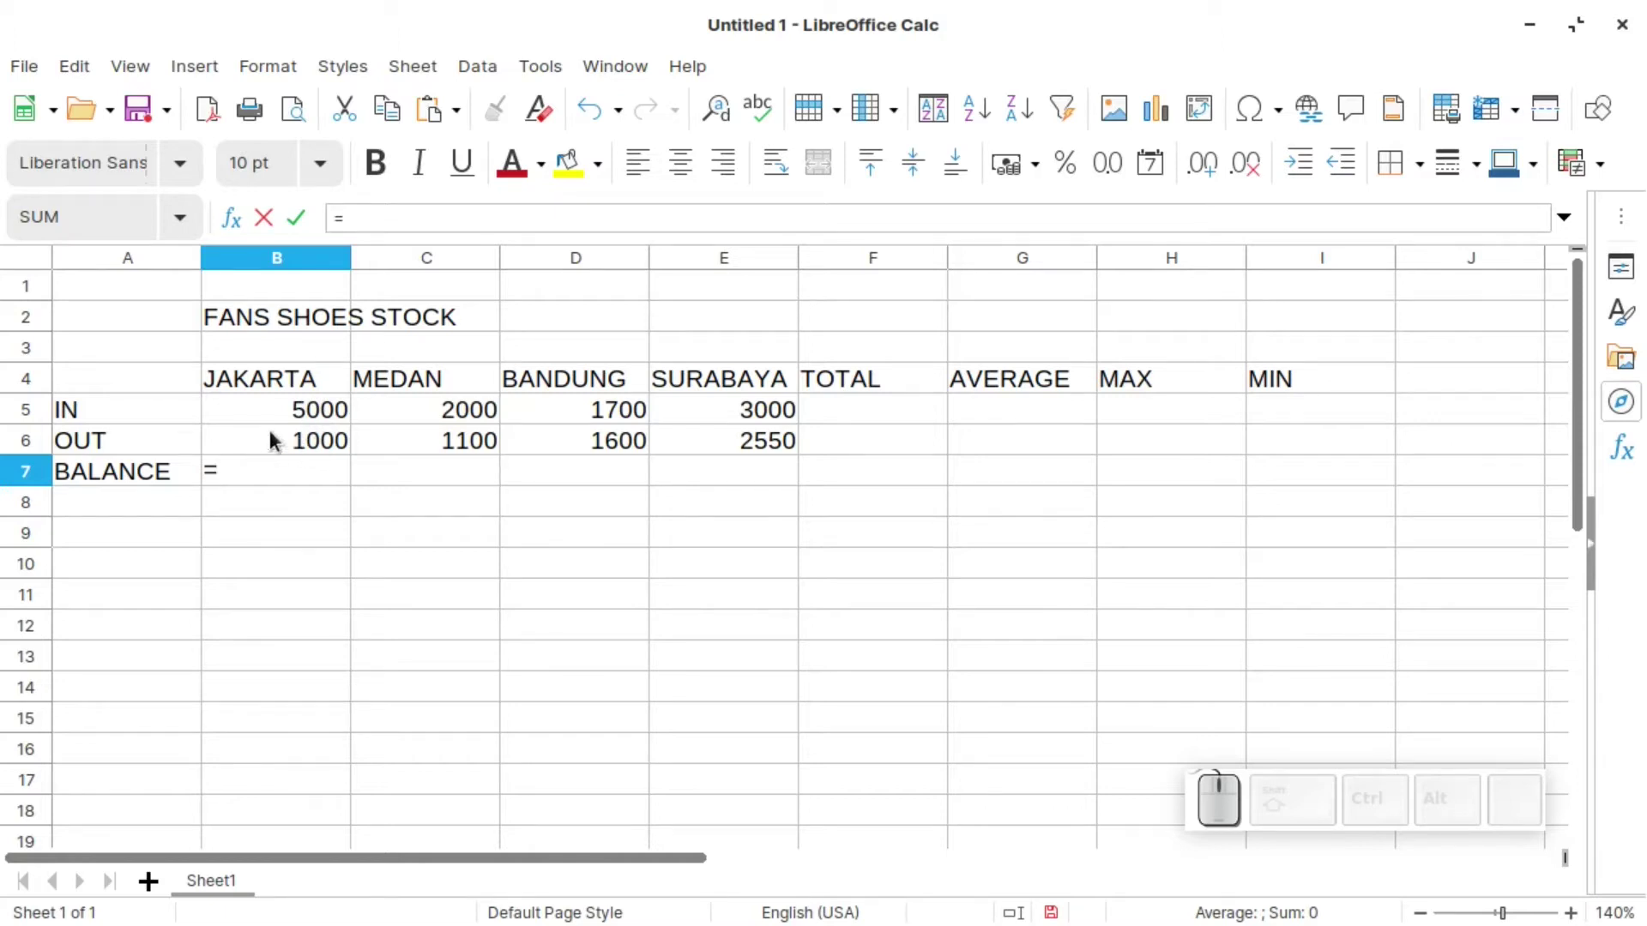
pyautogui.click(313, 417)
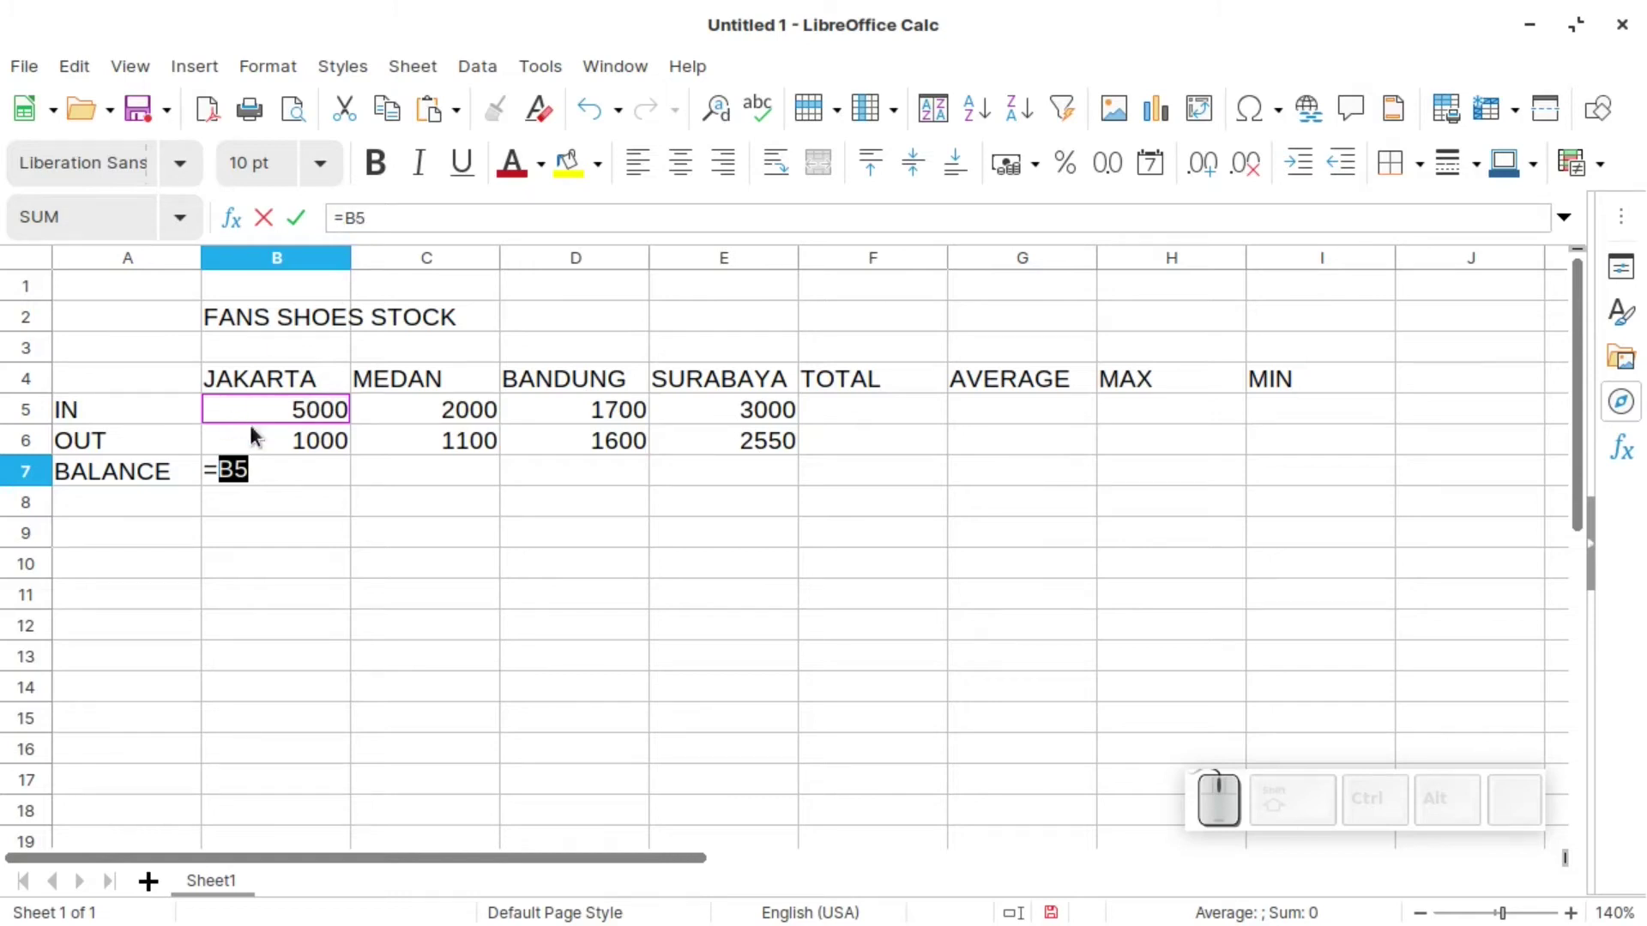
pyautogui.click(296, 471)
pyautogui.press('-')
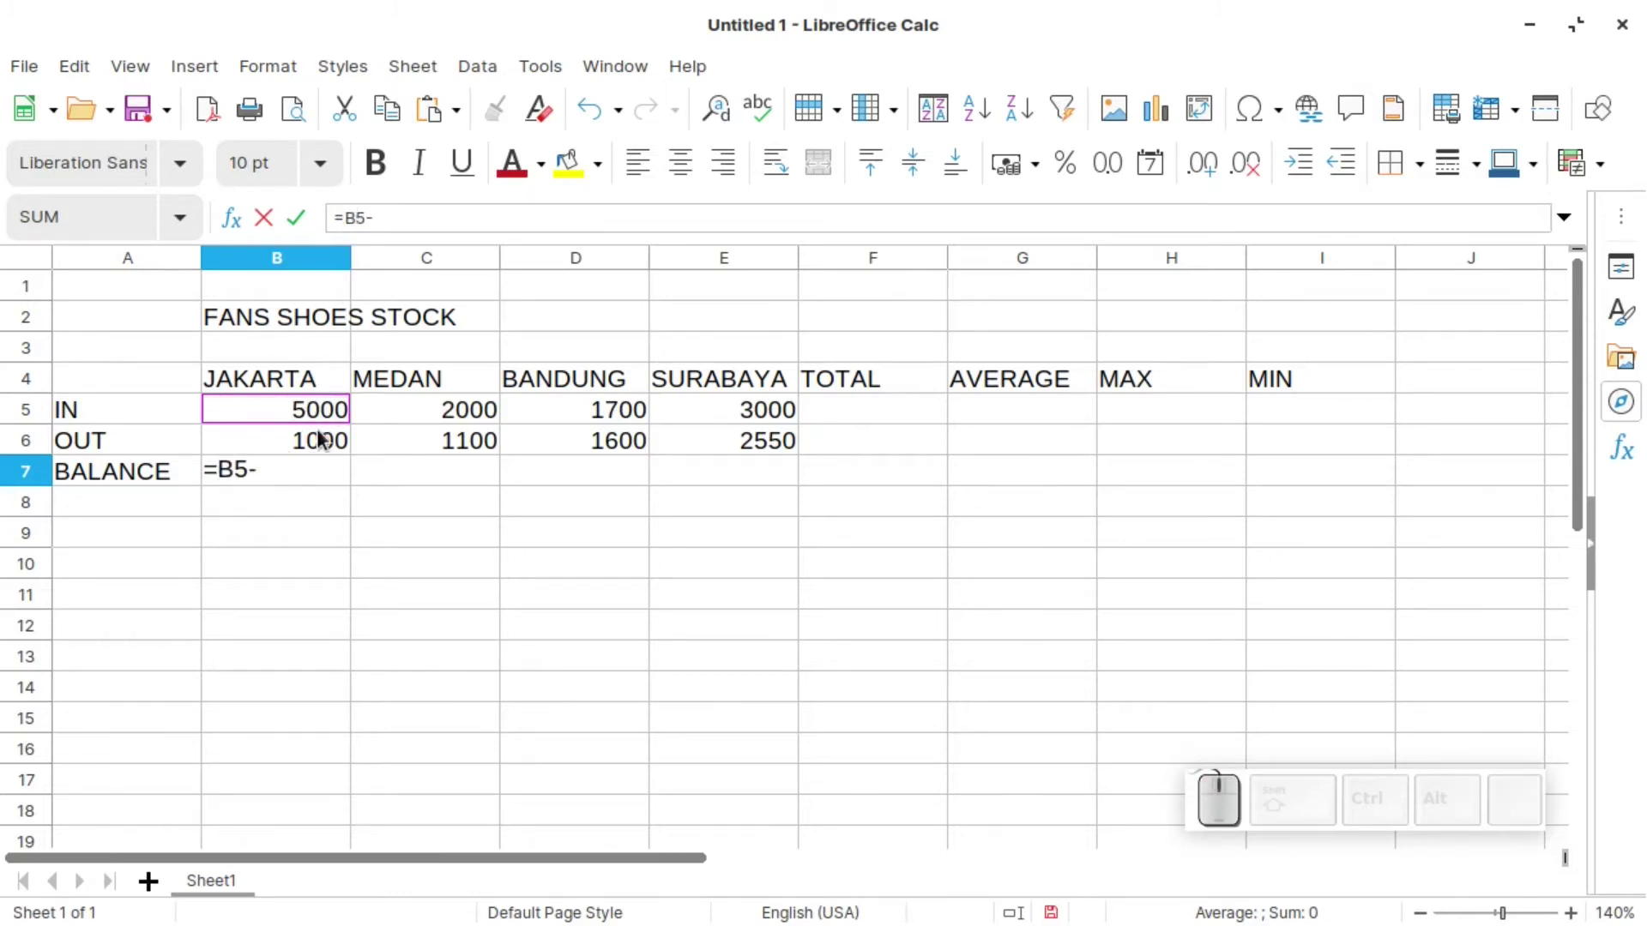
pyautogui.press('b')
pyautogui.press('6')
pyautogui.press('Return')
pyautogui.click(325, 477)
pyautogui.press('ctrl+c')
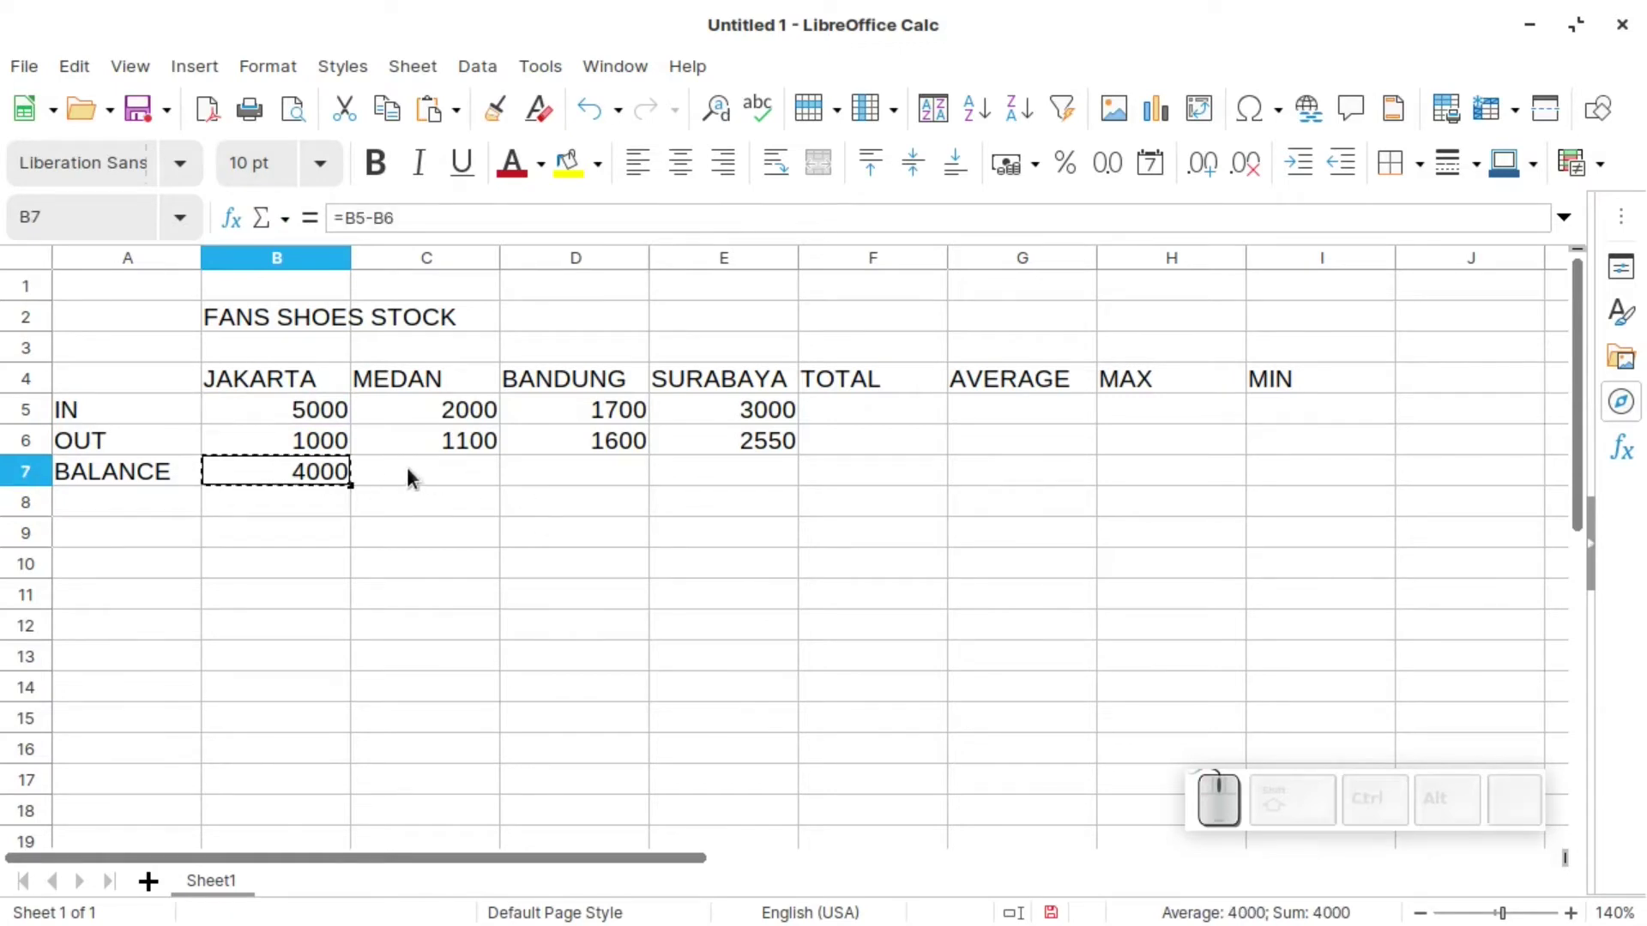
# - Paste the balance formula into C7 and D7, then undo the last paste
pyautogui.click(427, 480)
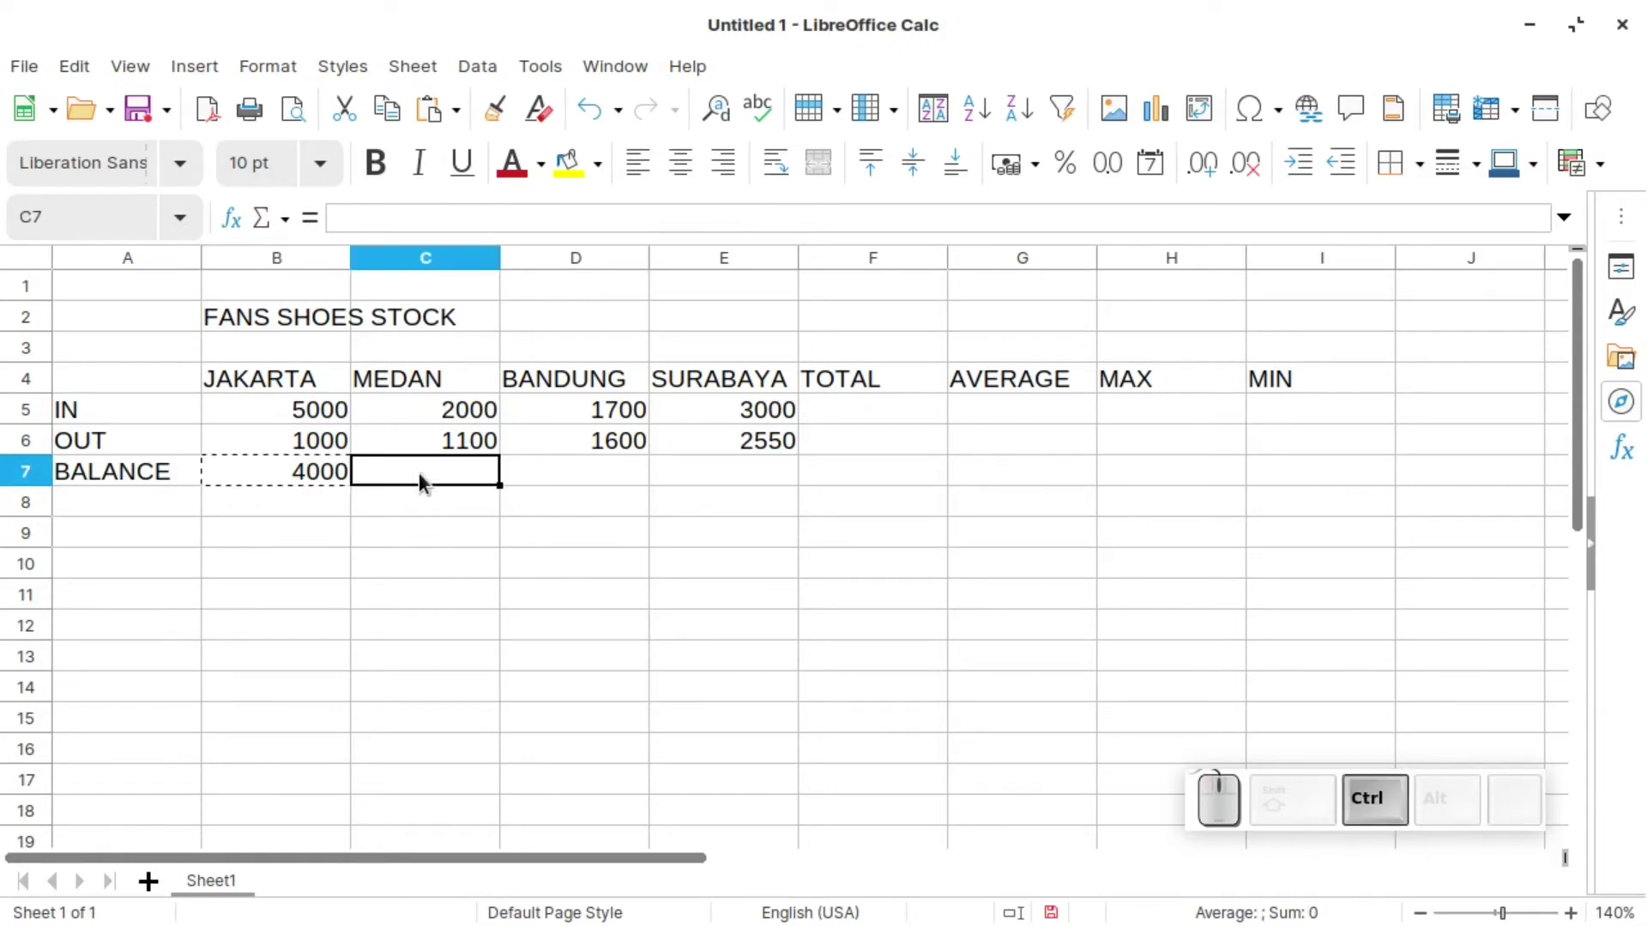
pyautogui.press('ctrl+v')
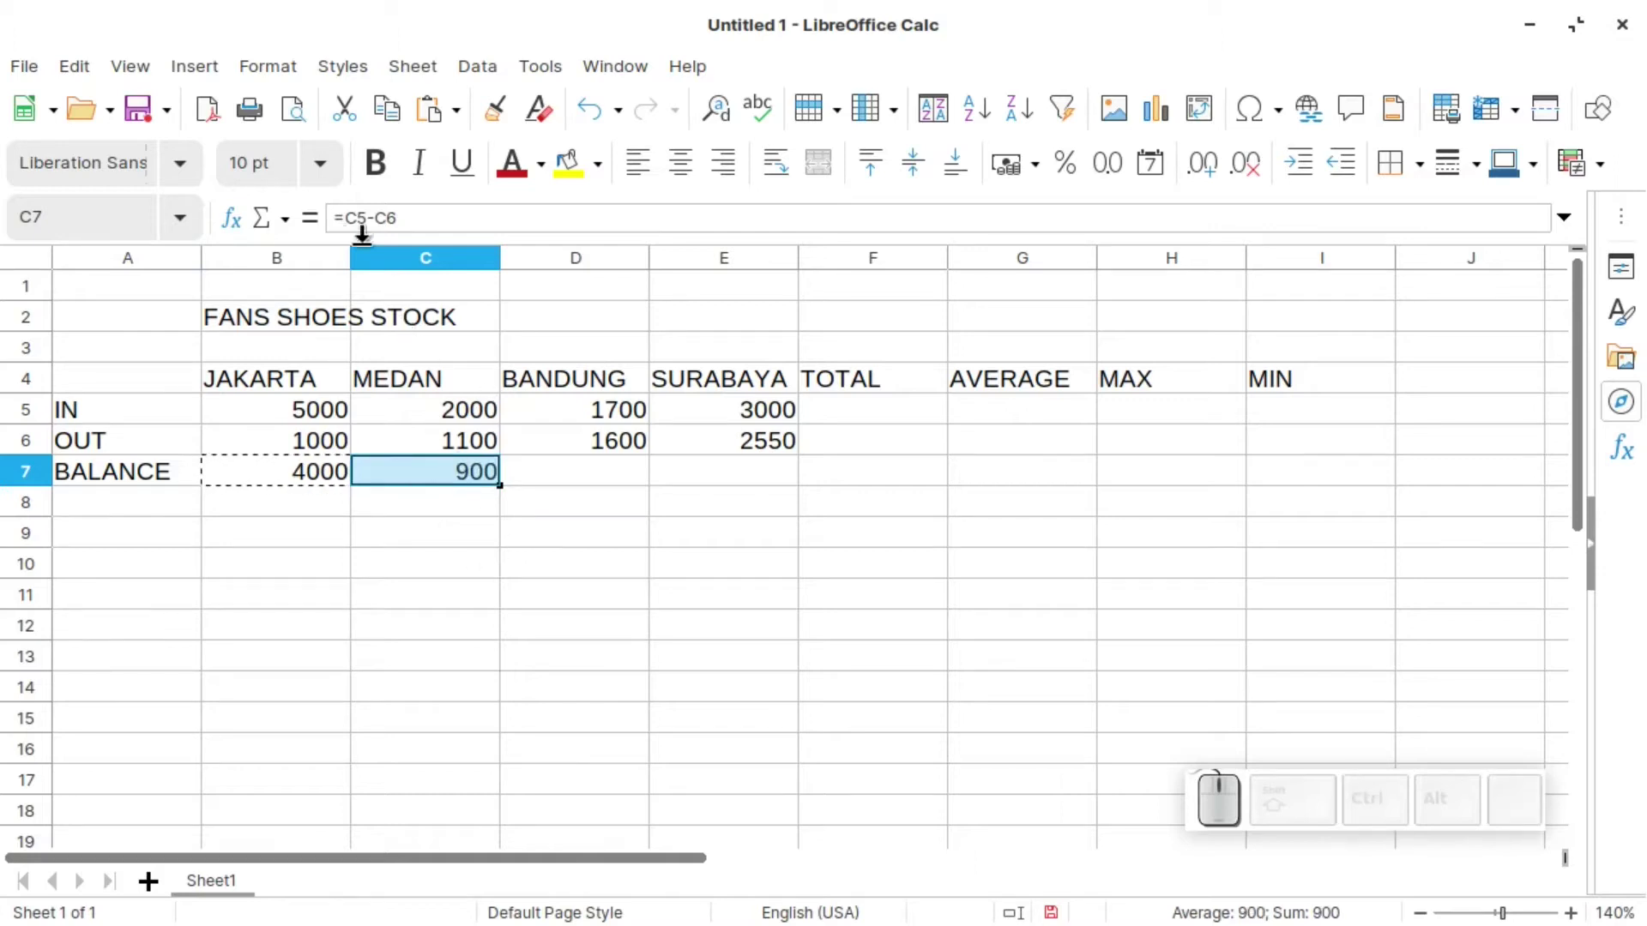
pyautogui.click(572, 486)
pyautogui.press('ctrl+v')
pyautogui.press('ctrl+z')
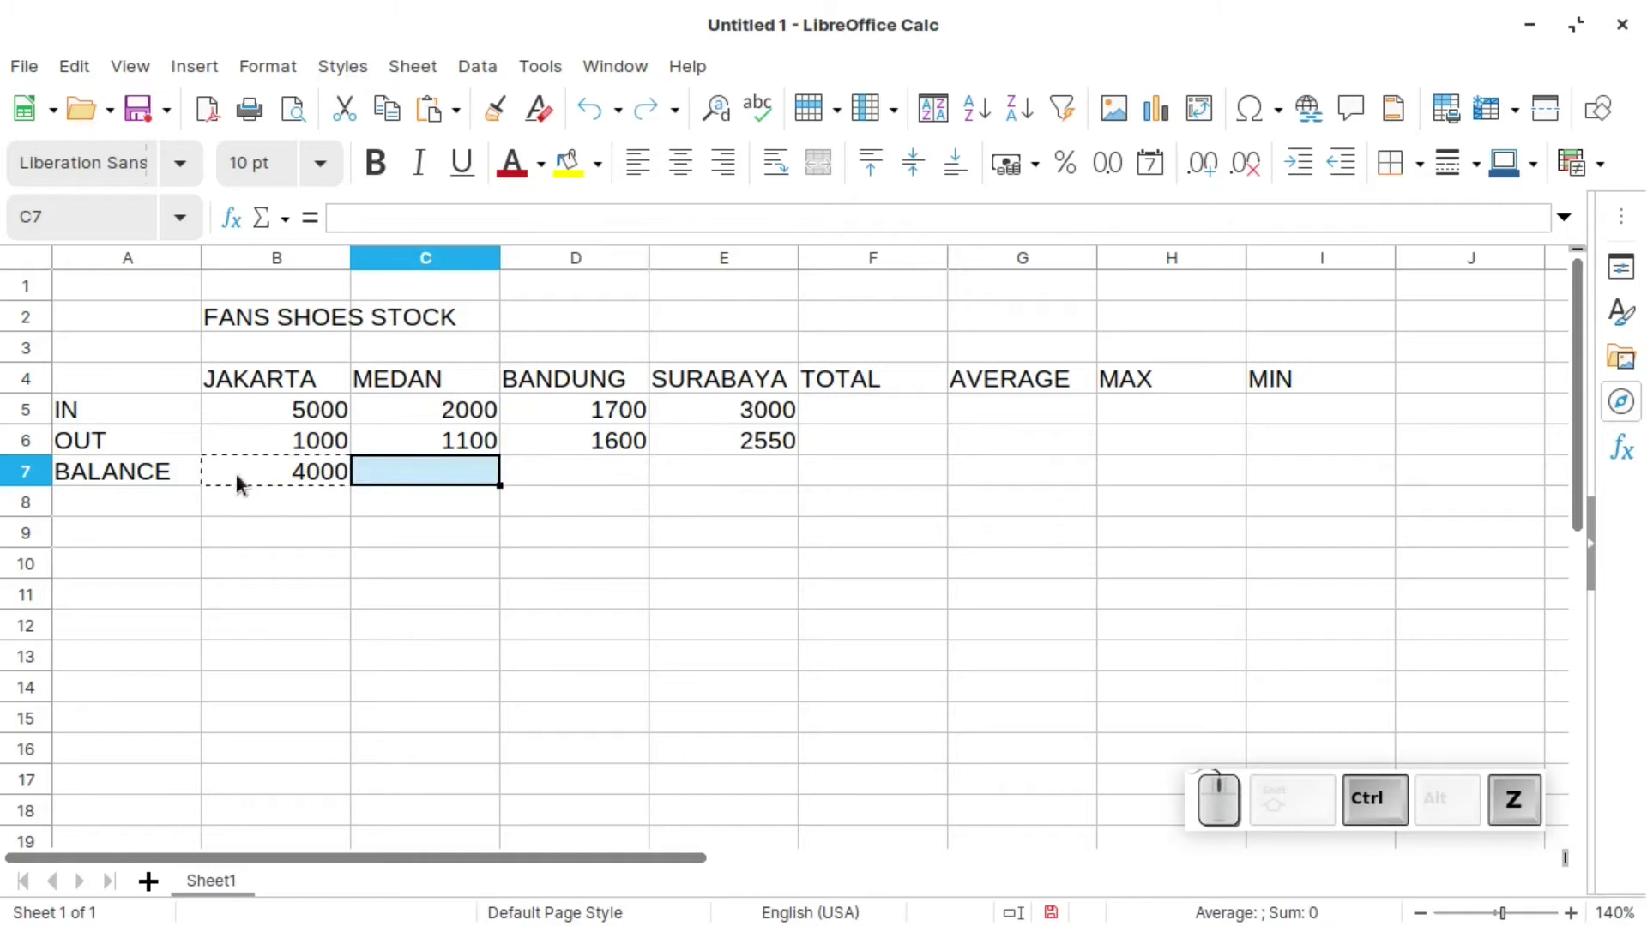
# - Fill C7:E7 with the IN-minus-OUT formula (900, 100, 450) and verify C7 reads =C5-C6
pyautogui.click(287, 478)
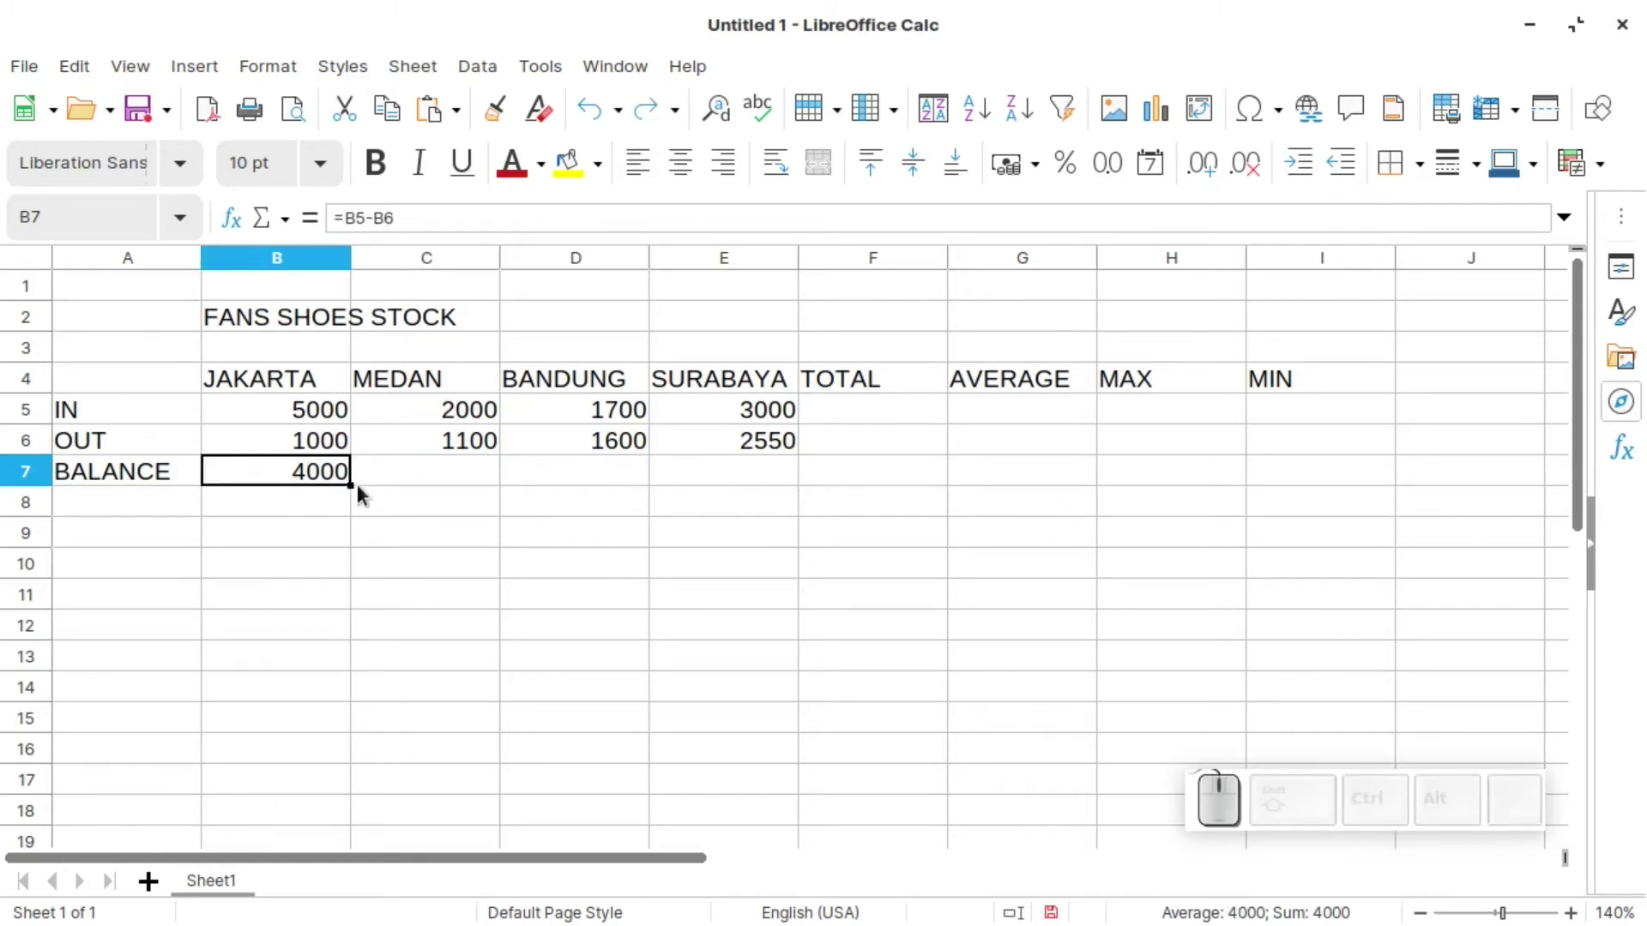
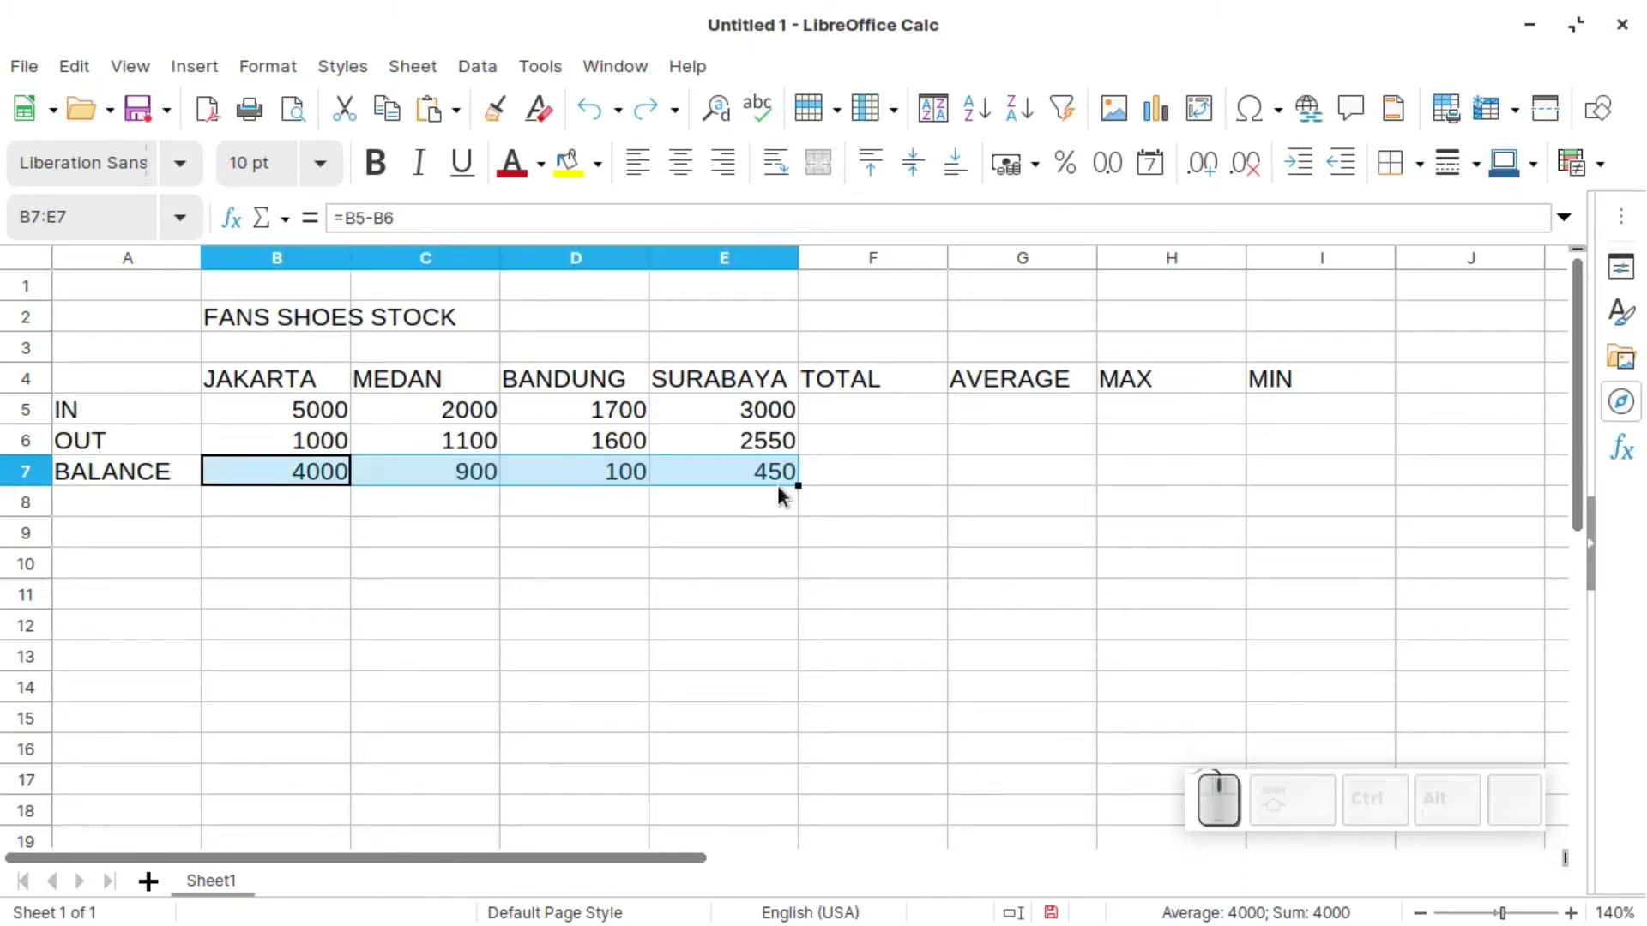
pyautogui.click(777, 478)
pyautogui.click(632, 483)
pyautogui.click(452, 483)
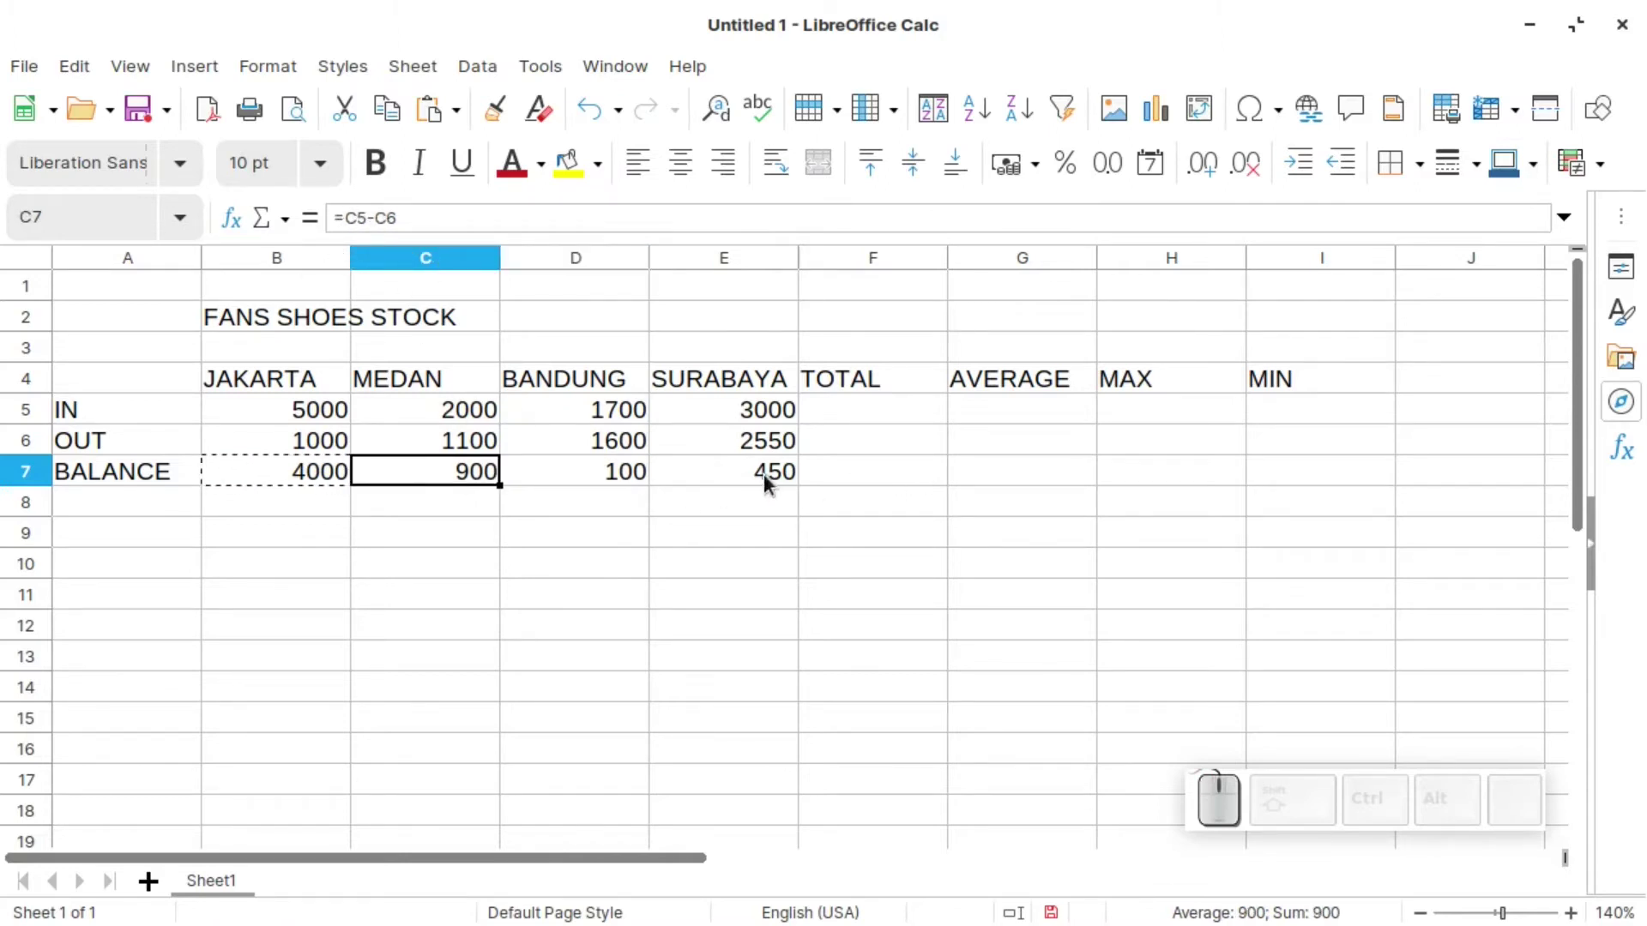
# - Enter =SUM(B5:E5) in F5 to total the IN row, giving 11700, and check the result
pyautogui.click(845, 417)
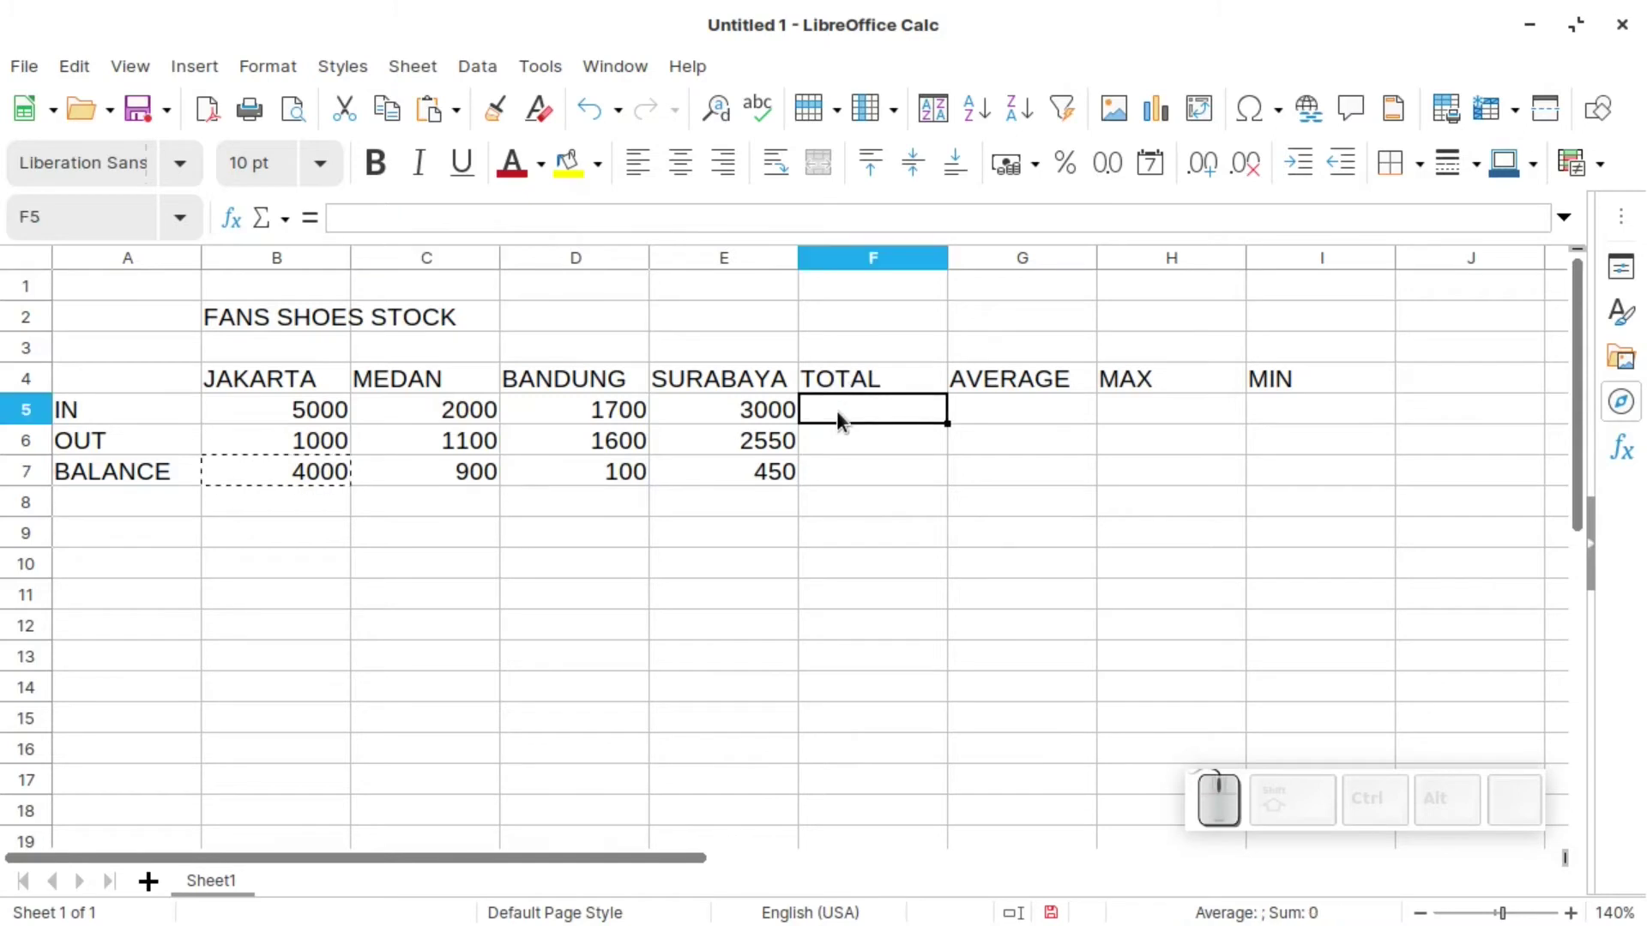
pyautogui.press('=')
pyautogui.press('s')
pyautogui.press('u')
pyautogui.press('m')
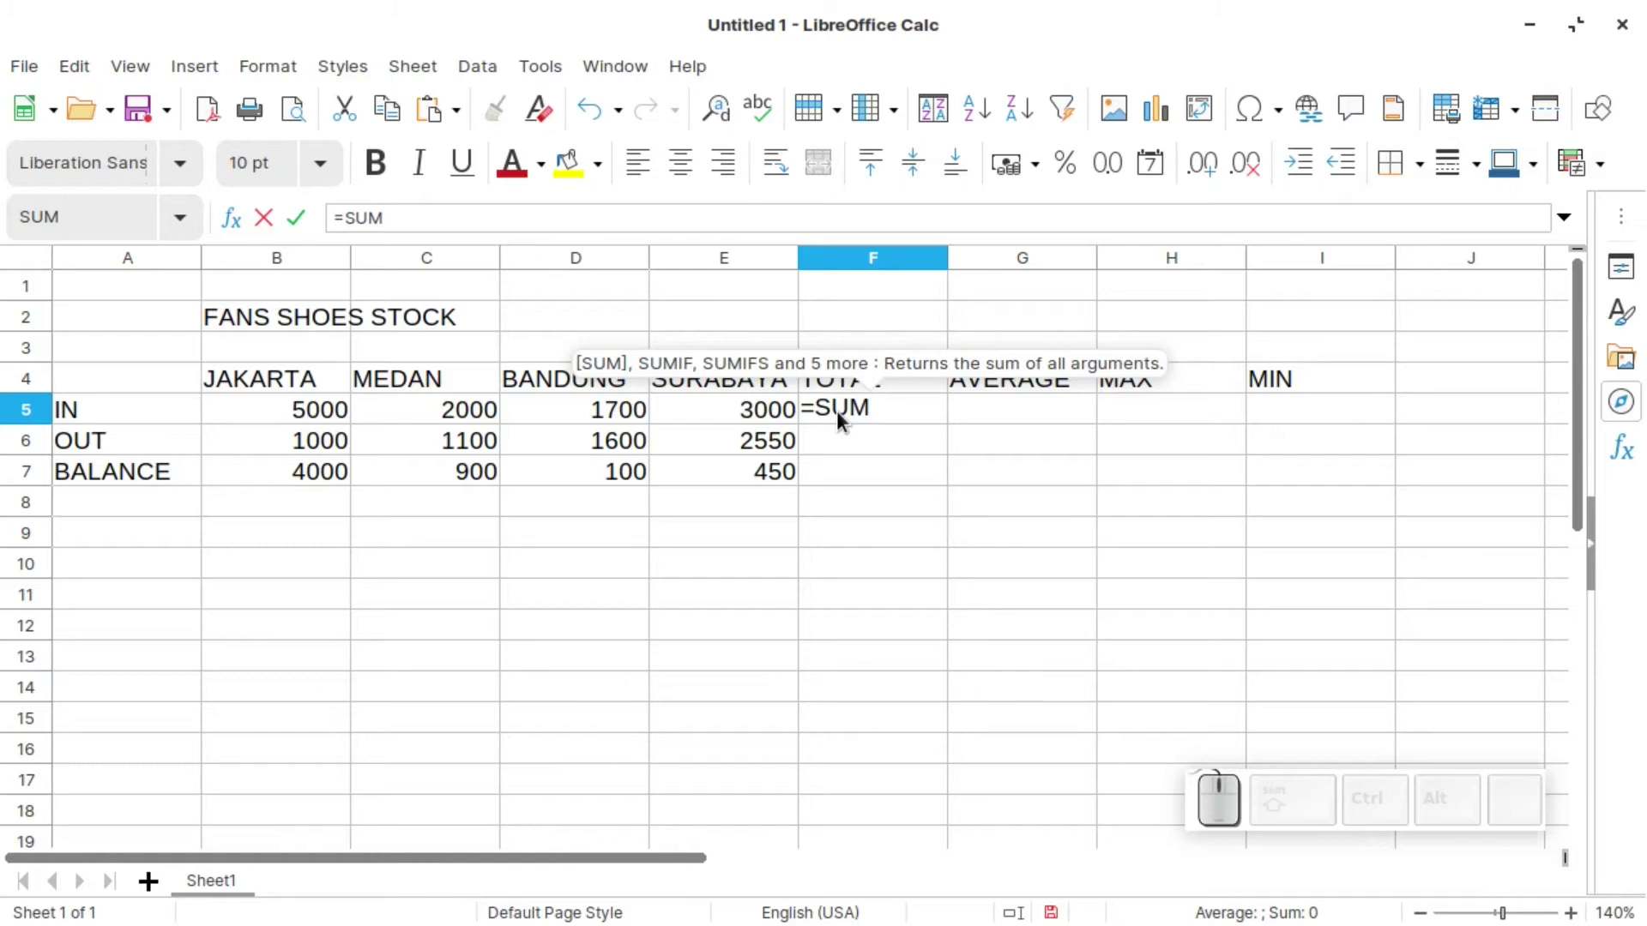
pyautogui.press('shift+9')
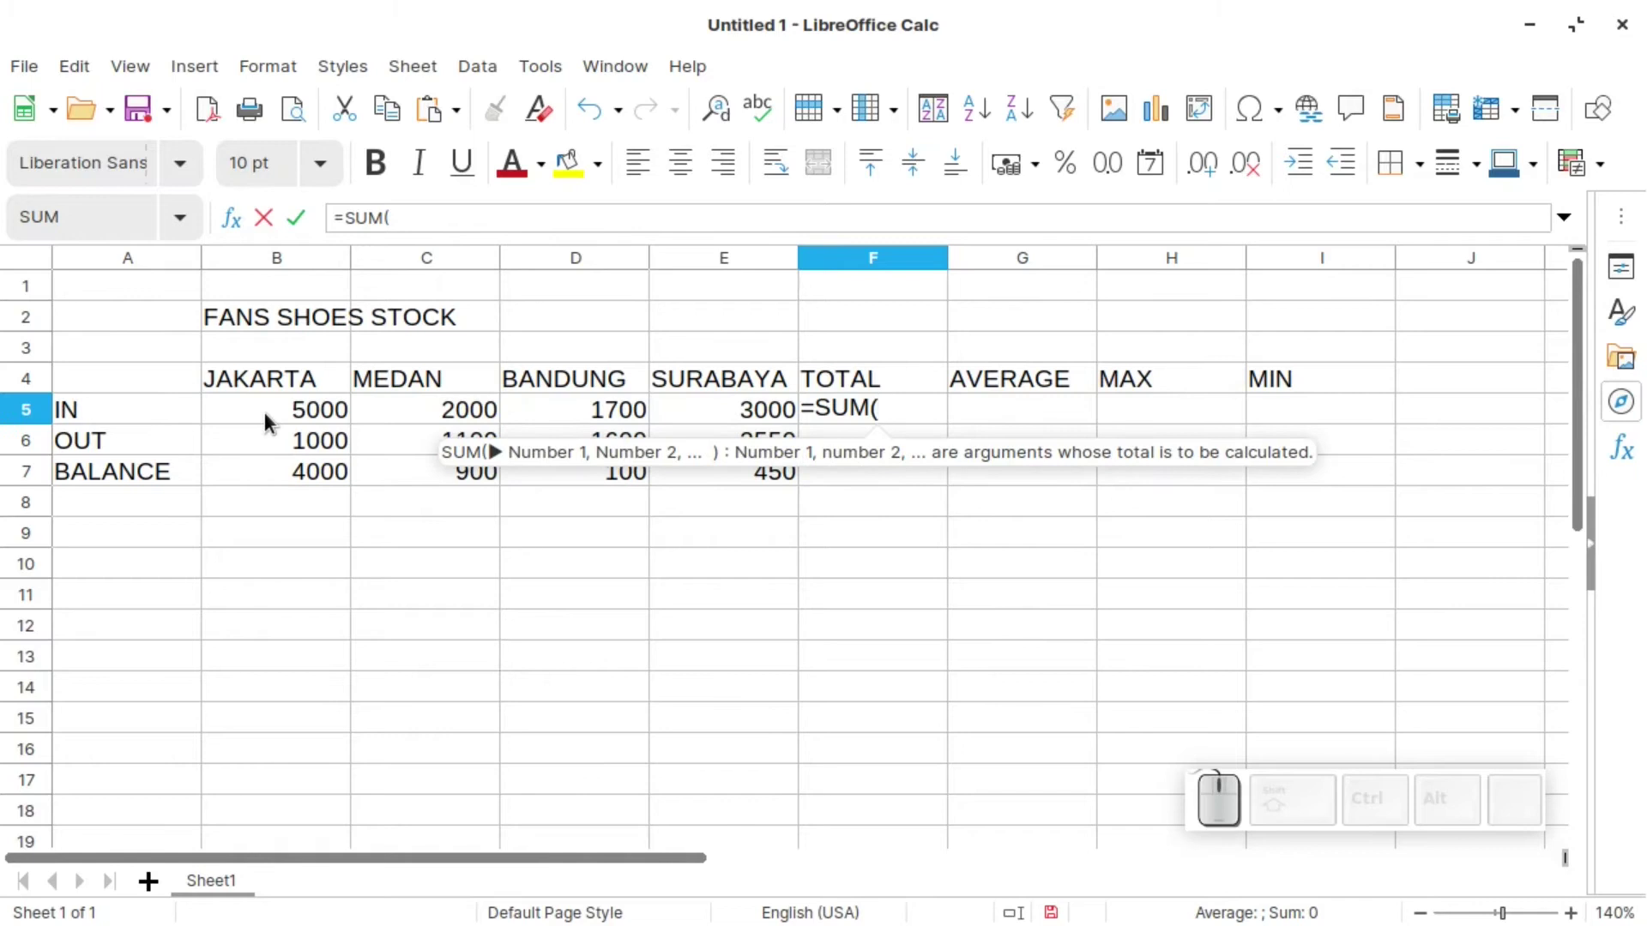
pyautogui.press('b')
pyautogui.press('5')
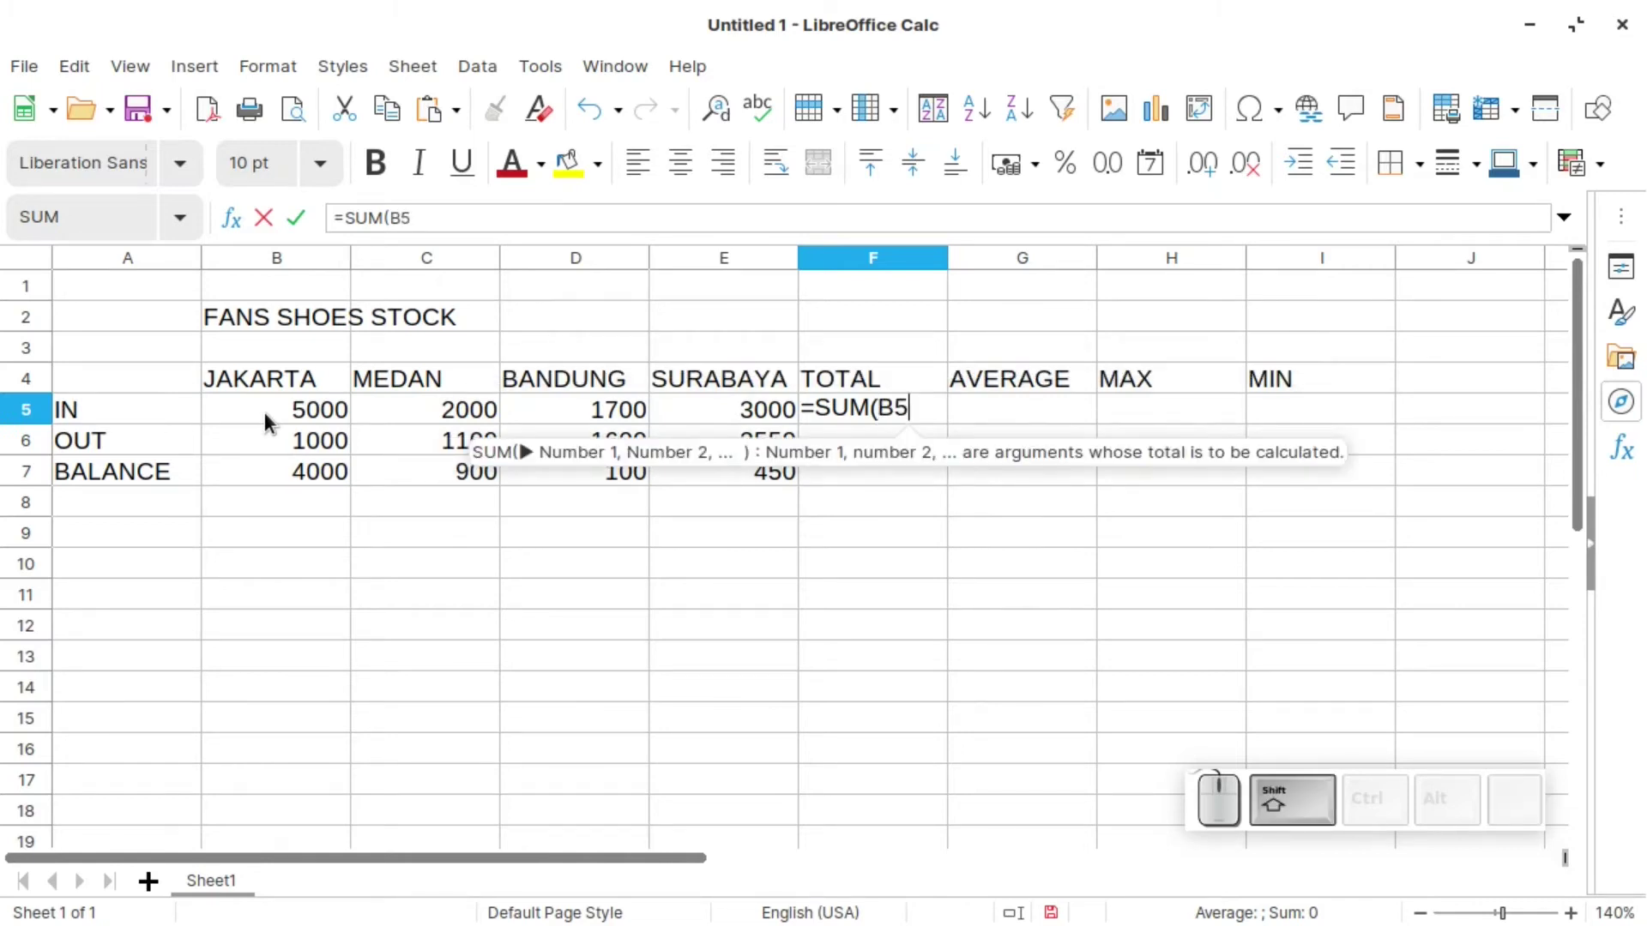
pyautogui.press('shift+;')
pyautogui.press('BackSpace')
pyautogui.press('shift+;')
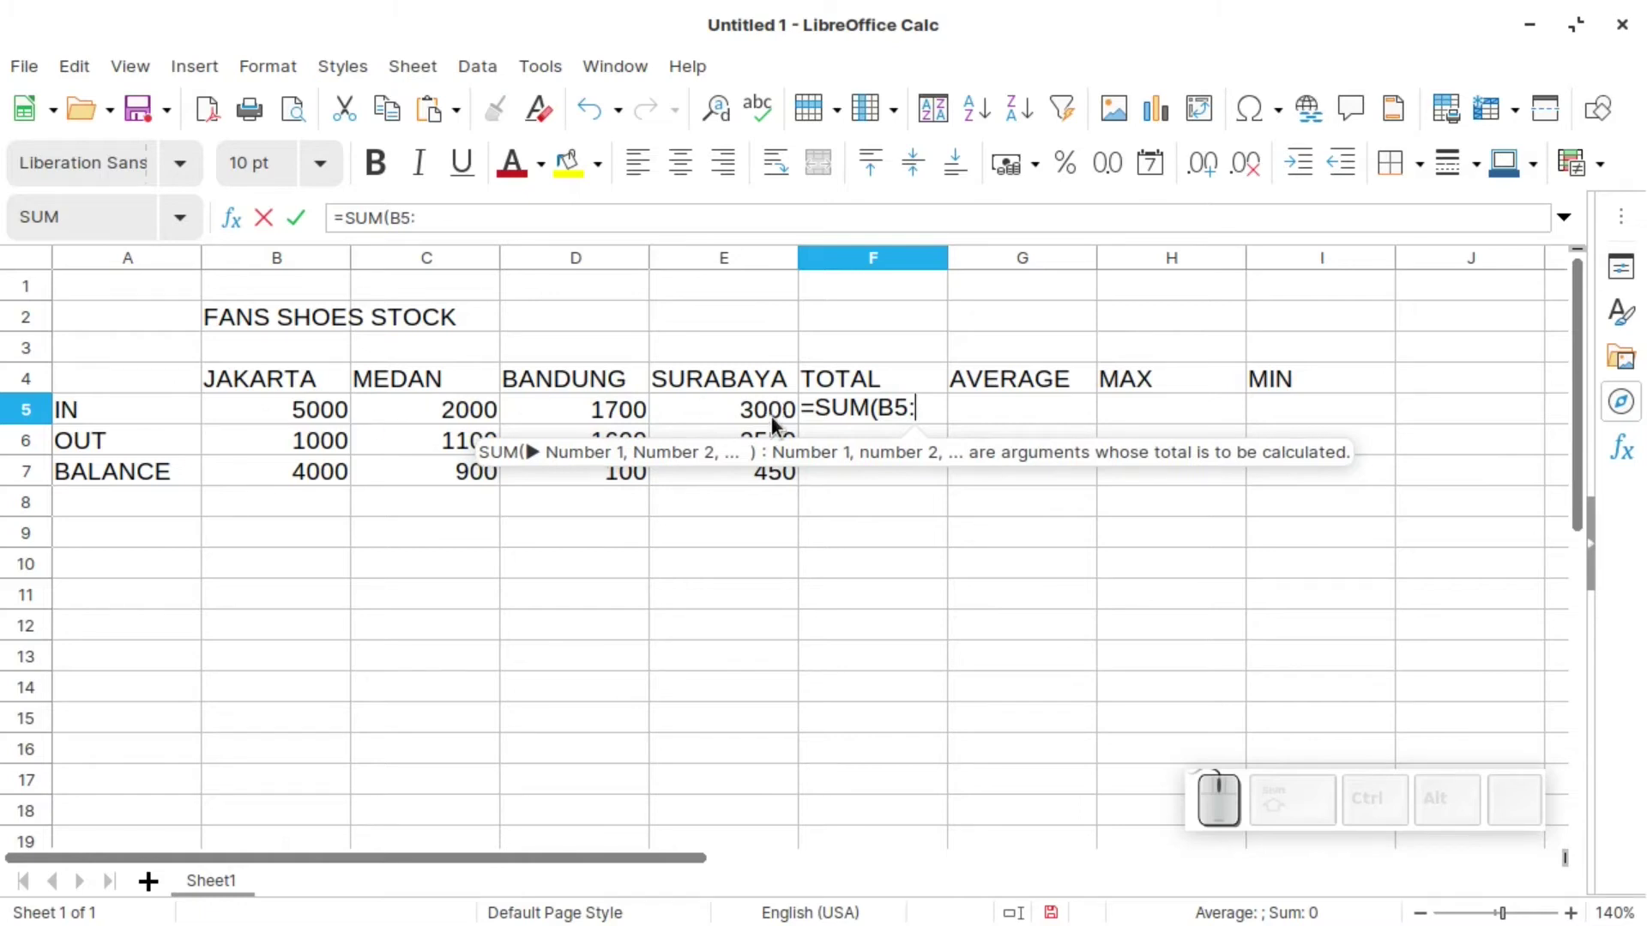
pyautogui.press('e')
pyautogui.press('5')
pyautogui.press('shift+0')
pyautogui.press('Return')
pyautogui.click(902, 409)
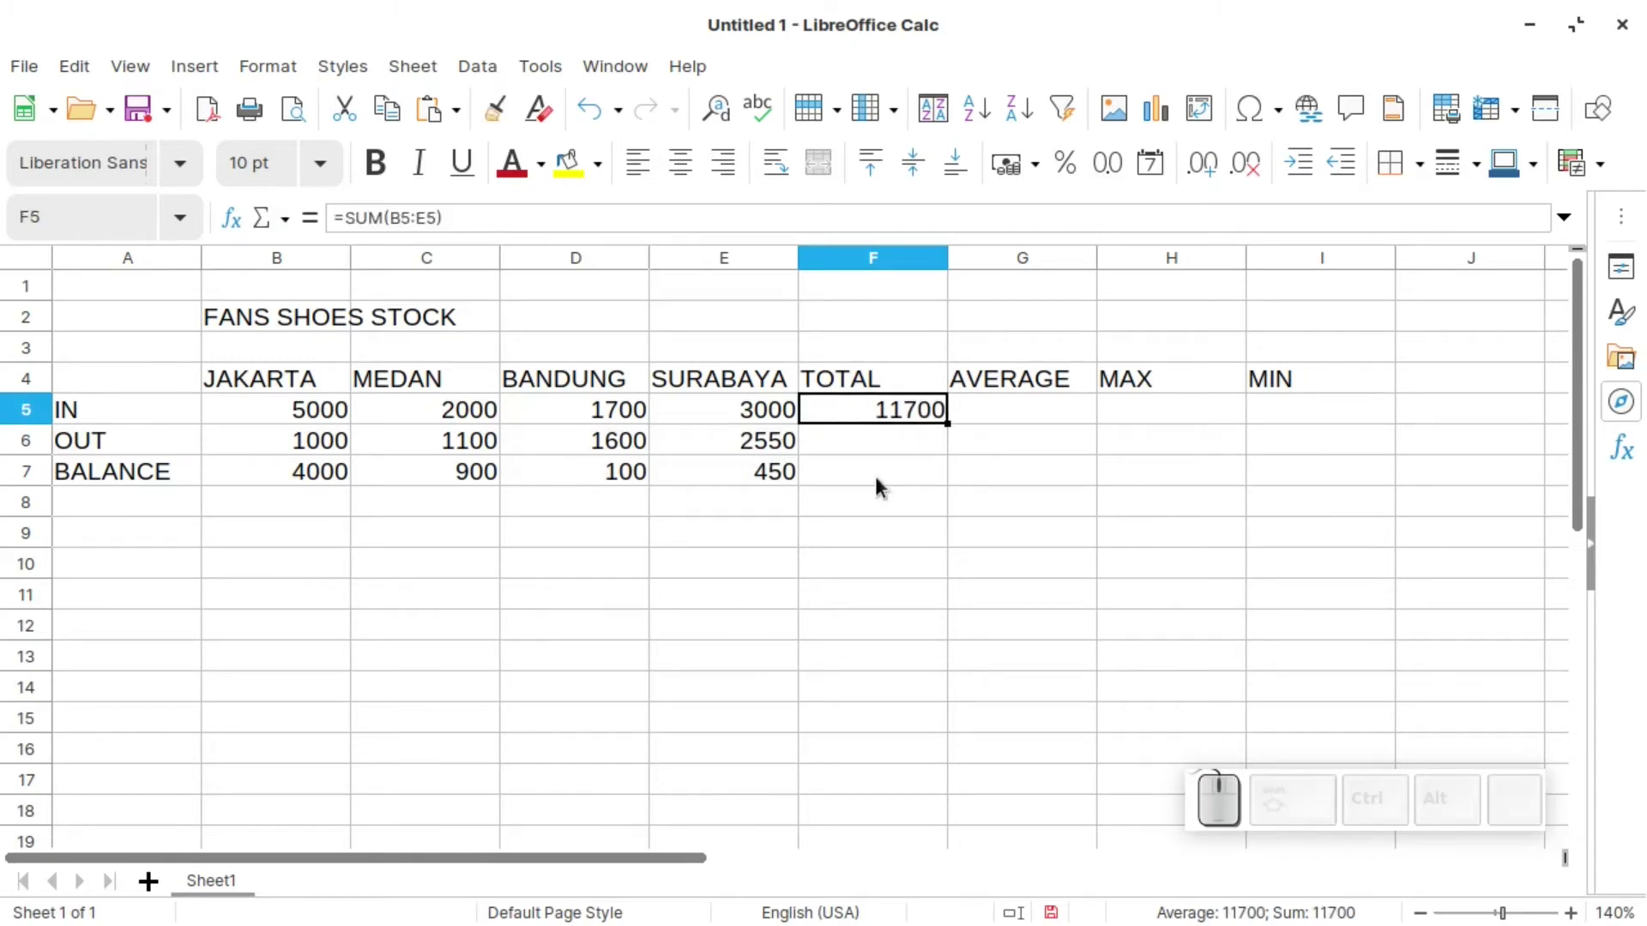
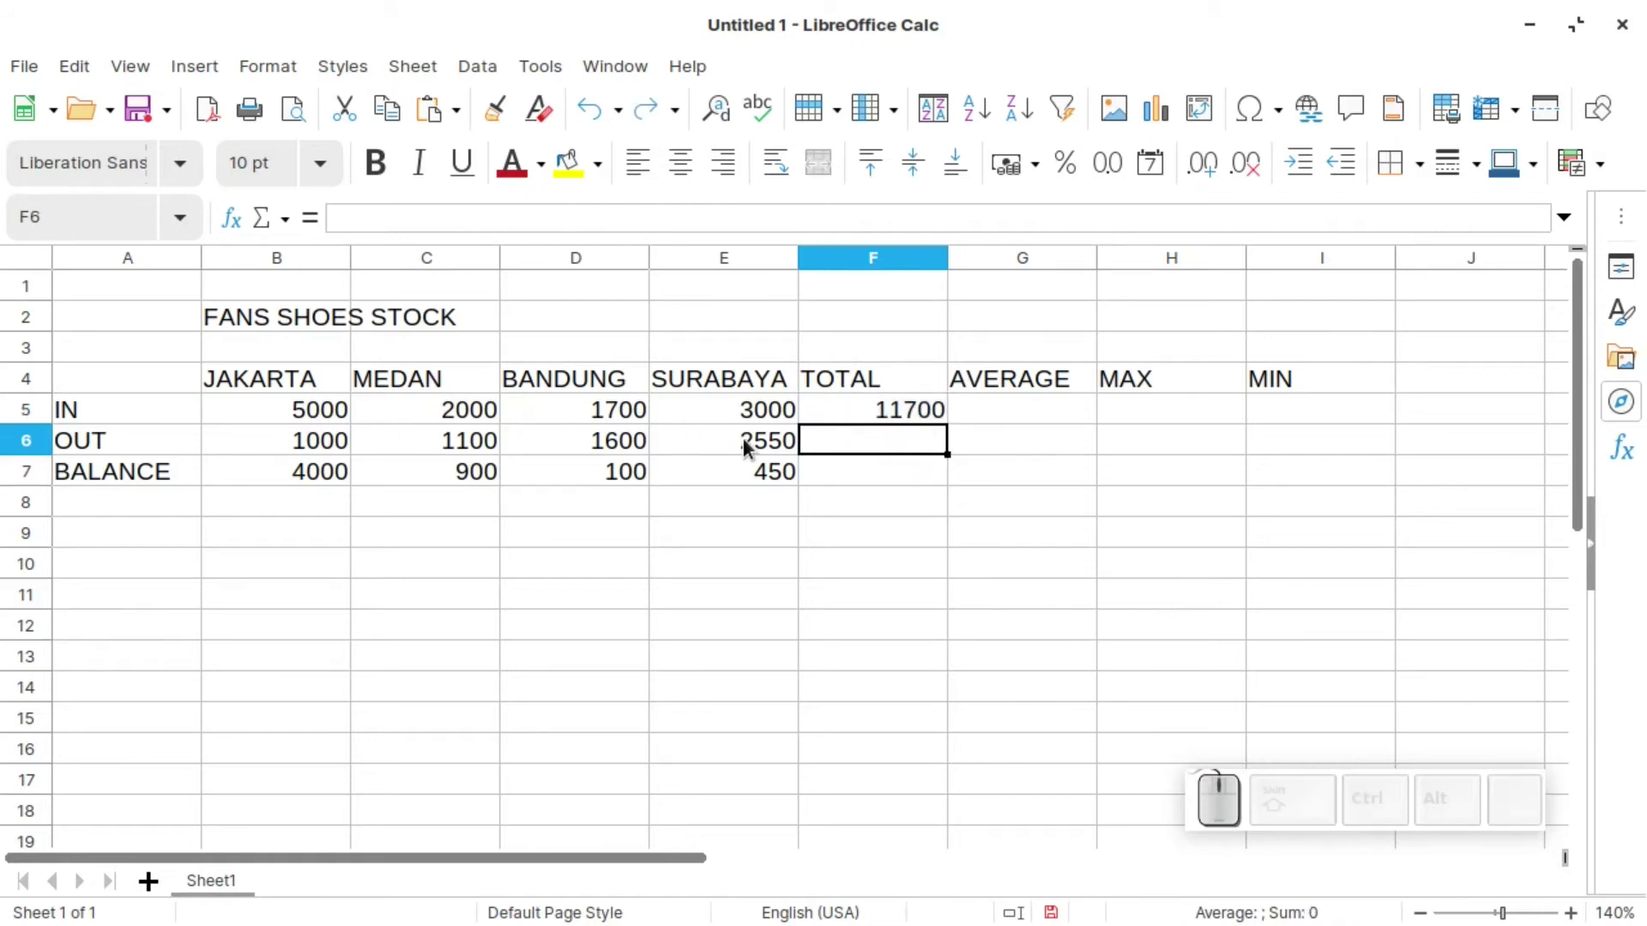
# - Enter =SUM(B6:E6) in F6 by picking B6 through E6, totalling OUT at 6250 and BALANCE at 5450
pyautogui.press('shift+9')
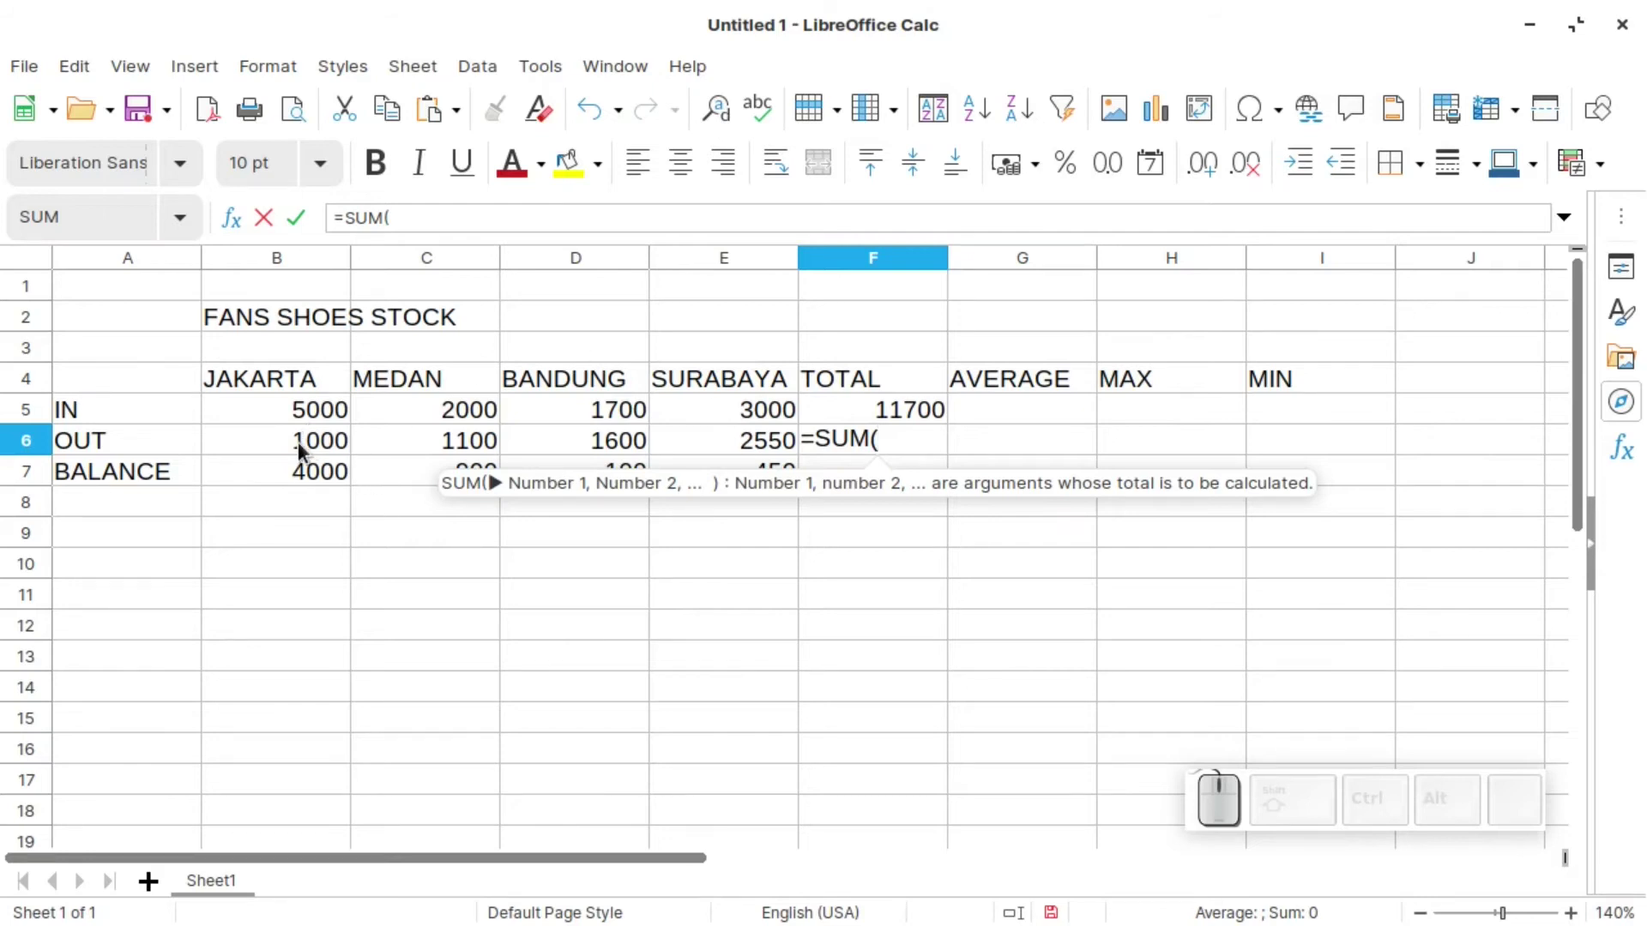
pyautogui.click(306, 449)
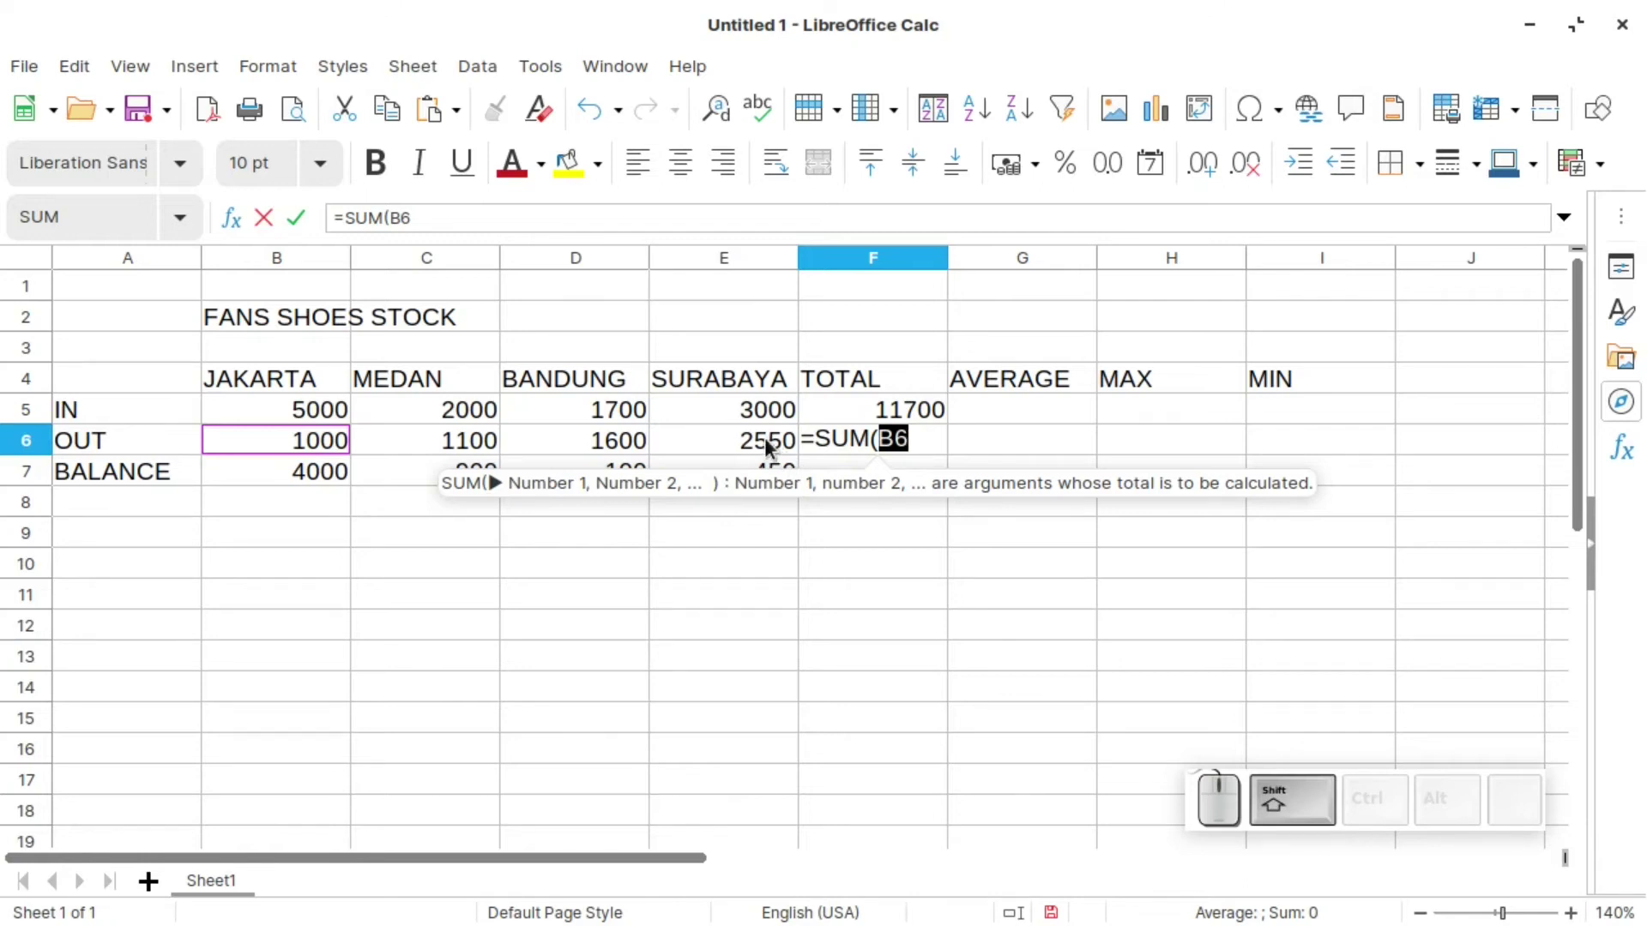
pyautogui.click(773, 444)
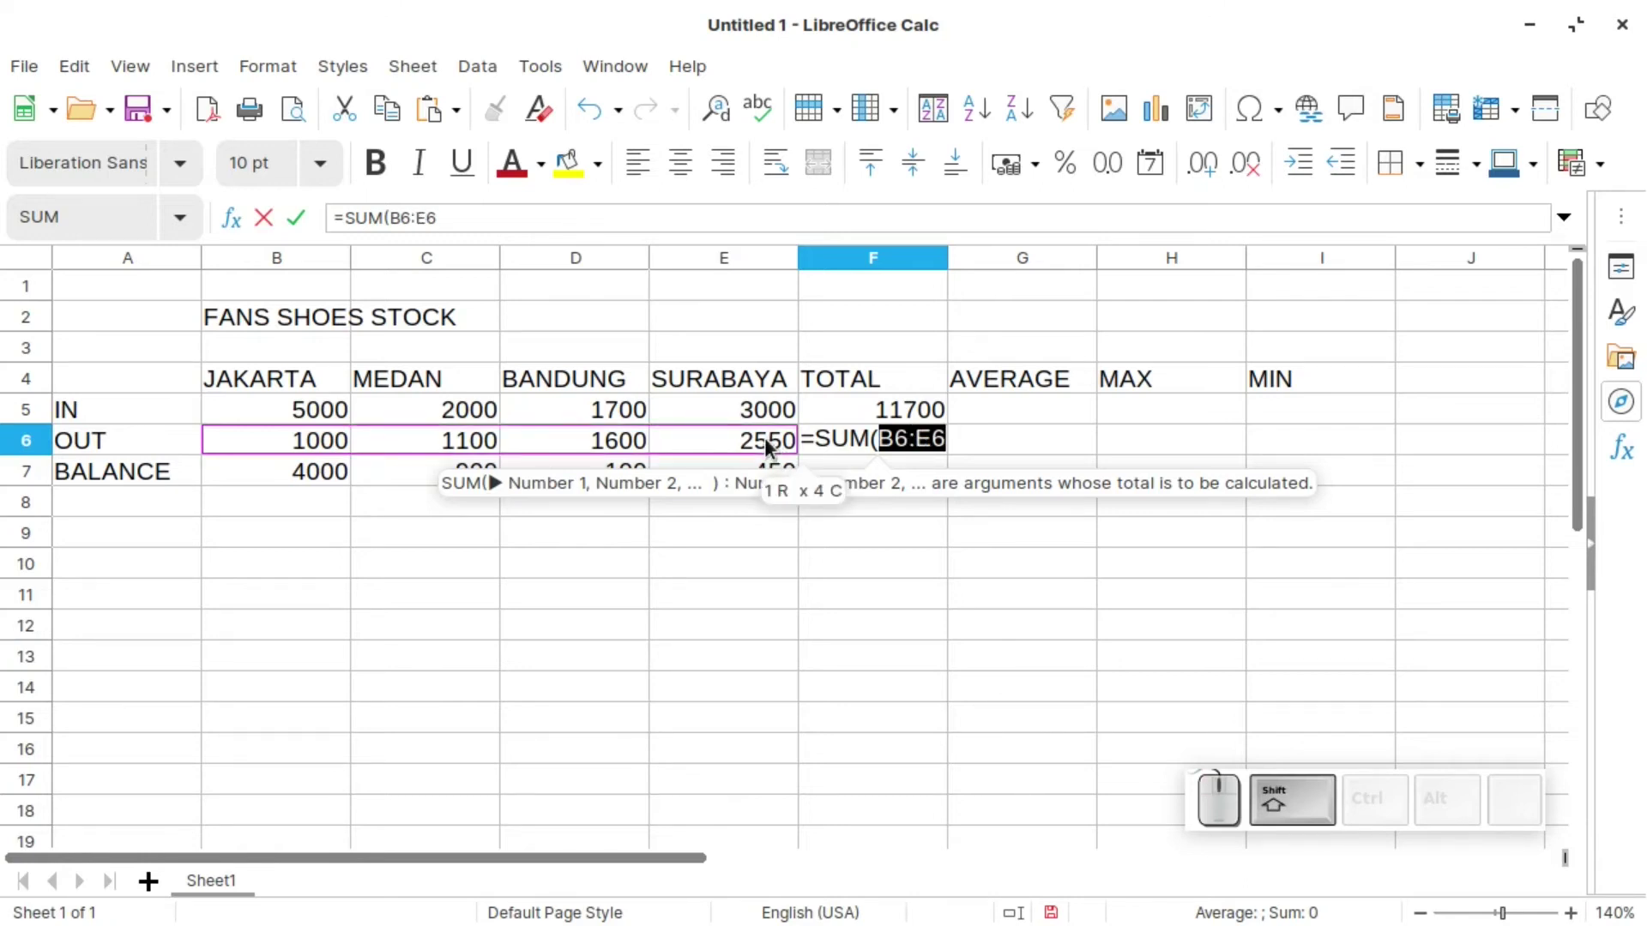
pyautogui.press('shift+0')
pyautogui.press('Return')
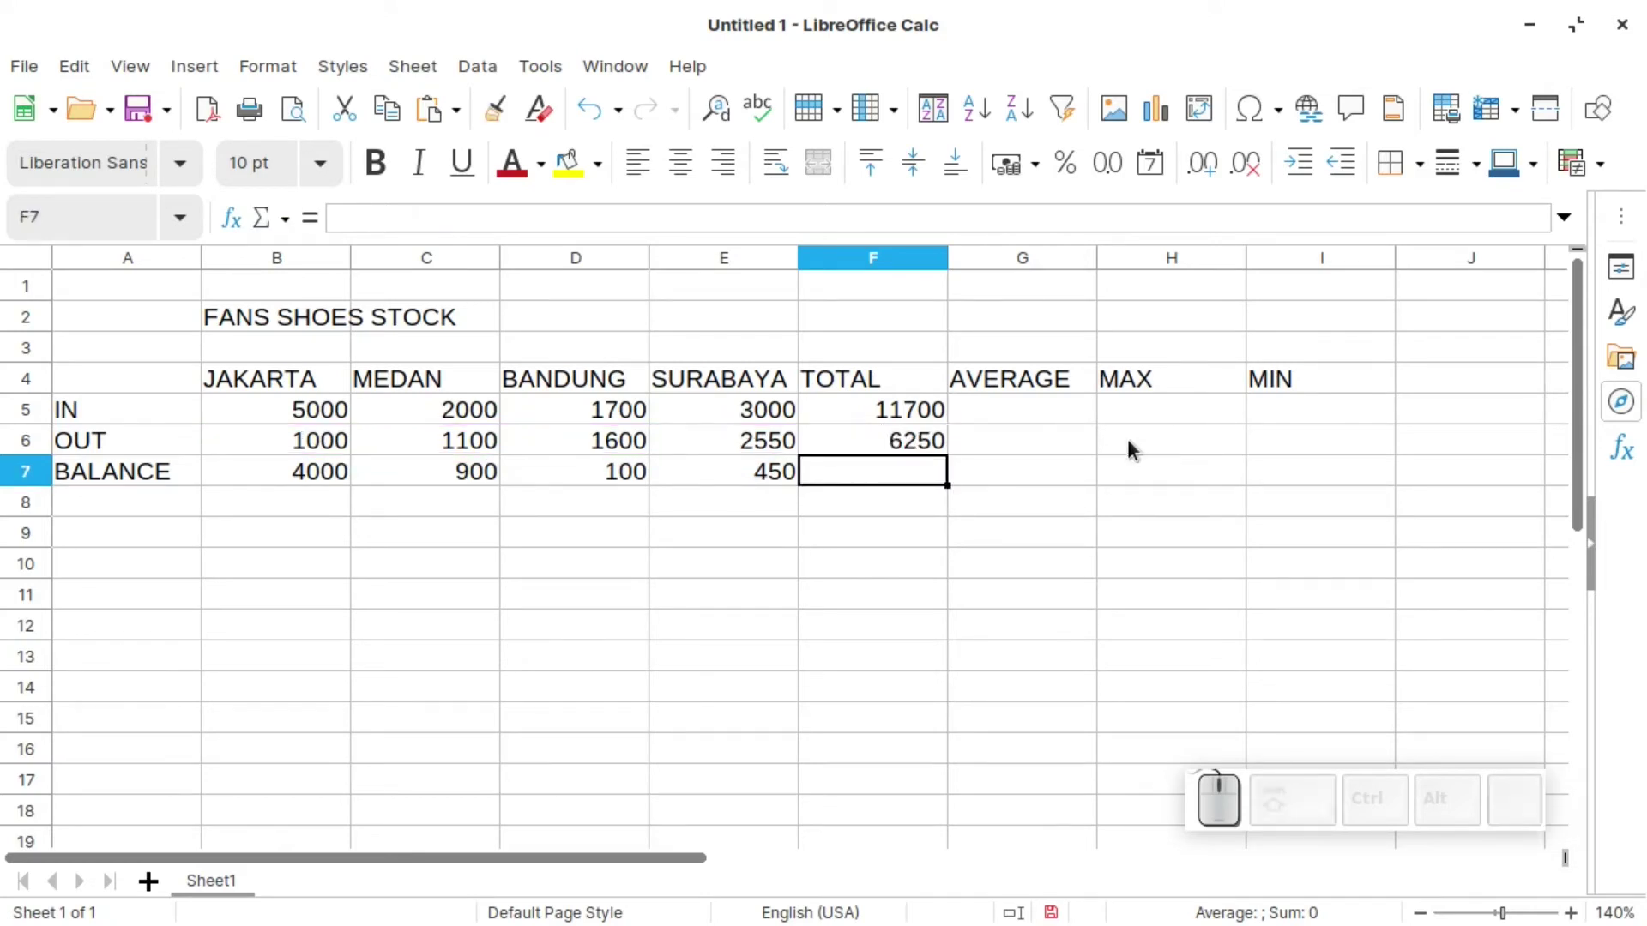
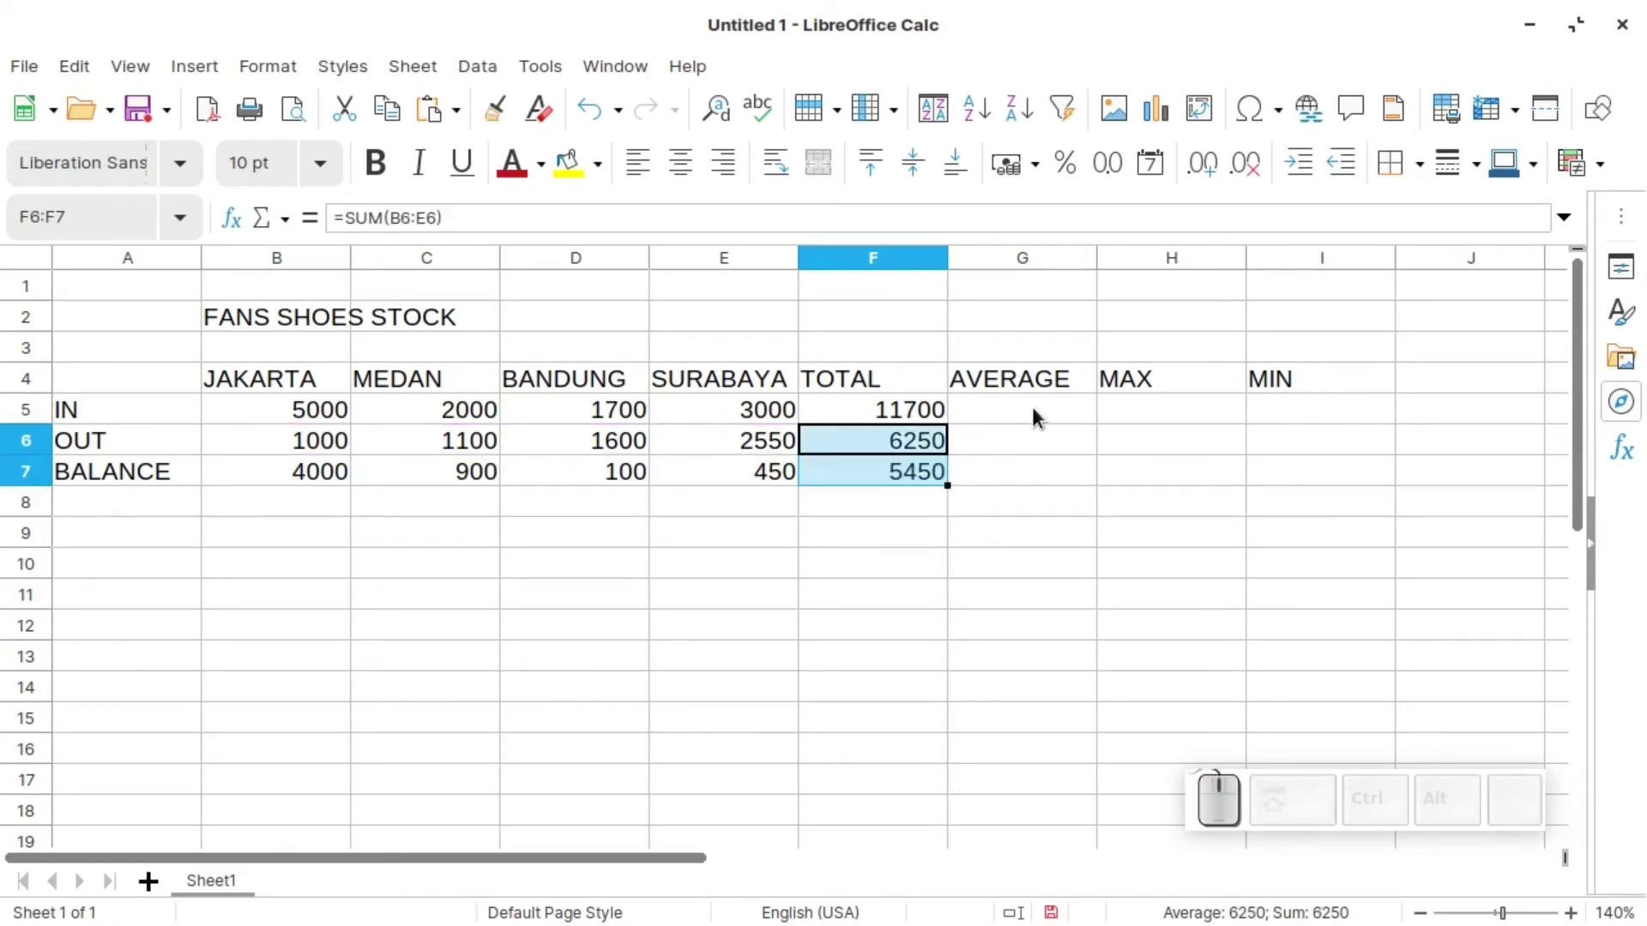
pyautogui.click(1045, 398)
# - Build =AVERAGE(B5:E5) in G5 by picking JAKARTA through SURABAYA's IN figures
pyautogui.click(1031, 414)
pyautogui.press('=')
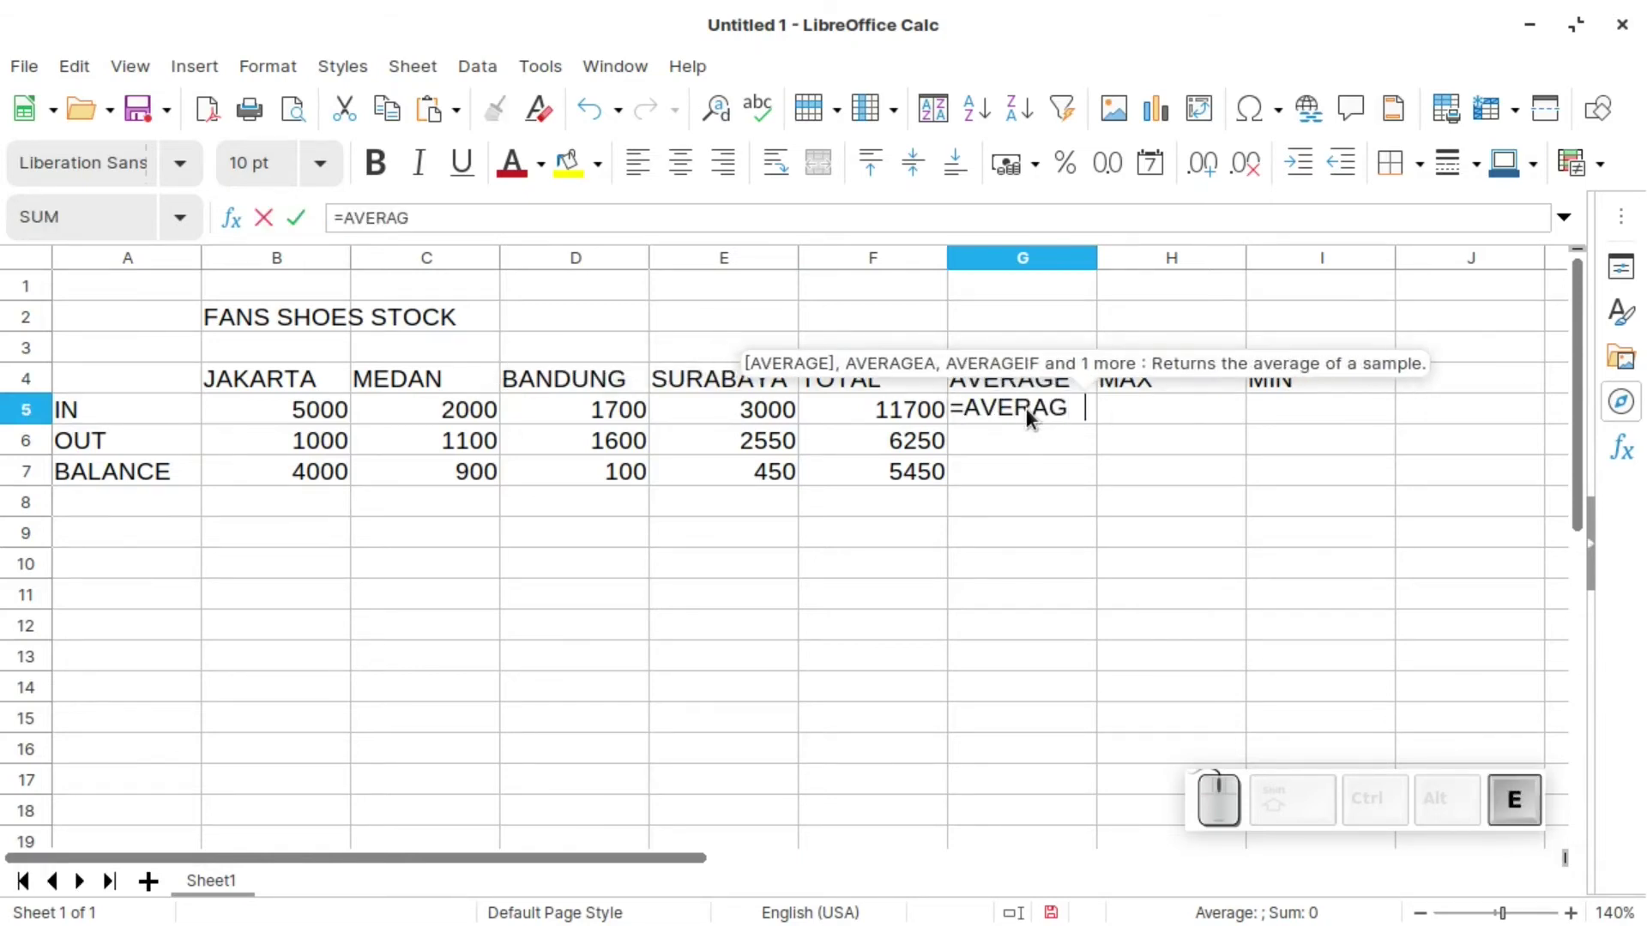
pyautogui.press('shift+9')
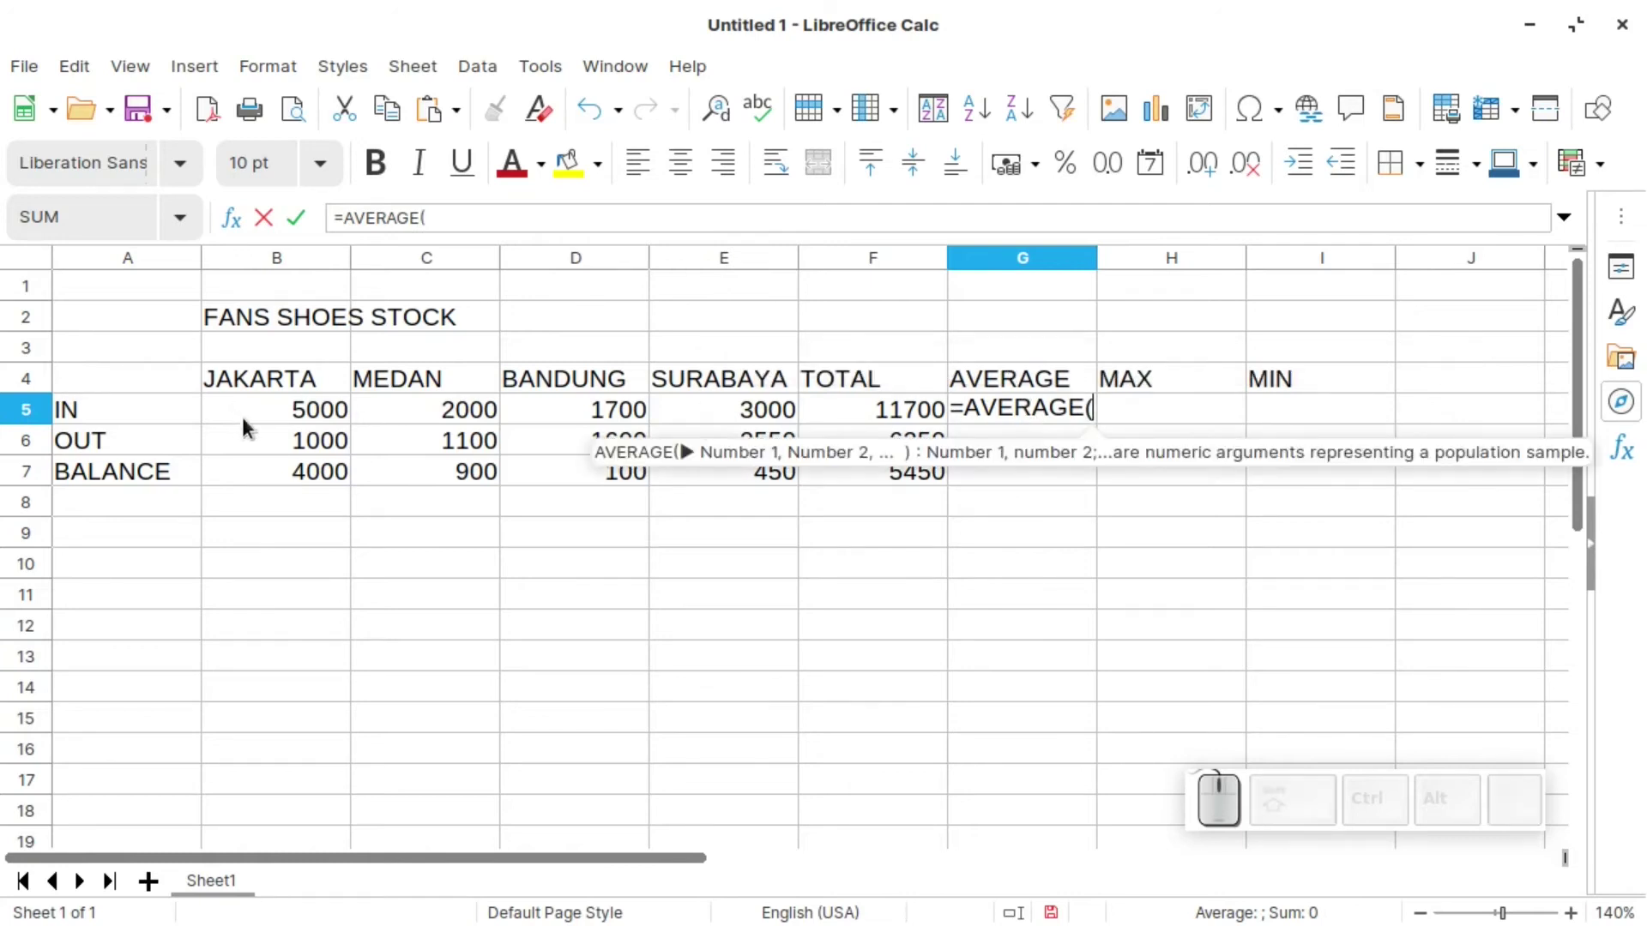
pyautogui.click(310, 421)
pyautogui.click(789, 411)
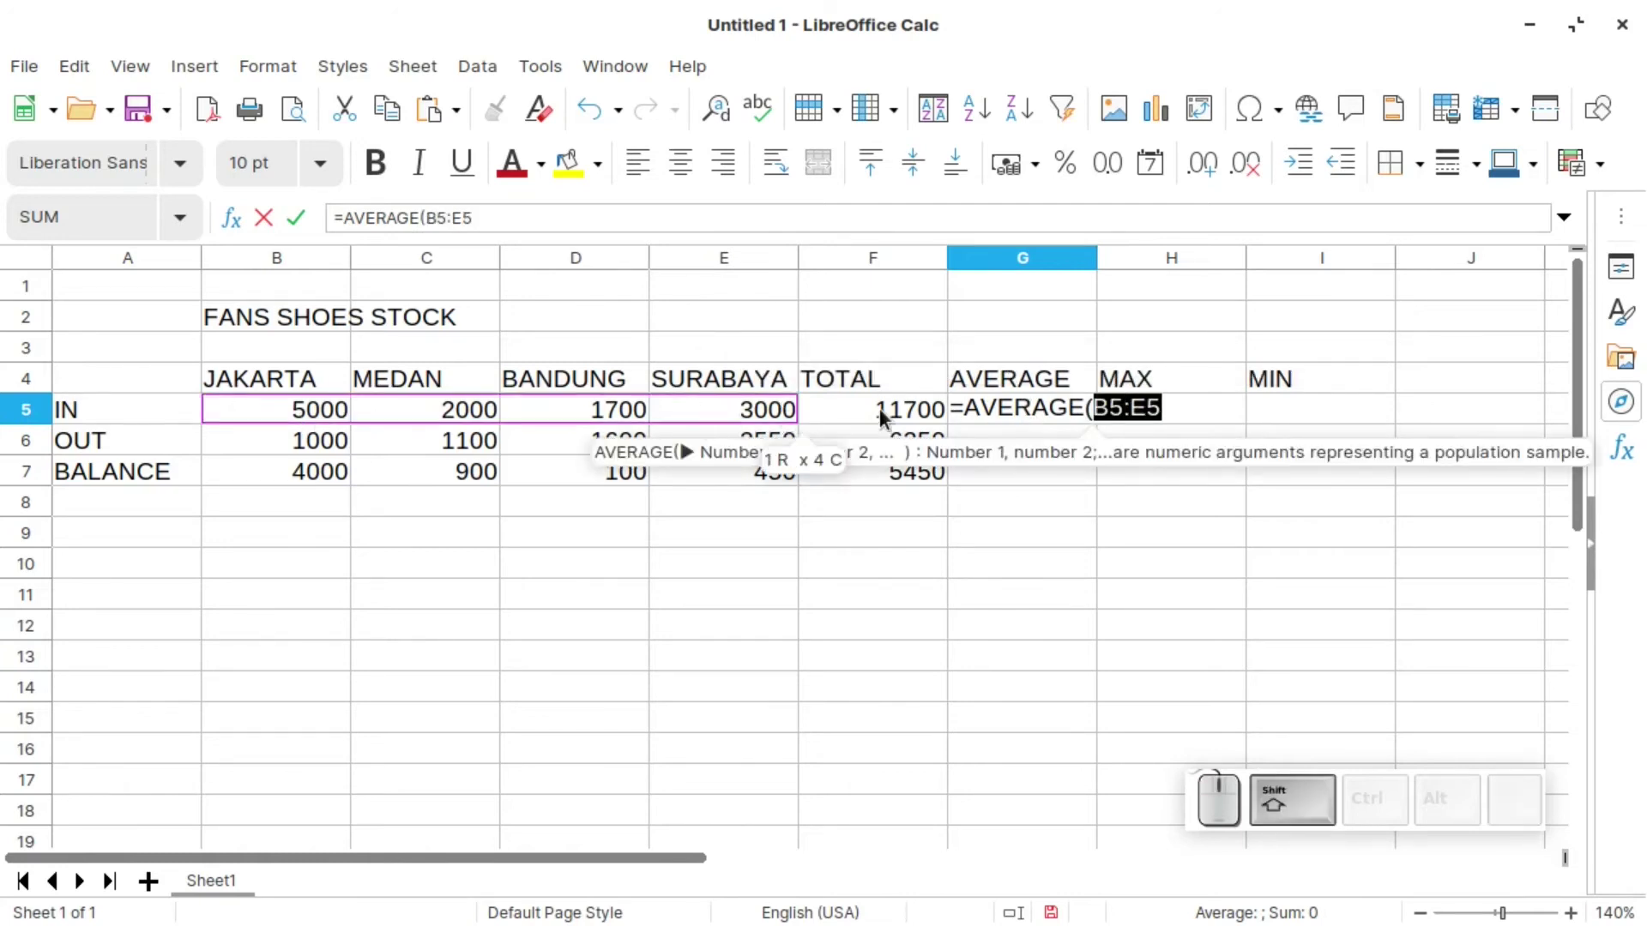
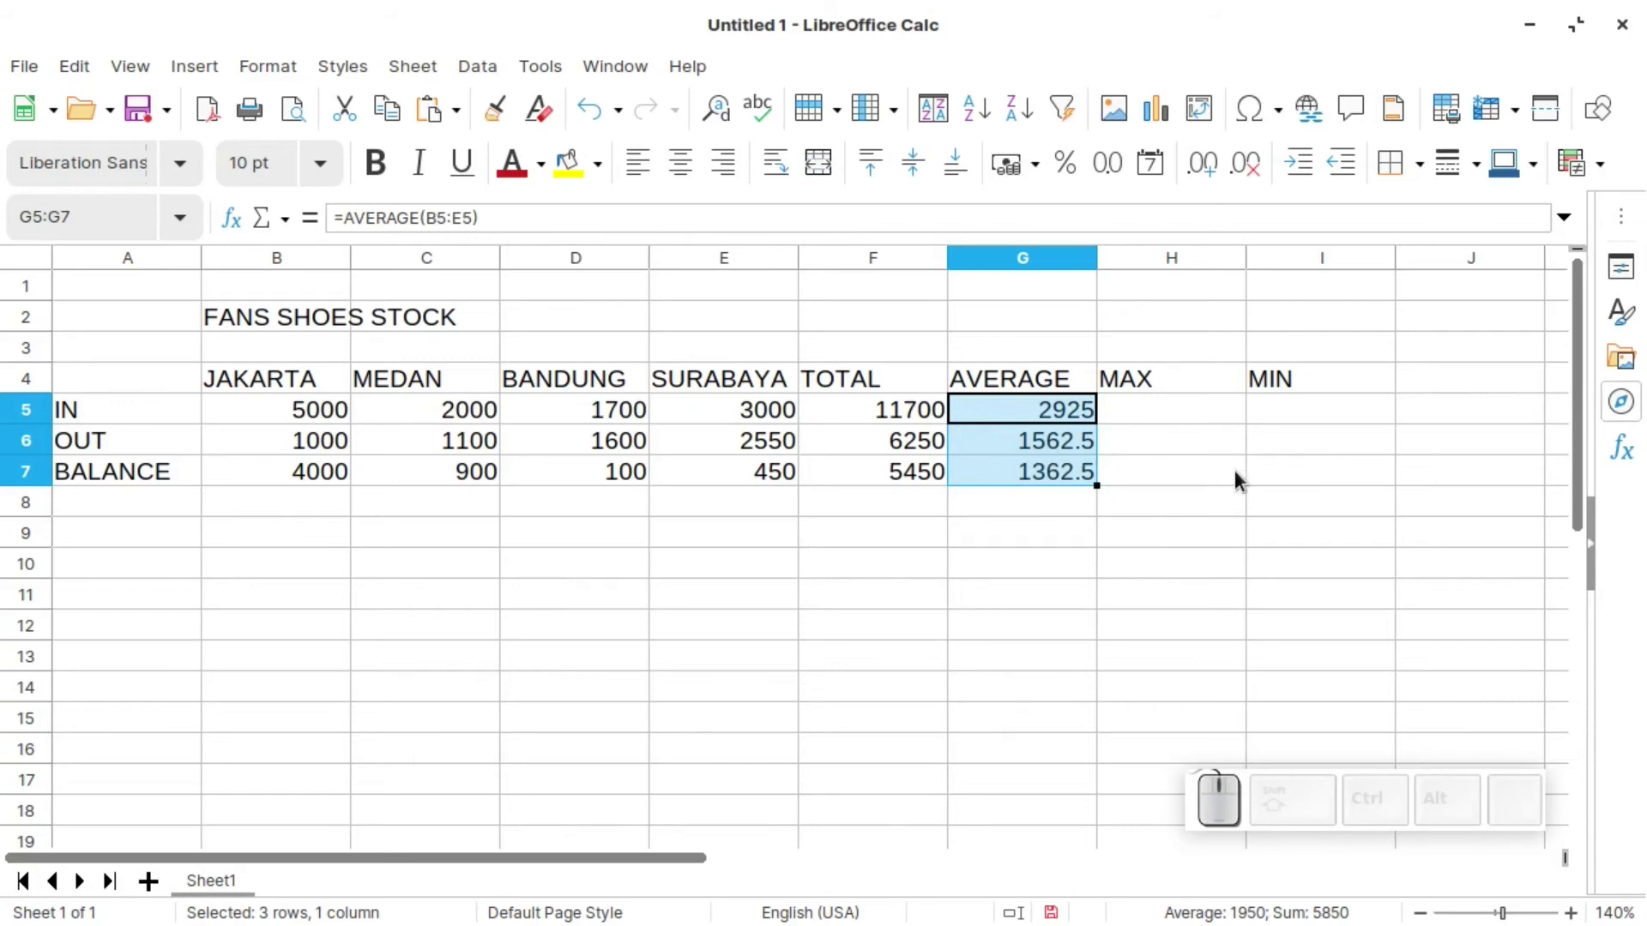
# - Enter =MAX(B5:E5) in H5 for the IN row's largest figure, 5000, filling MAX down to 2550 and 4000
pyautogui.click(1195, 407)
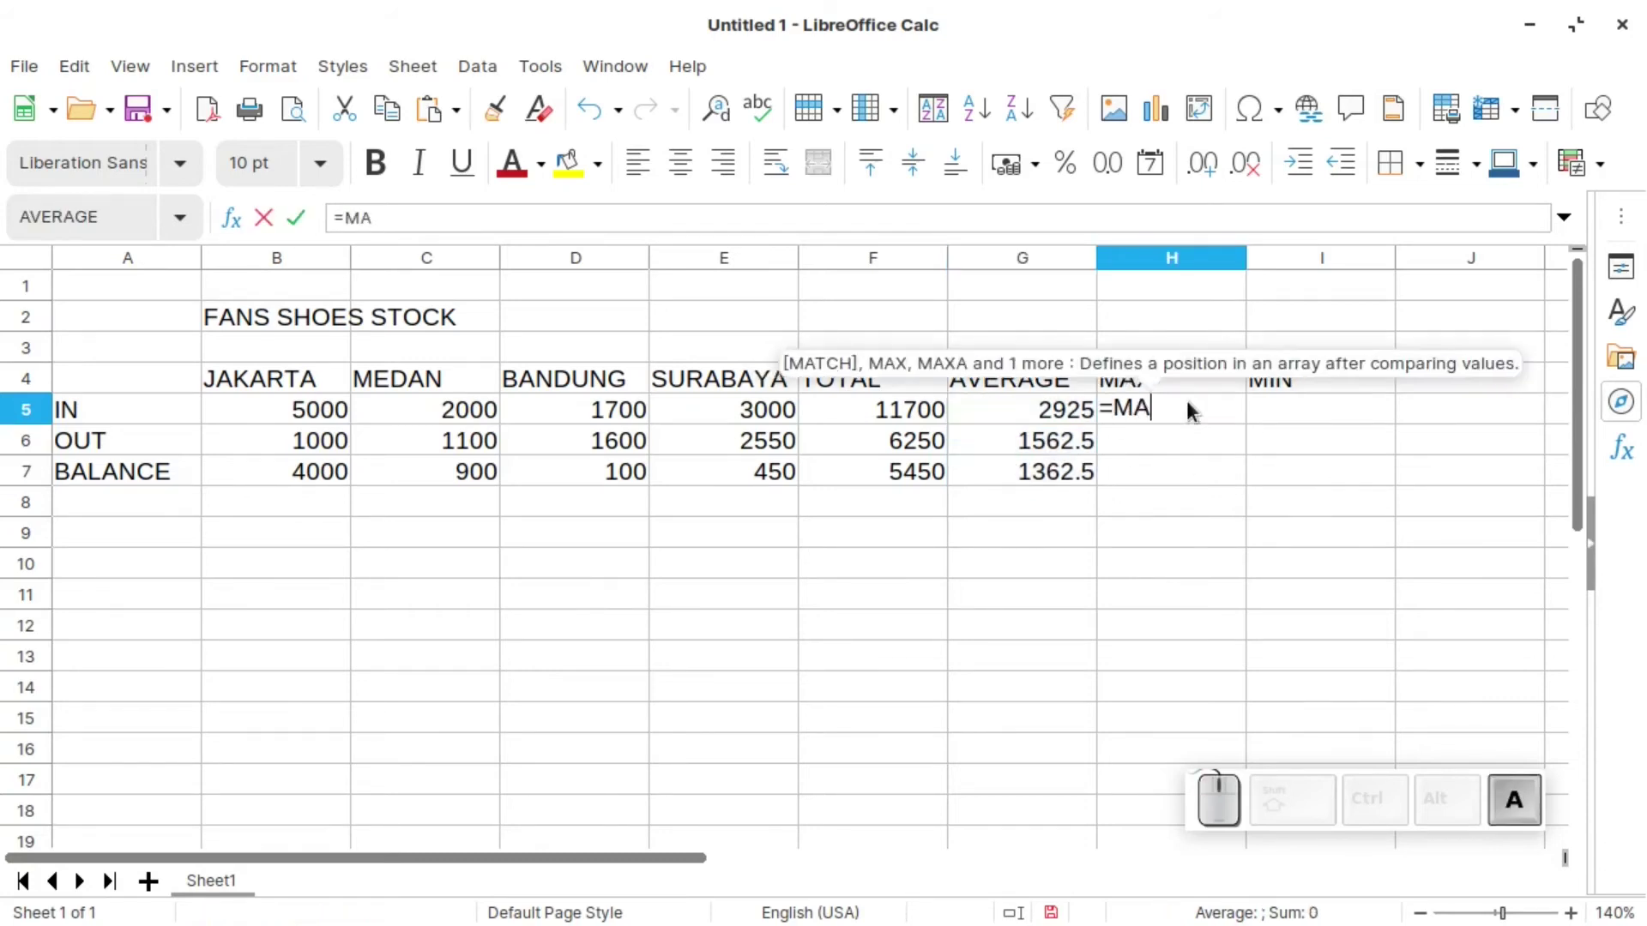
pyautogui.press('shift+9')
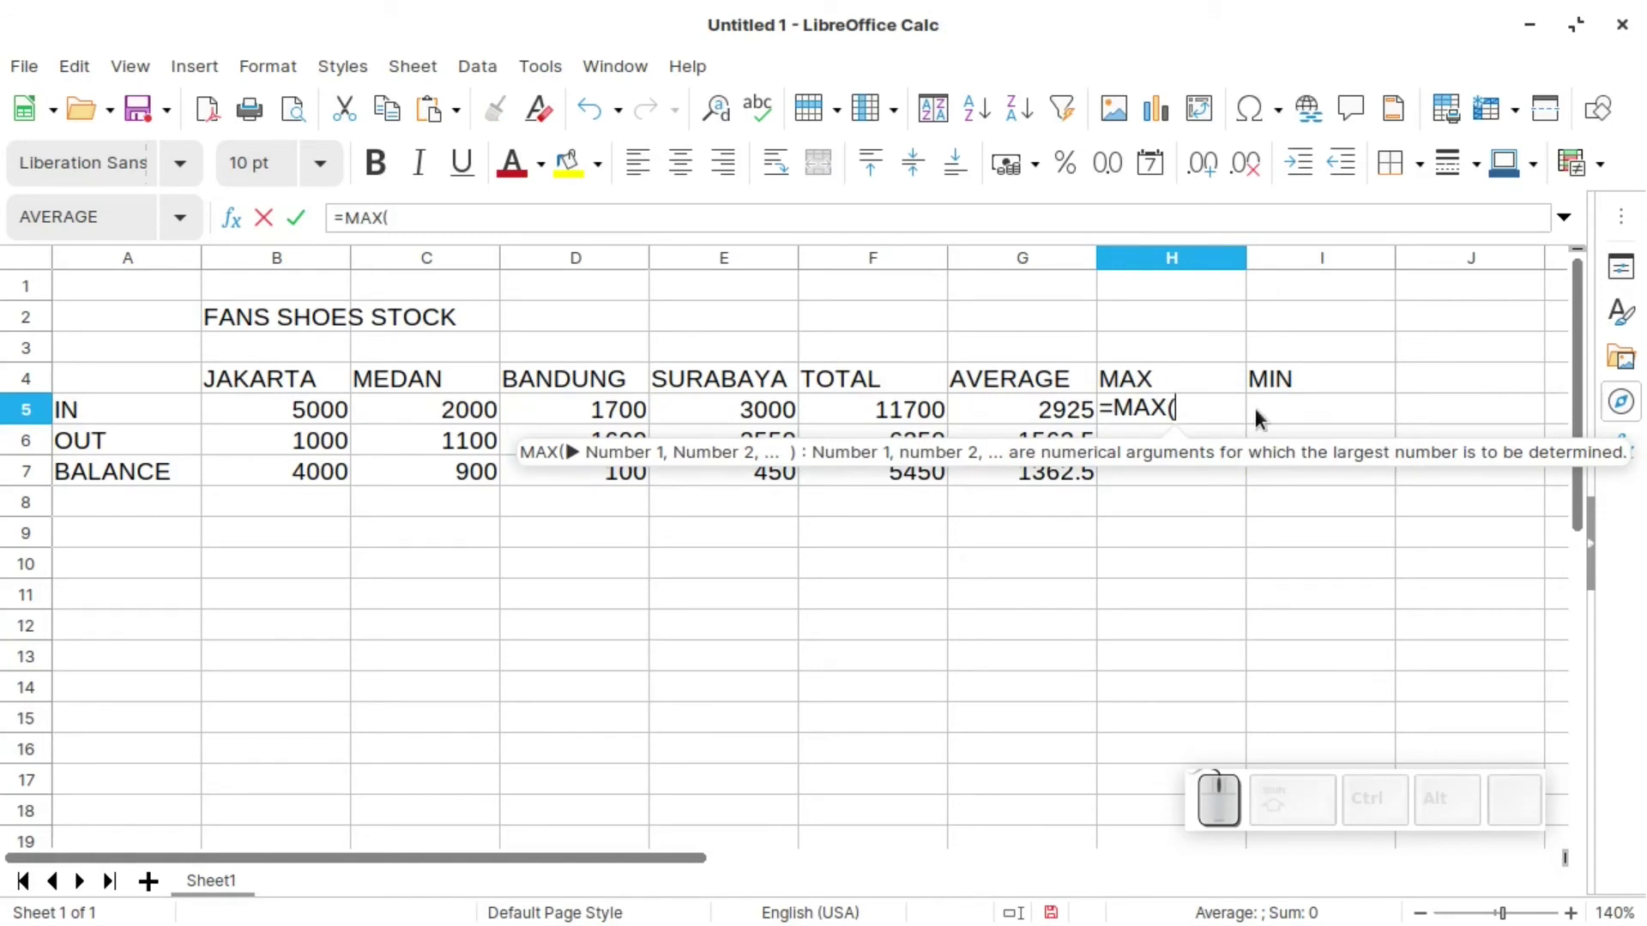
pyautogui.click(314, 413)
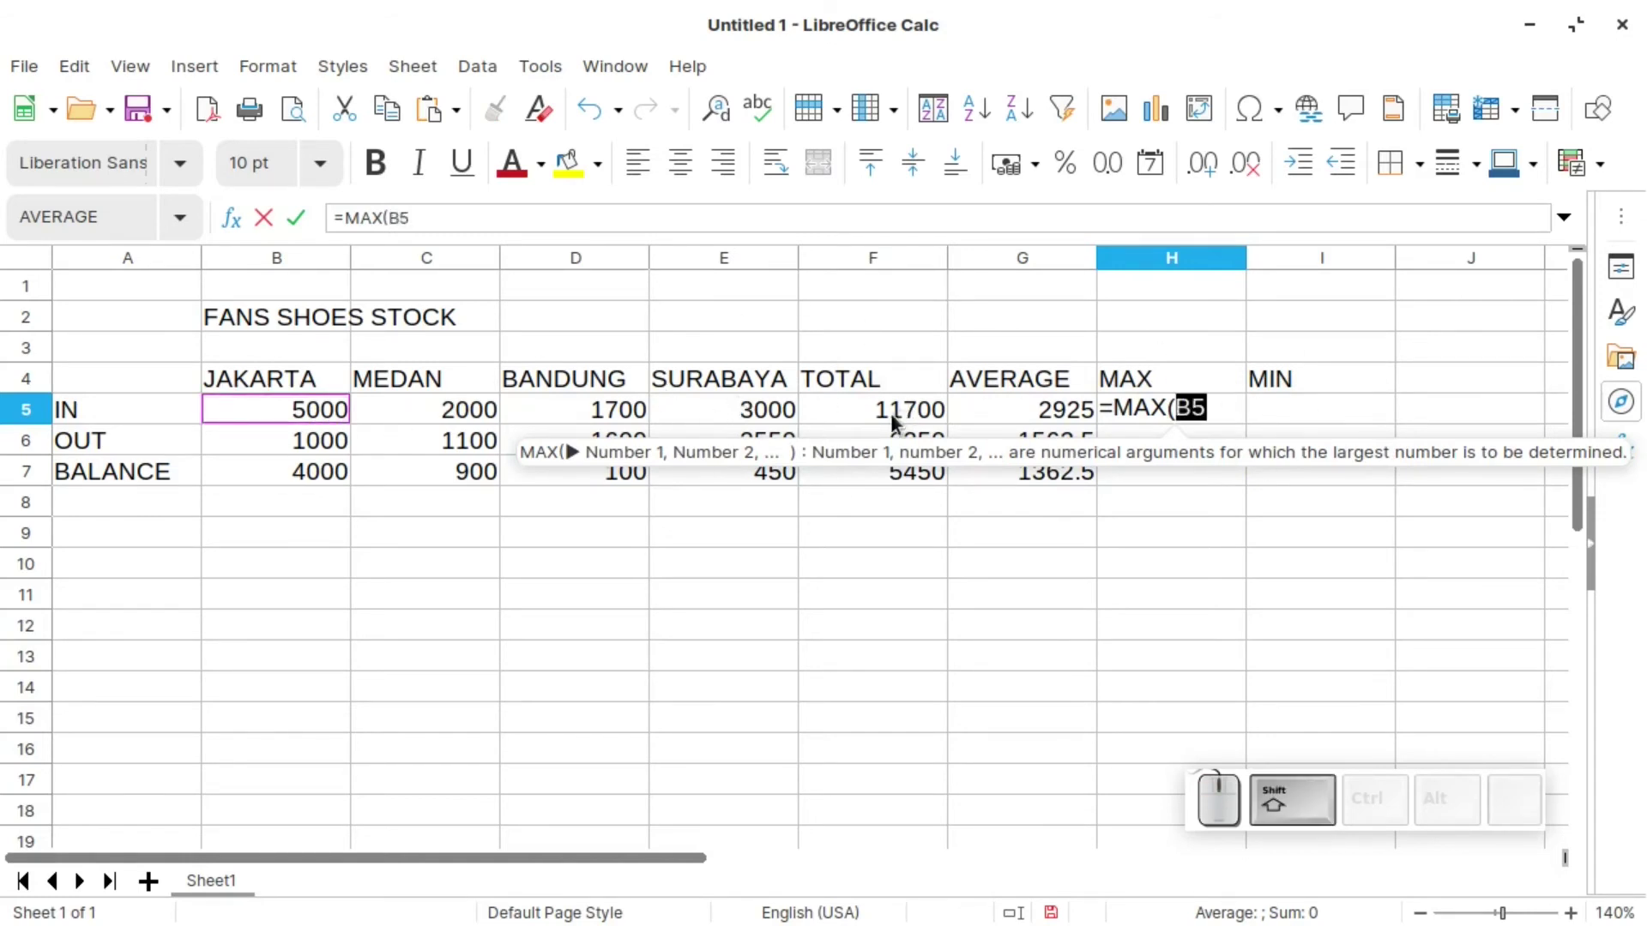
pyautogui.click(730, 418)
pyautogui.press('shift+0')
pyautogui.press('shift+Return')
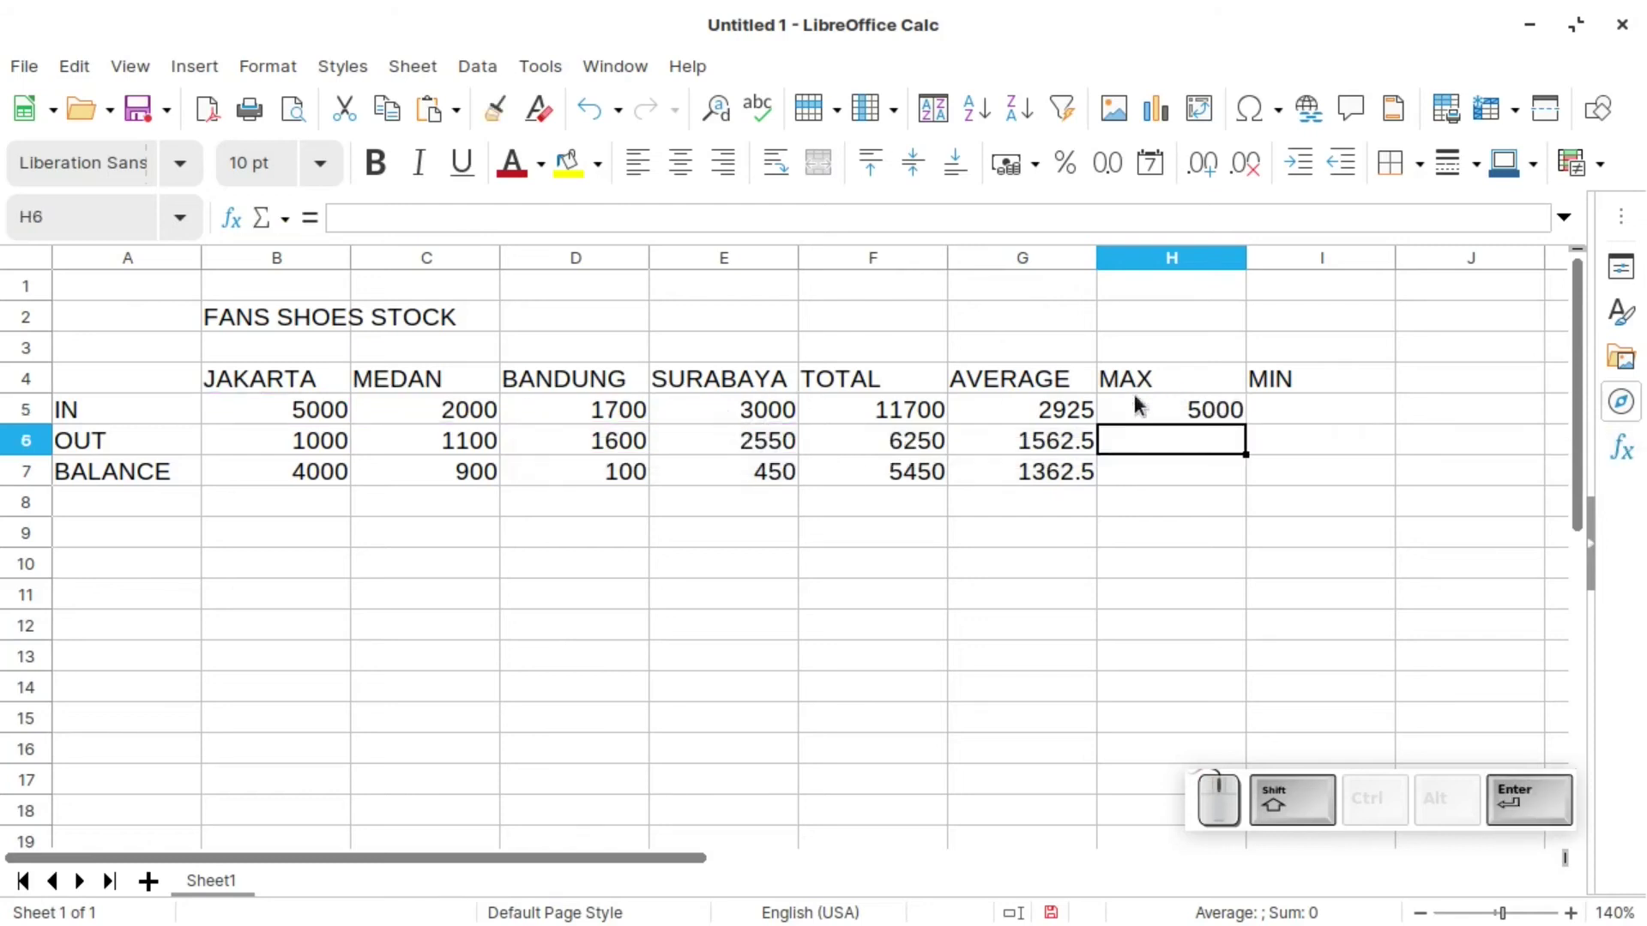
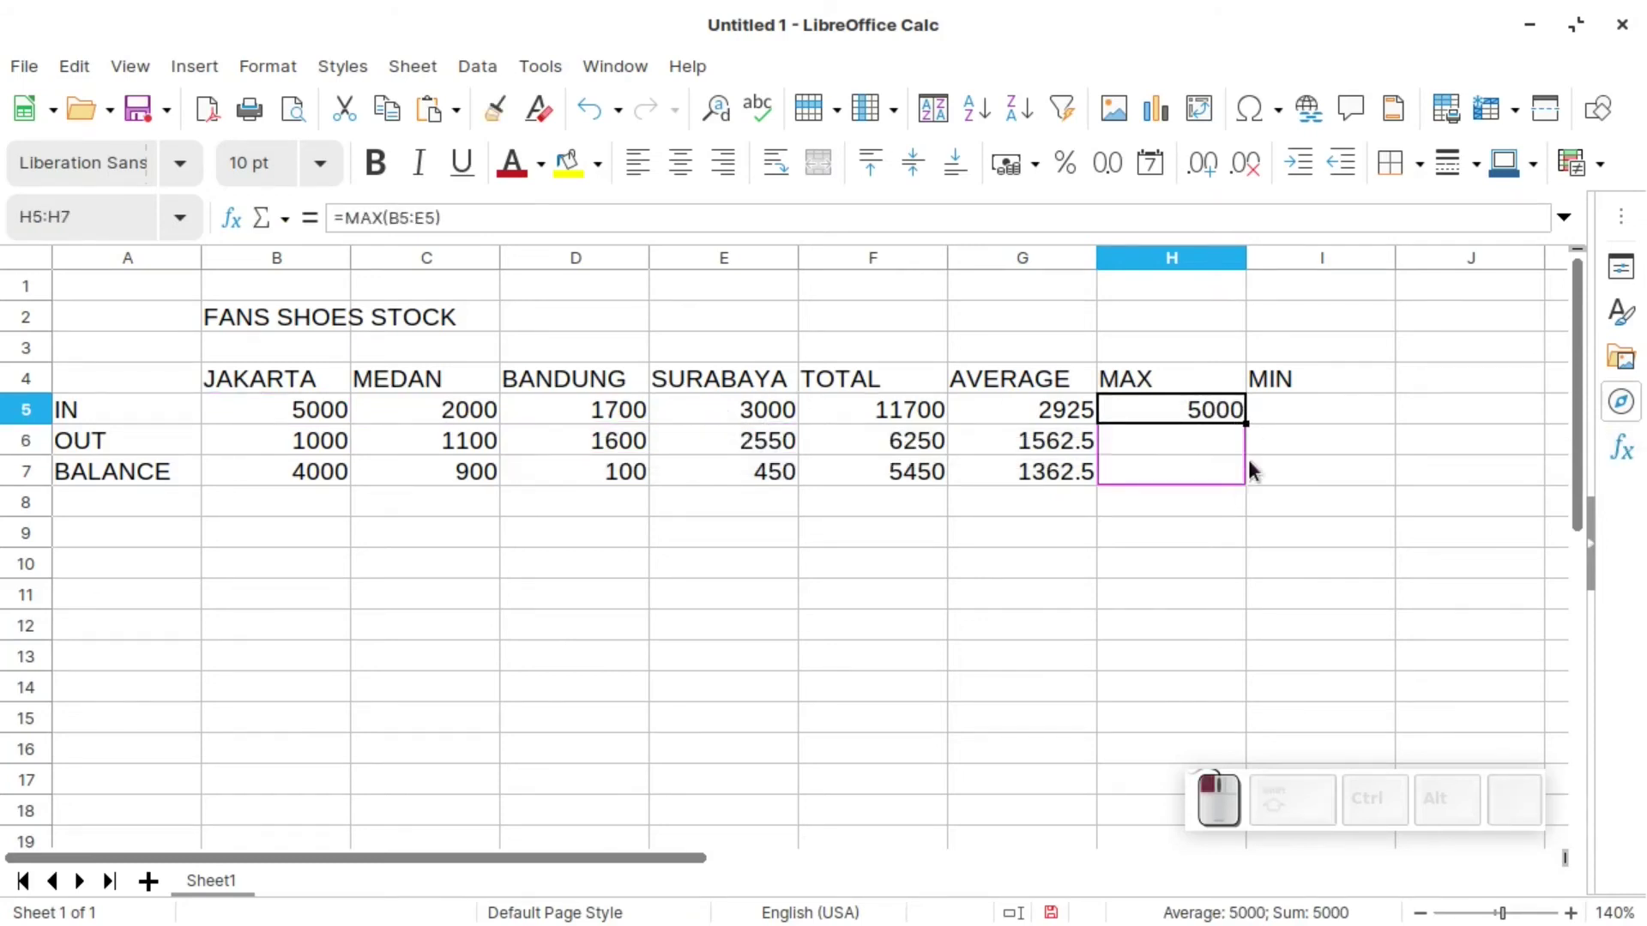
pyautogui.click(1294, 409)
# - Enter =MIN(B5:E5) in I5 for the IN row's smallest figure, 1700
pyautogui.press('=')
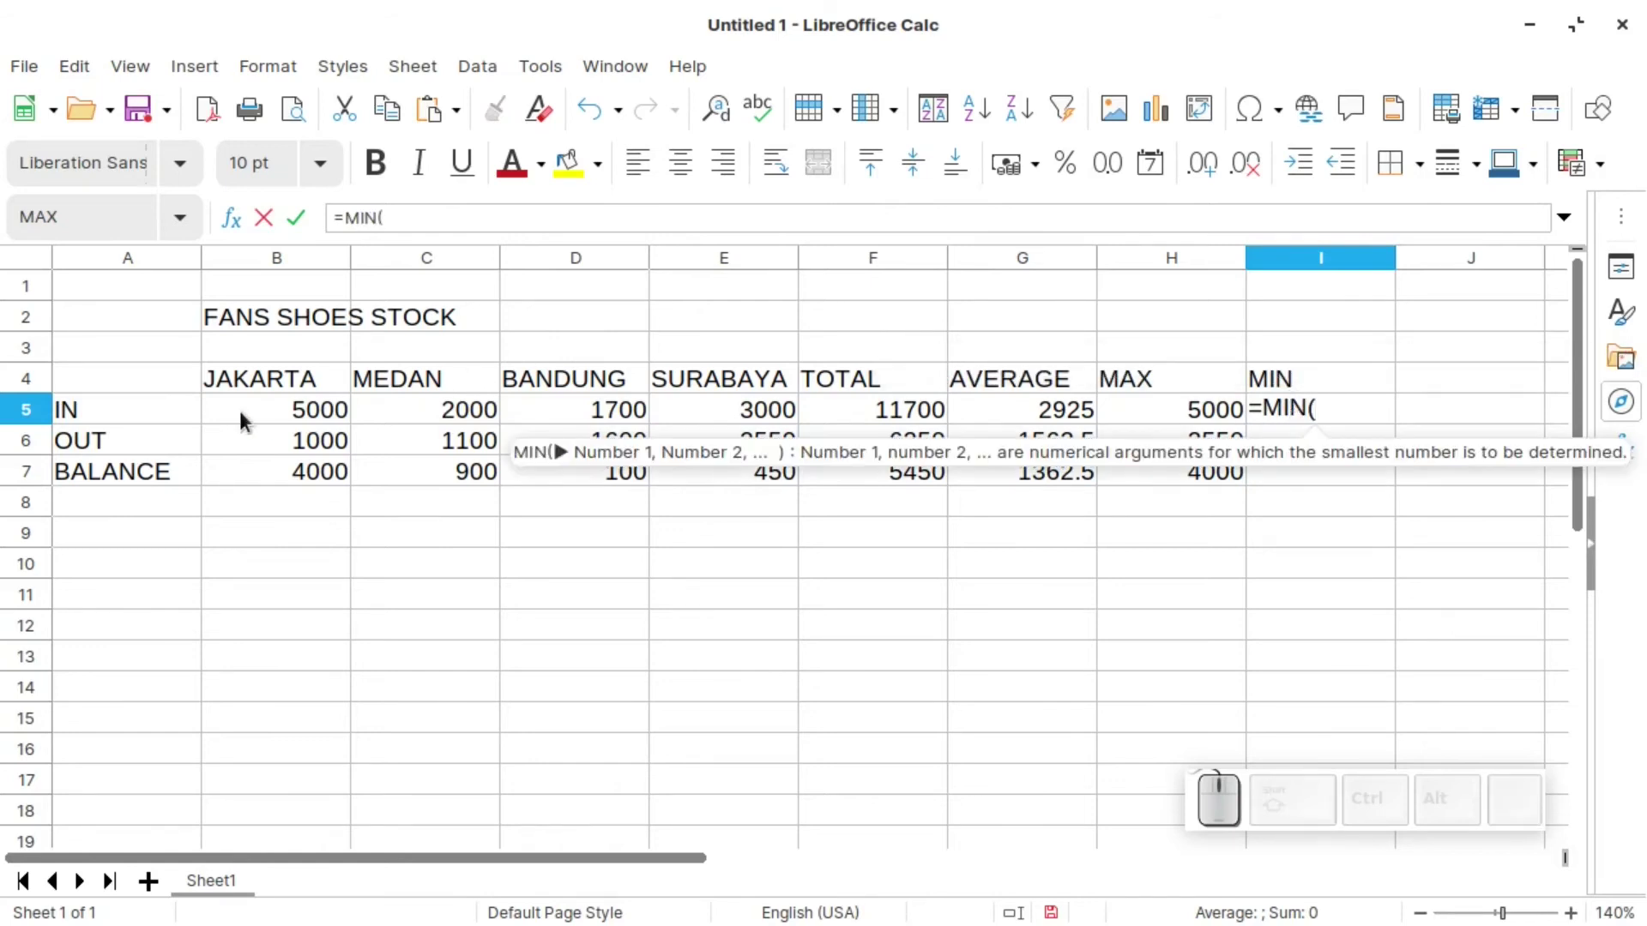
pyautogui.click(276, 416)
pyautogui.click(746, 411)
pyautogui.press('shift+0')
pyautogui.press('shift+Return')
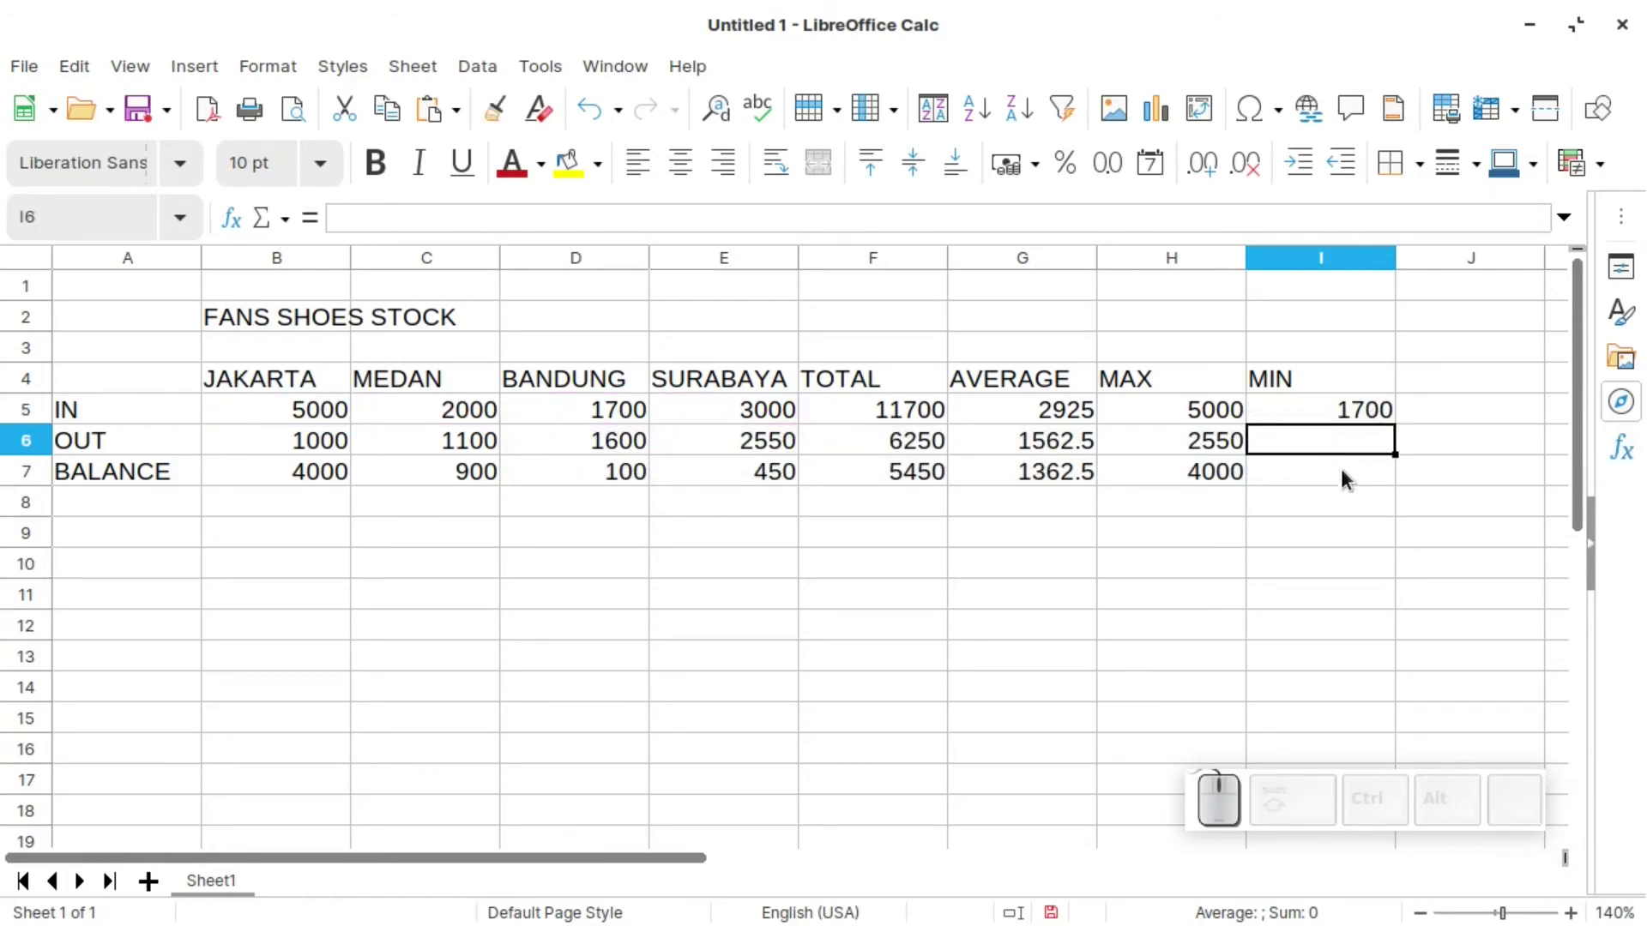
# - Extend the MIN formula to the OUT and BALANCE rows, giving 1000 and 100
pyautogui.click(1352, 470)
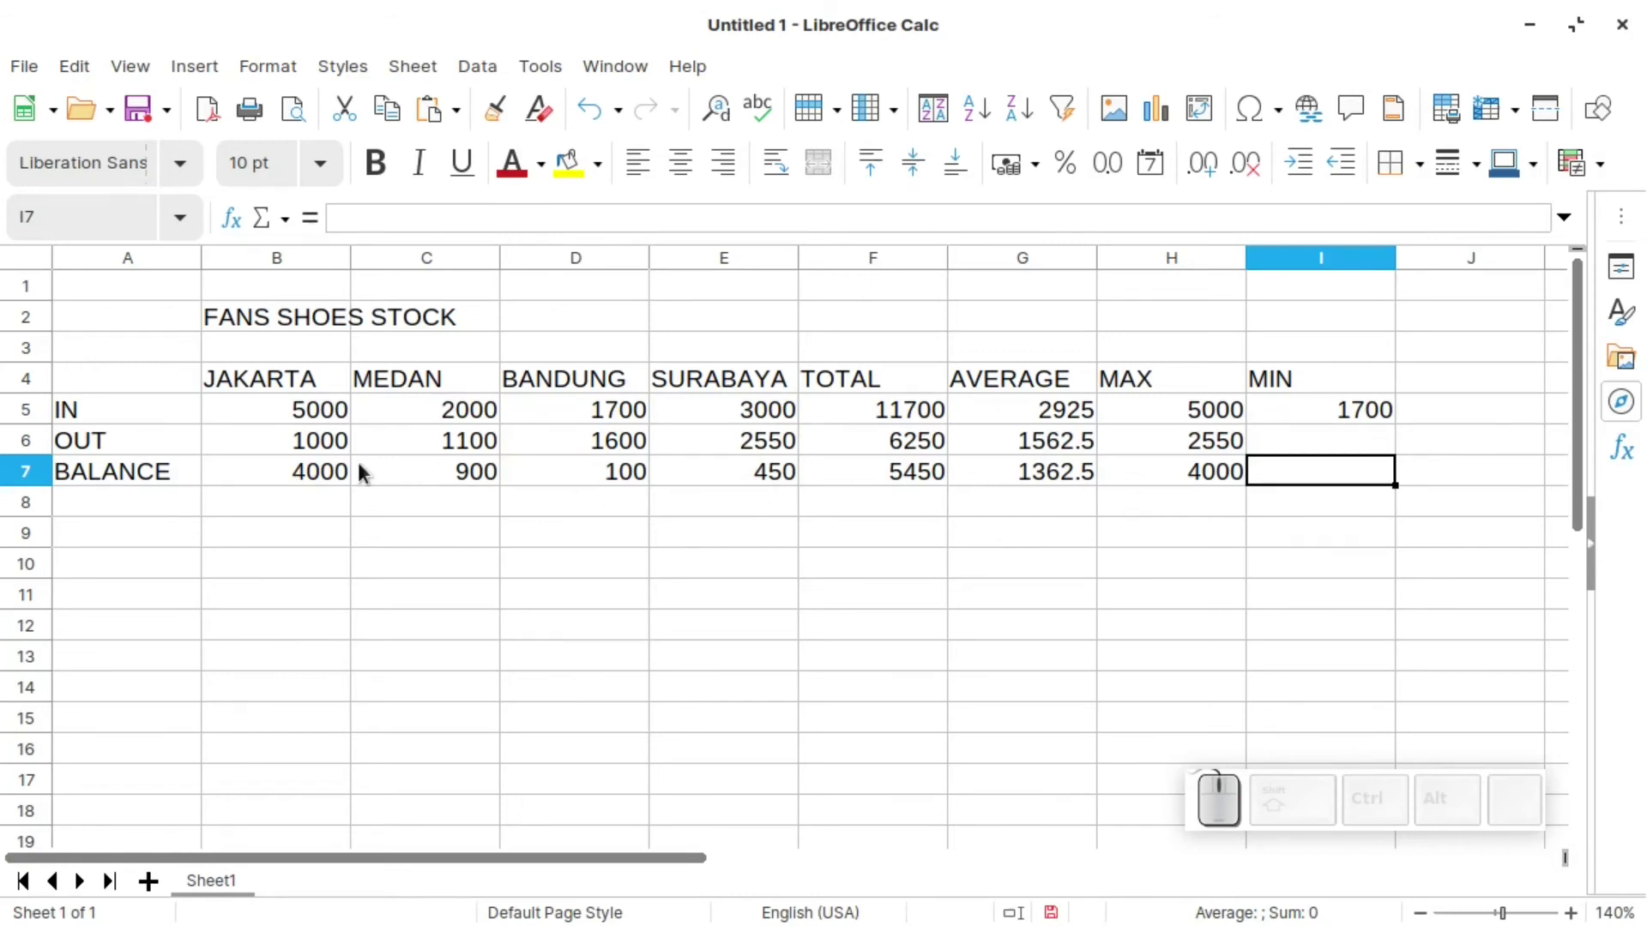
pyautogui.press('=')
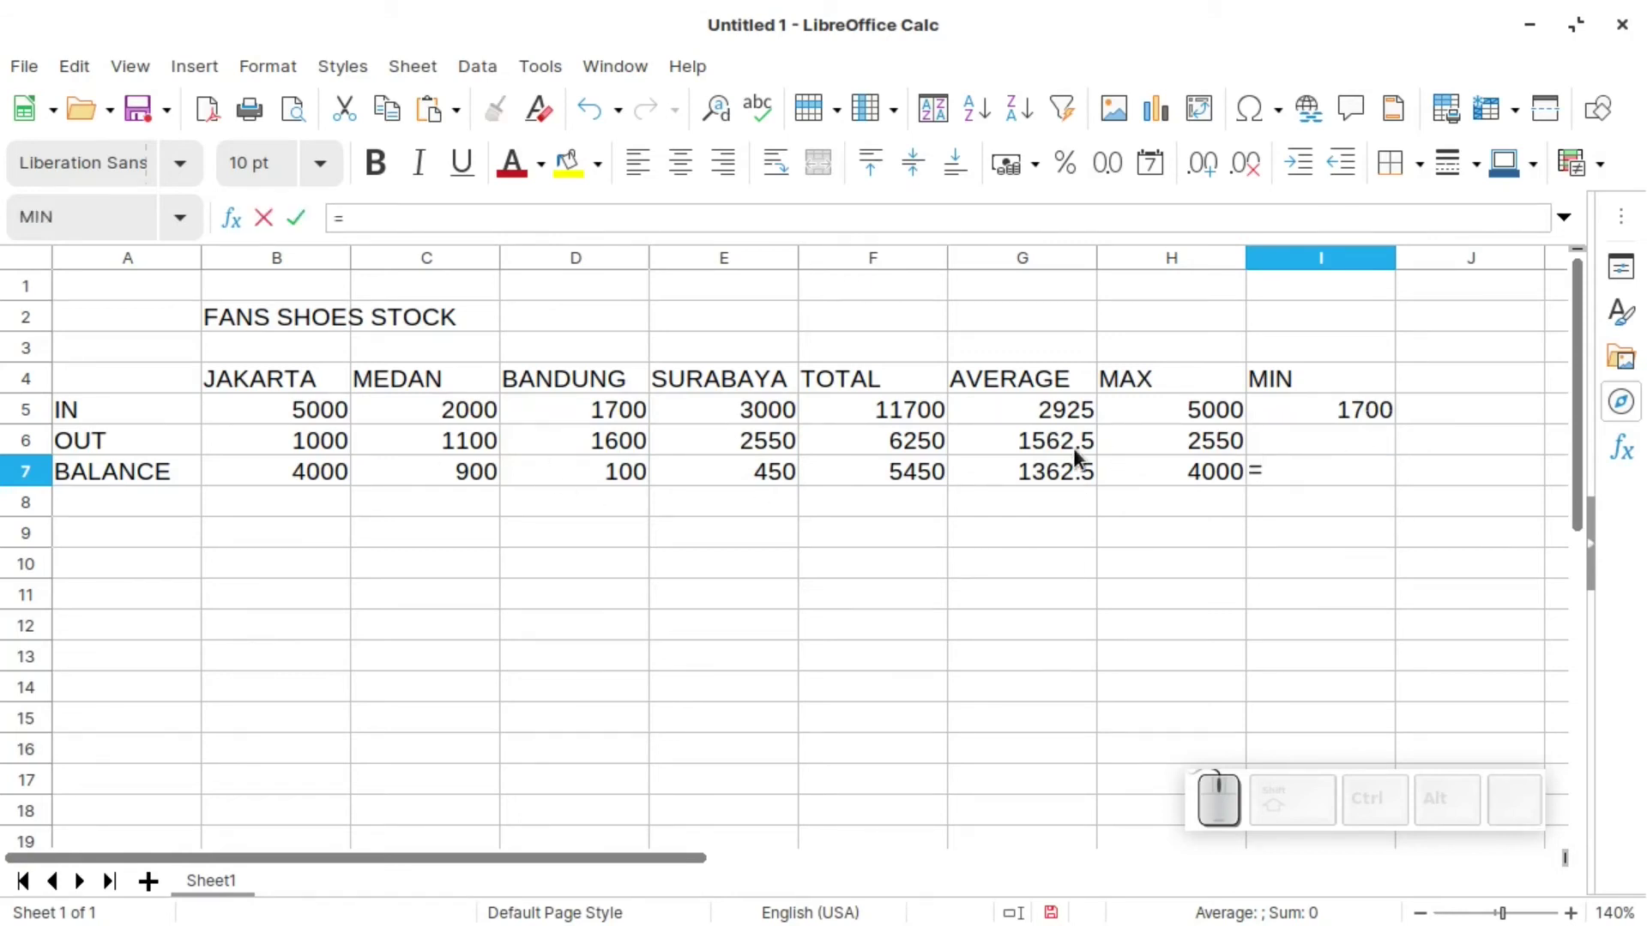
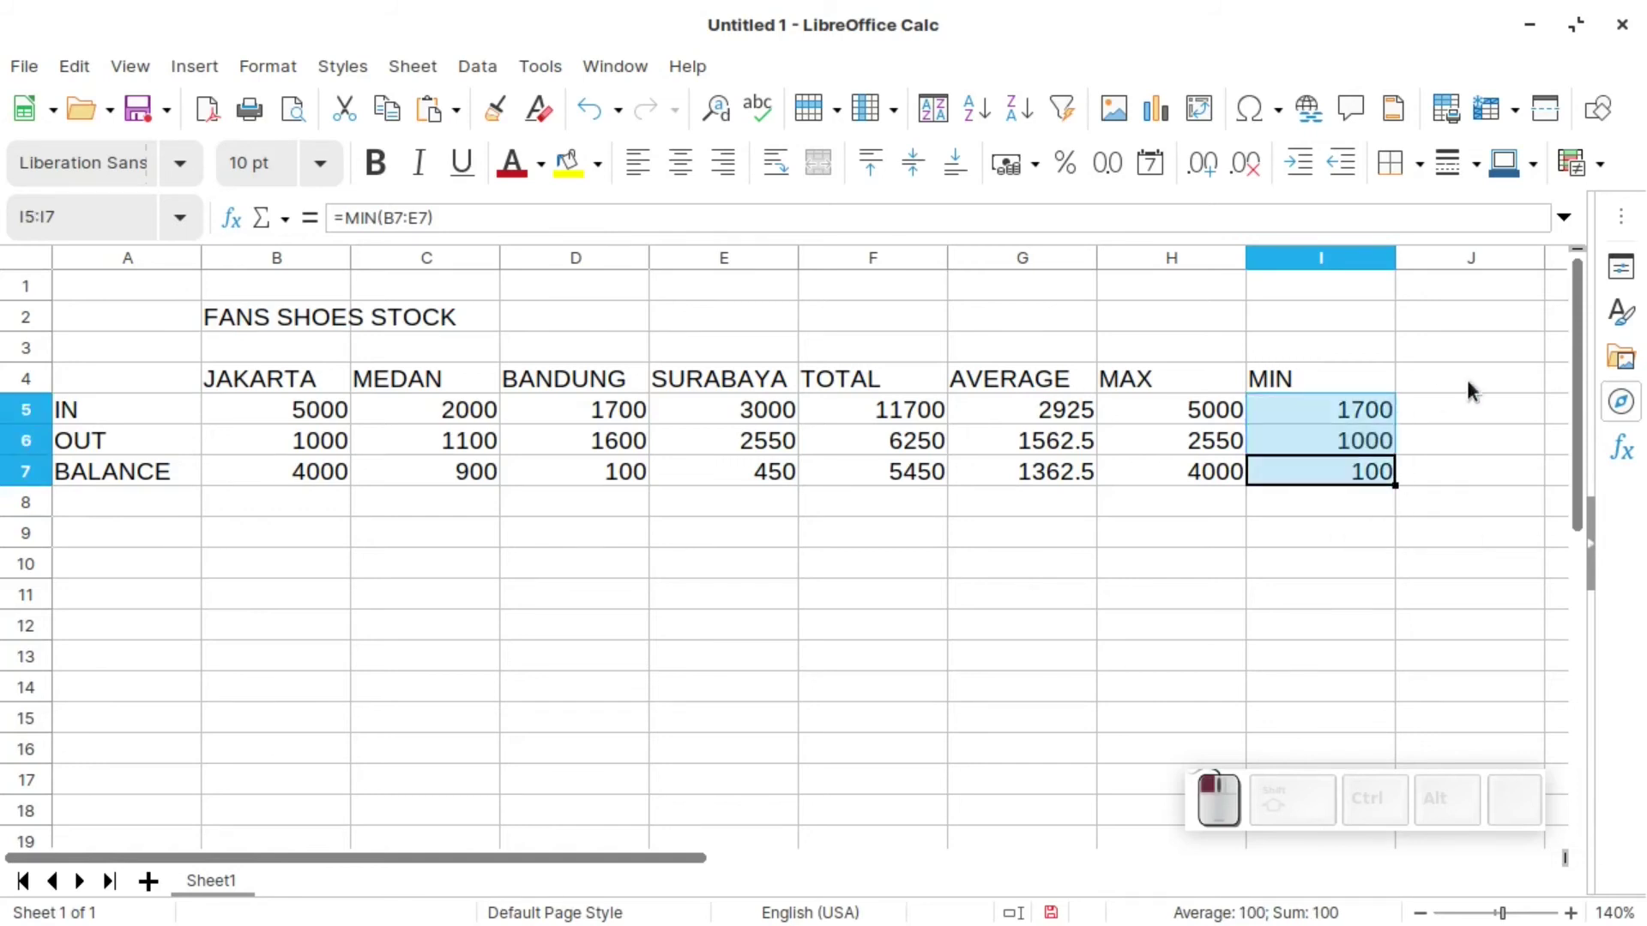
pyautogui.moveTo(1478, 444); pyautogui.dragTo(1365, 444)
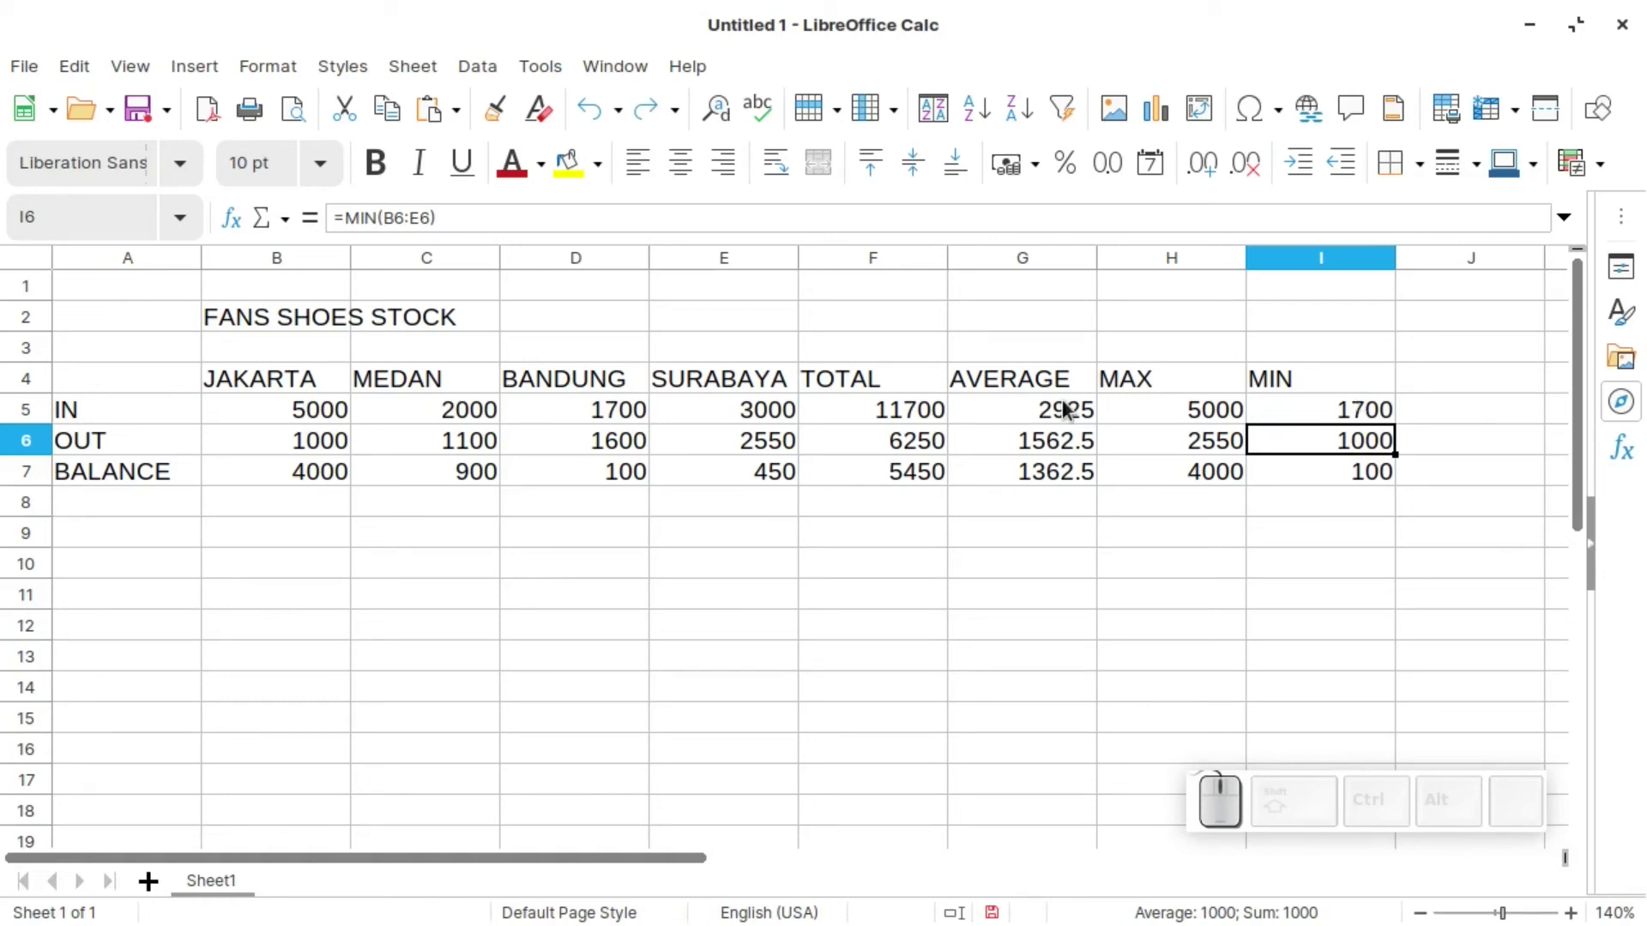
pyautogui.click(1053, 411)
pyautogui.press('BackSpace')
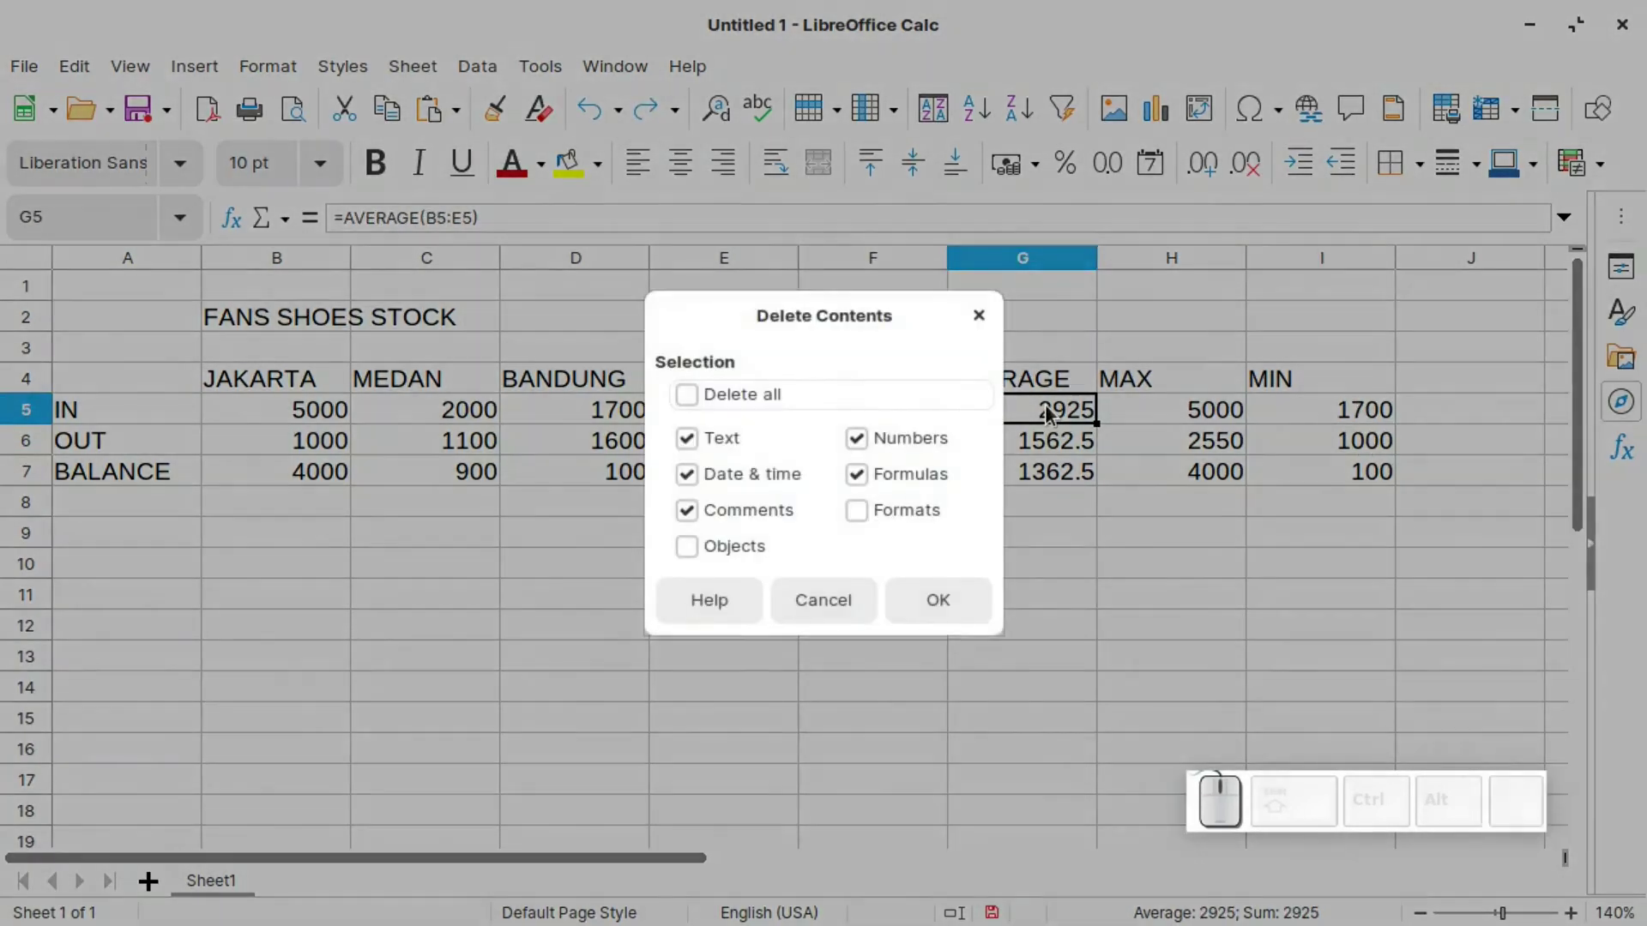
pyautogui.press('Return')
pyautogui.moveTo(1037, 482); pyautogui.dragTo(299, 245)
pyautogui.click(286, 216)
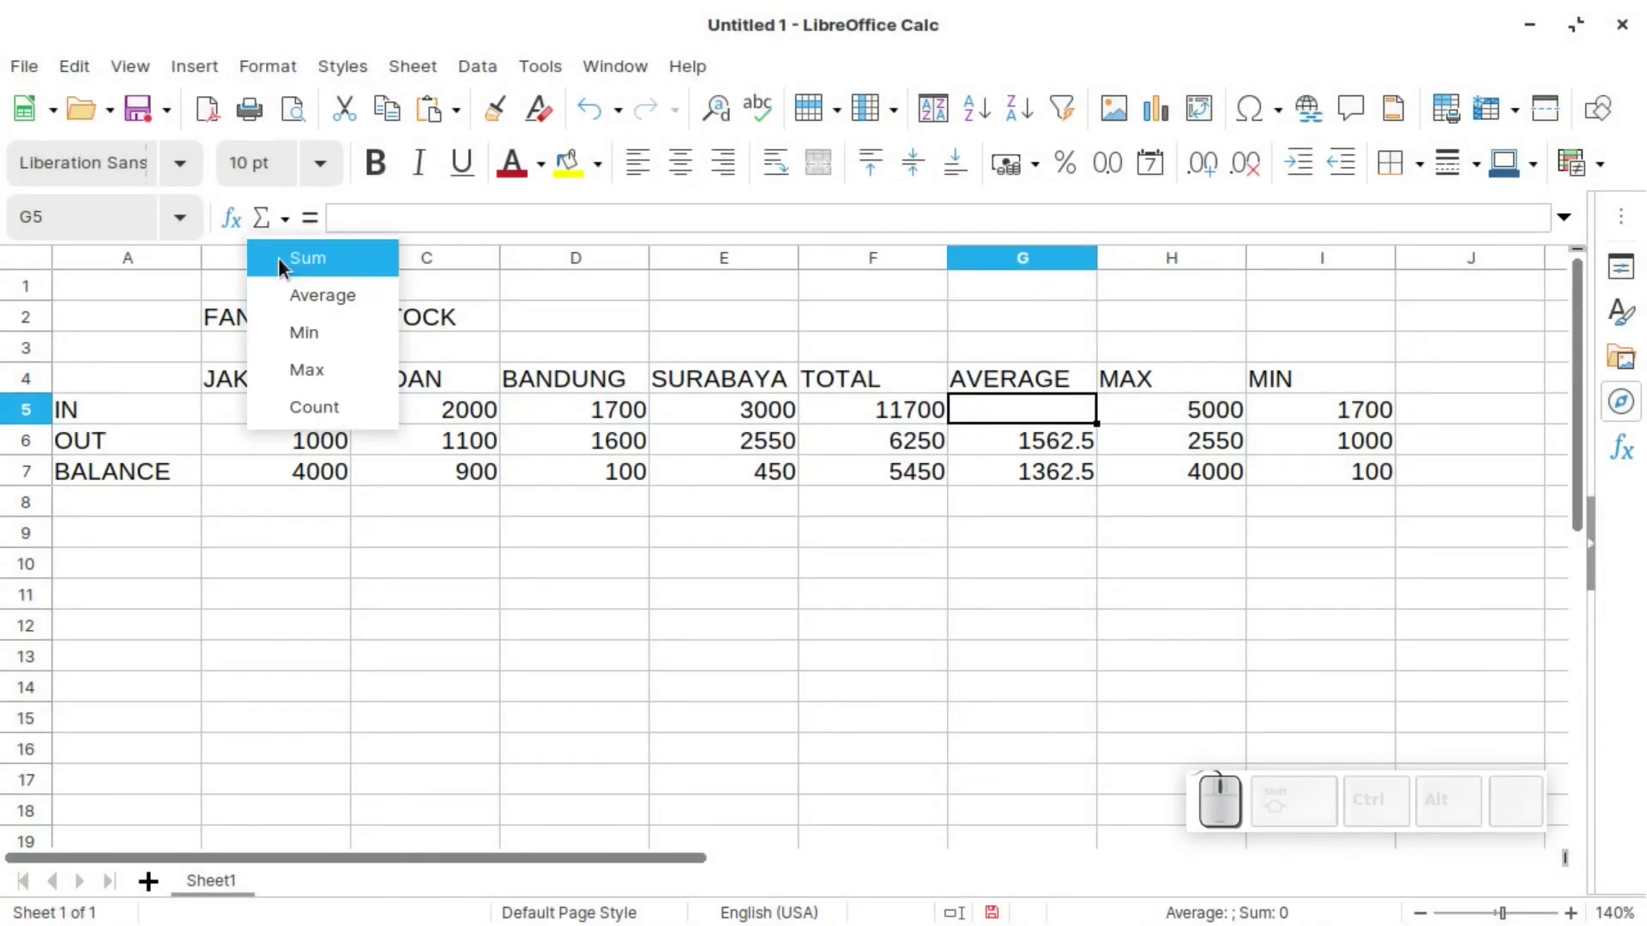
pyautogui.click(275, 223)
pyautogui.click(296, 223)
pyautogui.click(310, 295)
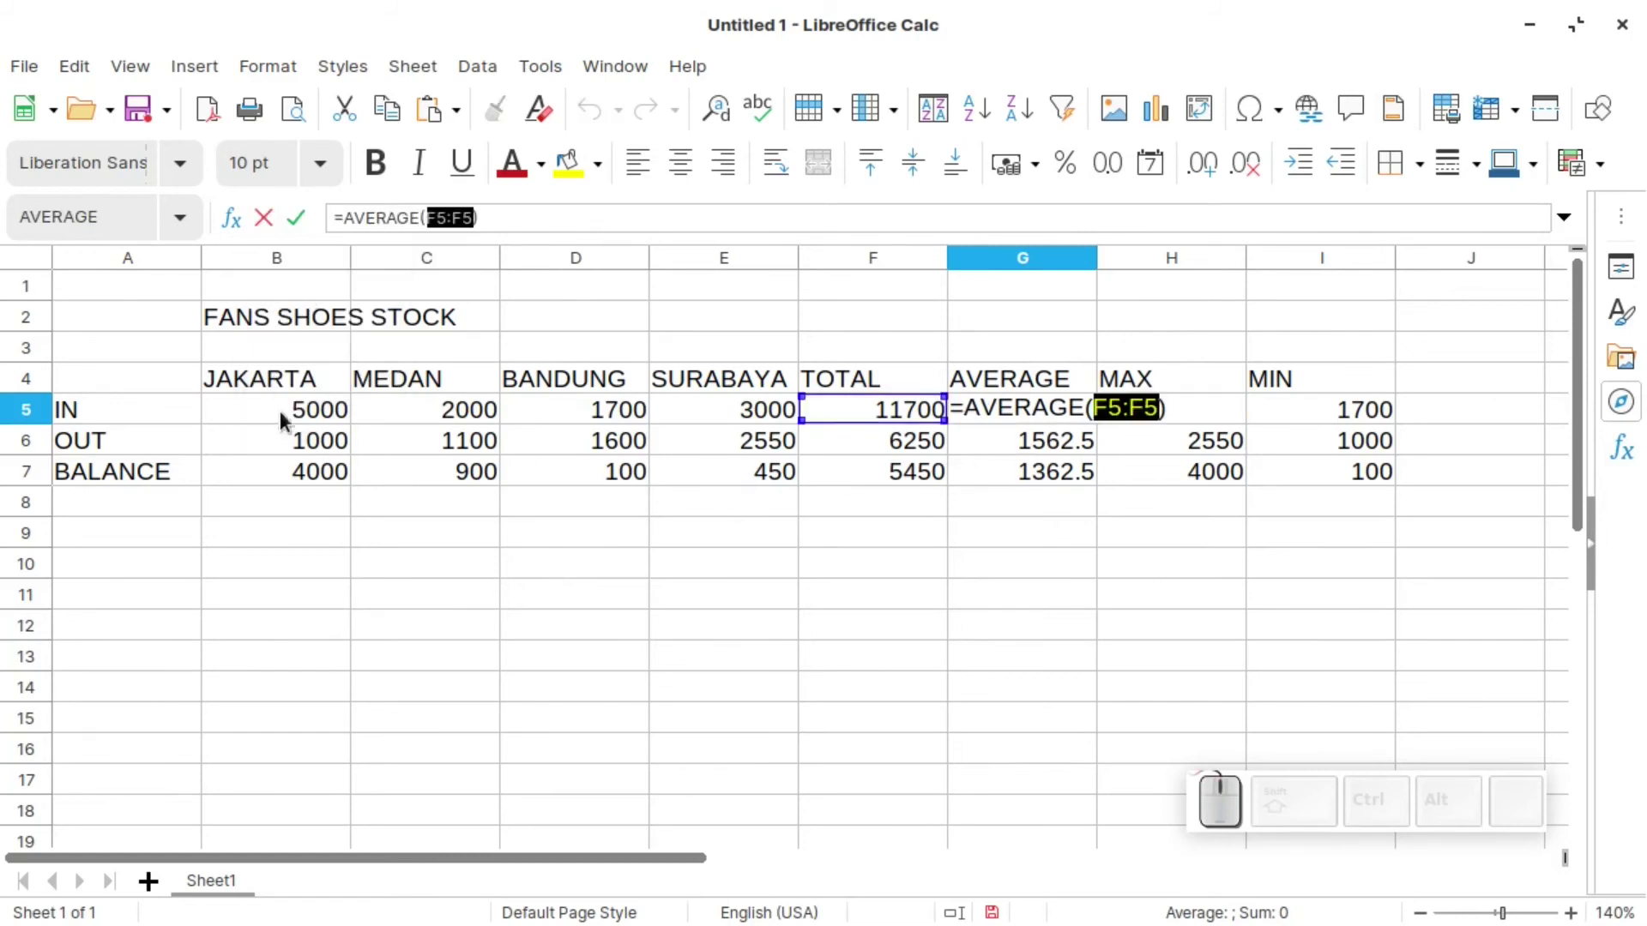
pyautogui.click(302, 413)
pyautogui.click(732, 406)
pyautogui.press('shift+Return')
pyautogui.click(1043, 410)
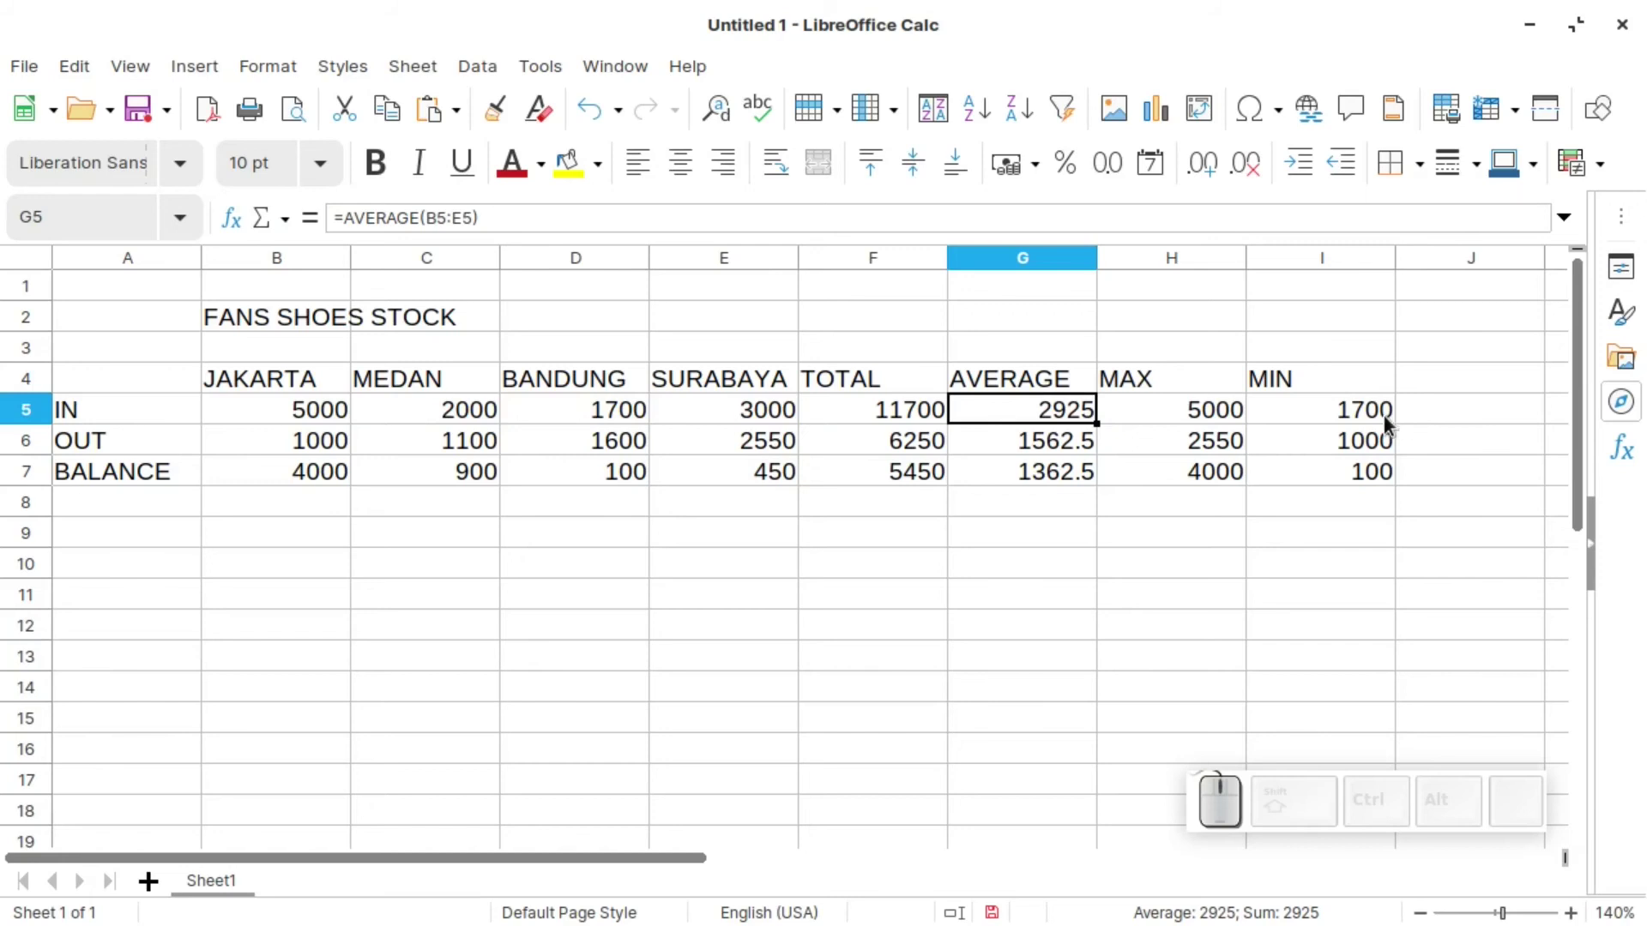
pyautogui.click(1349, 419)
pyautogui.press('BackSpace')
pyautogui.press('Return')
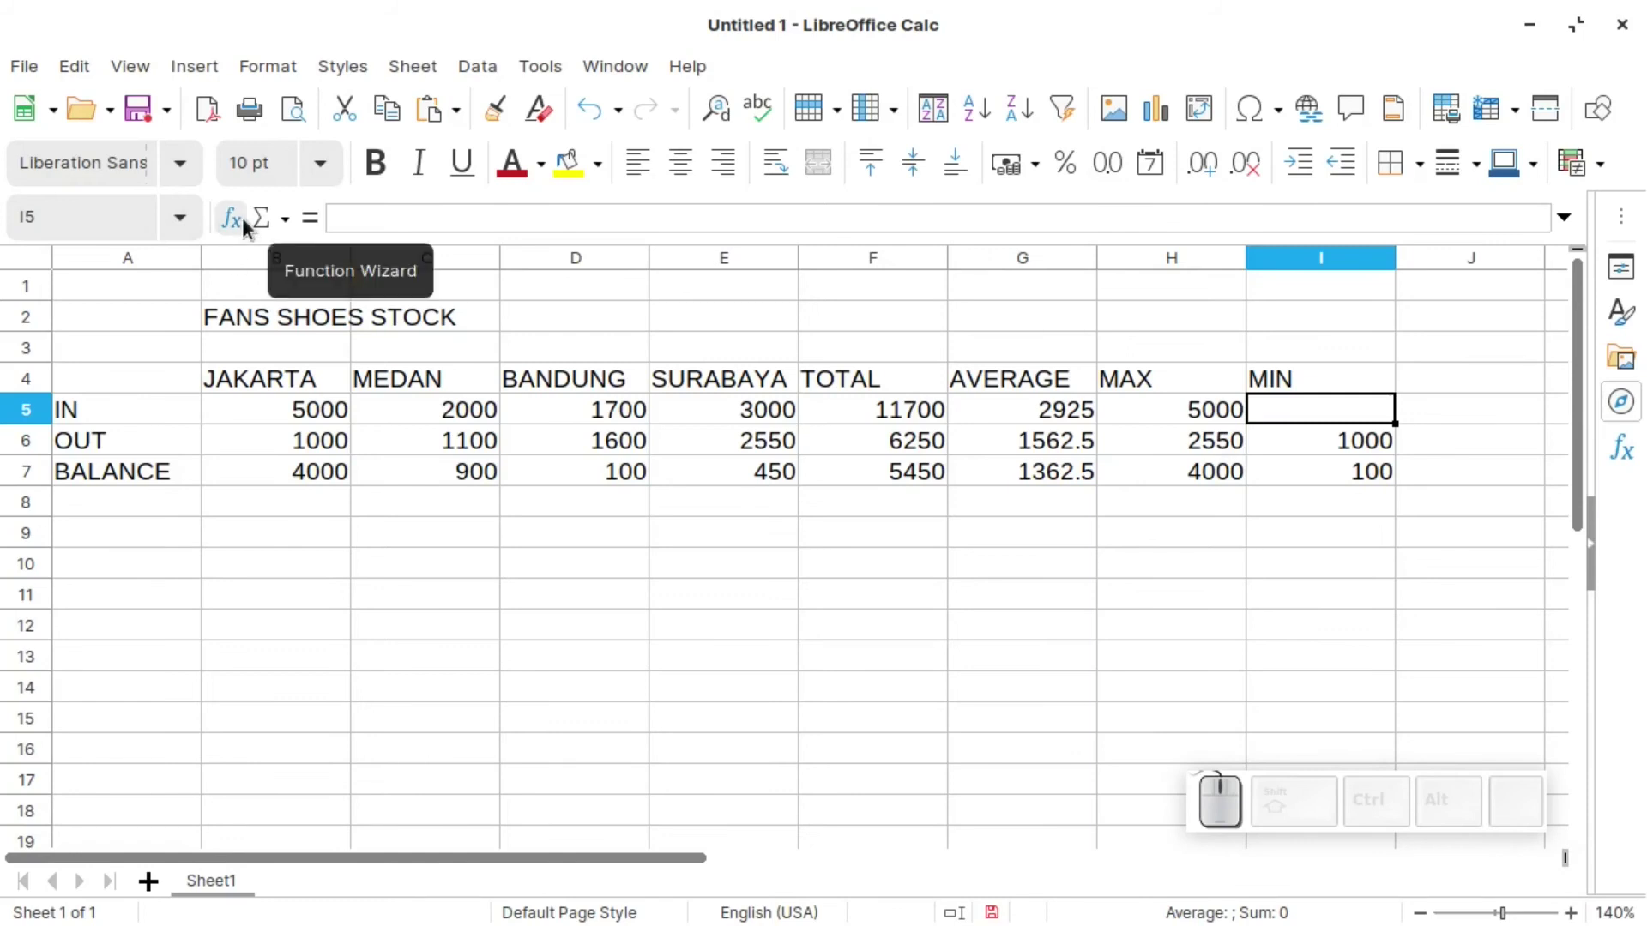
pyautogui.click(253, 224)
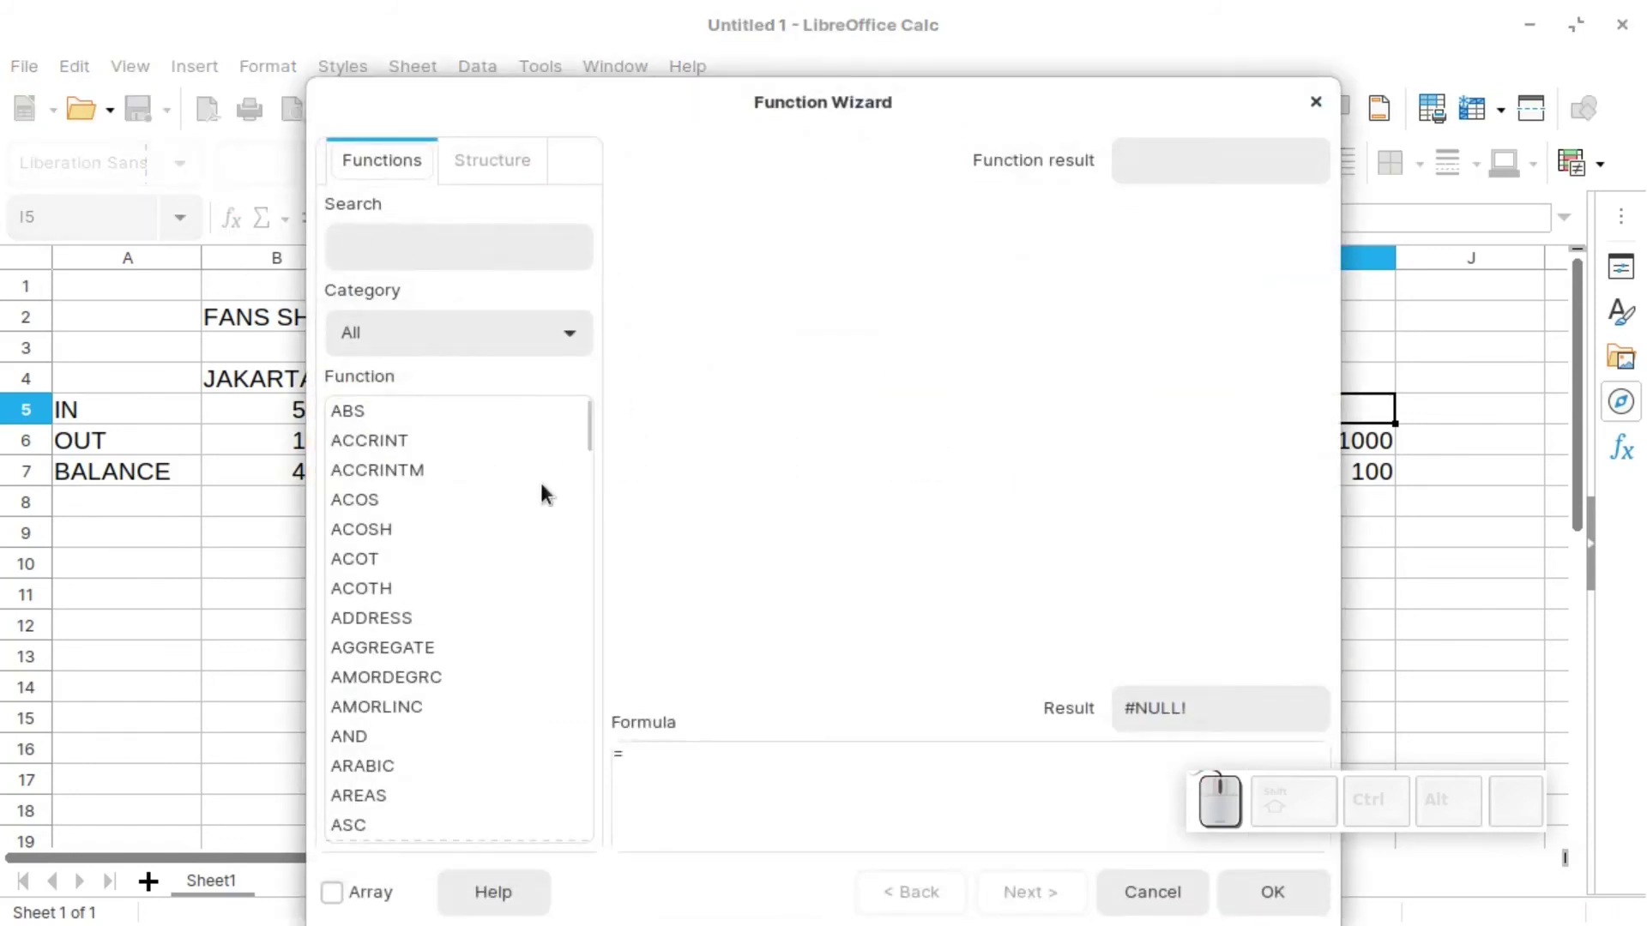
pyautogui.scroll(-3)
pyautogui.scroll(-3)
pyautogui.scroll(-3)
pyautogui.click(373, 490)
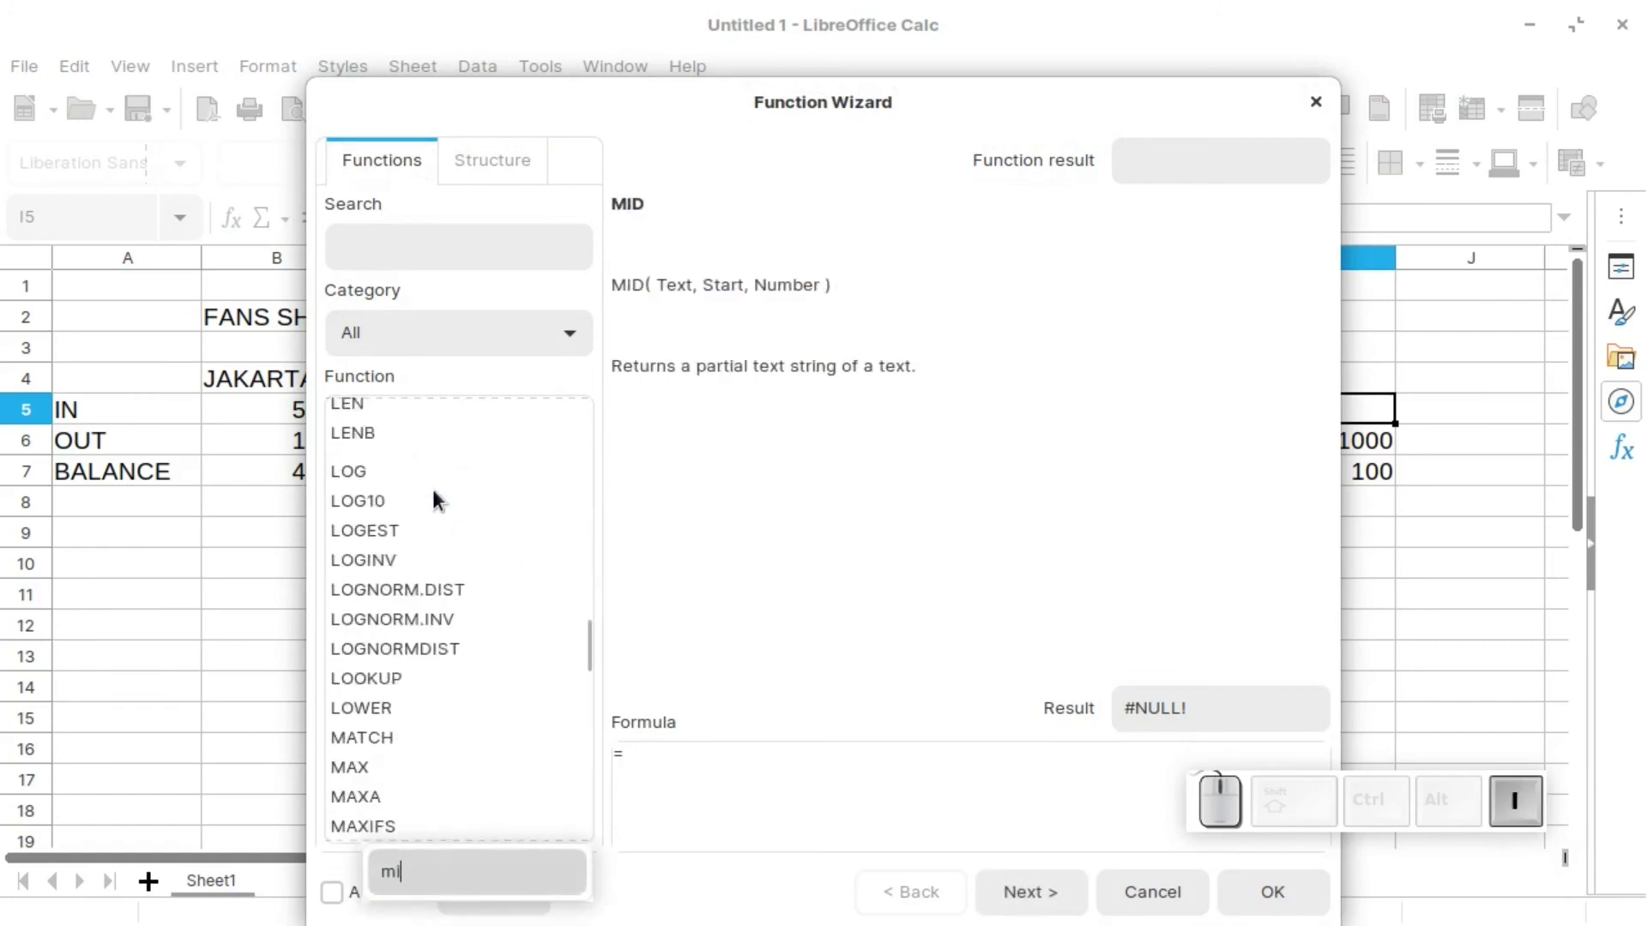
pyautogui.press('Return')
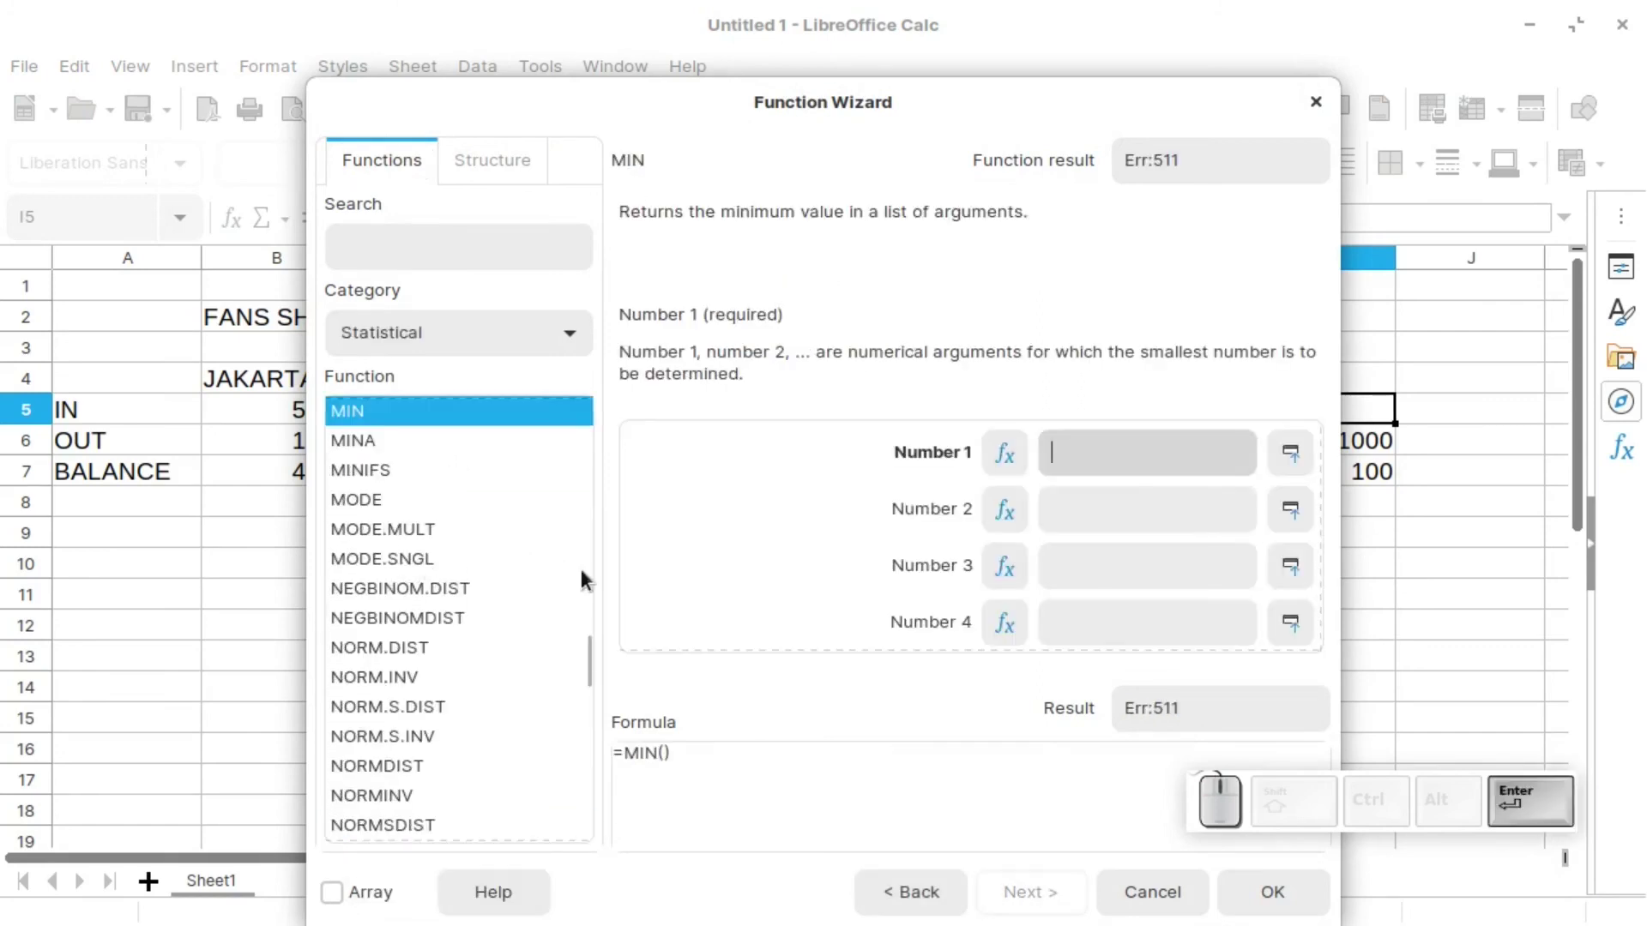
pyautogui.click(663, 750)
pyautogui.click(1290, 458)
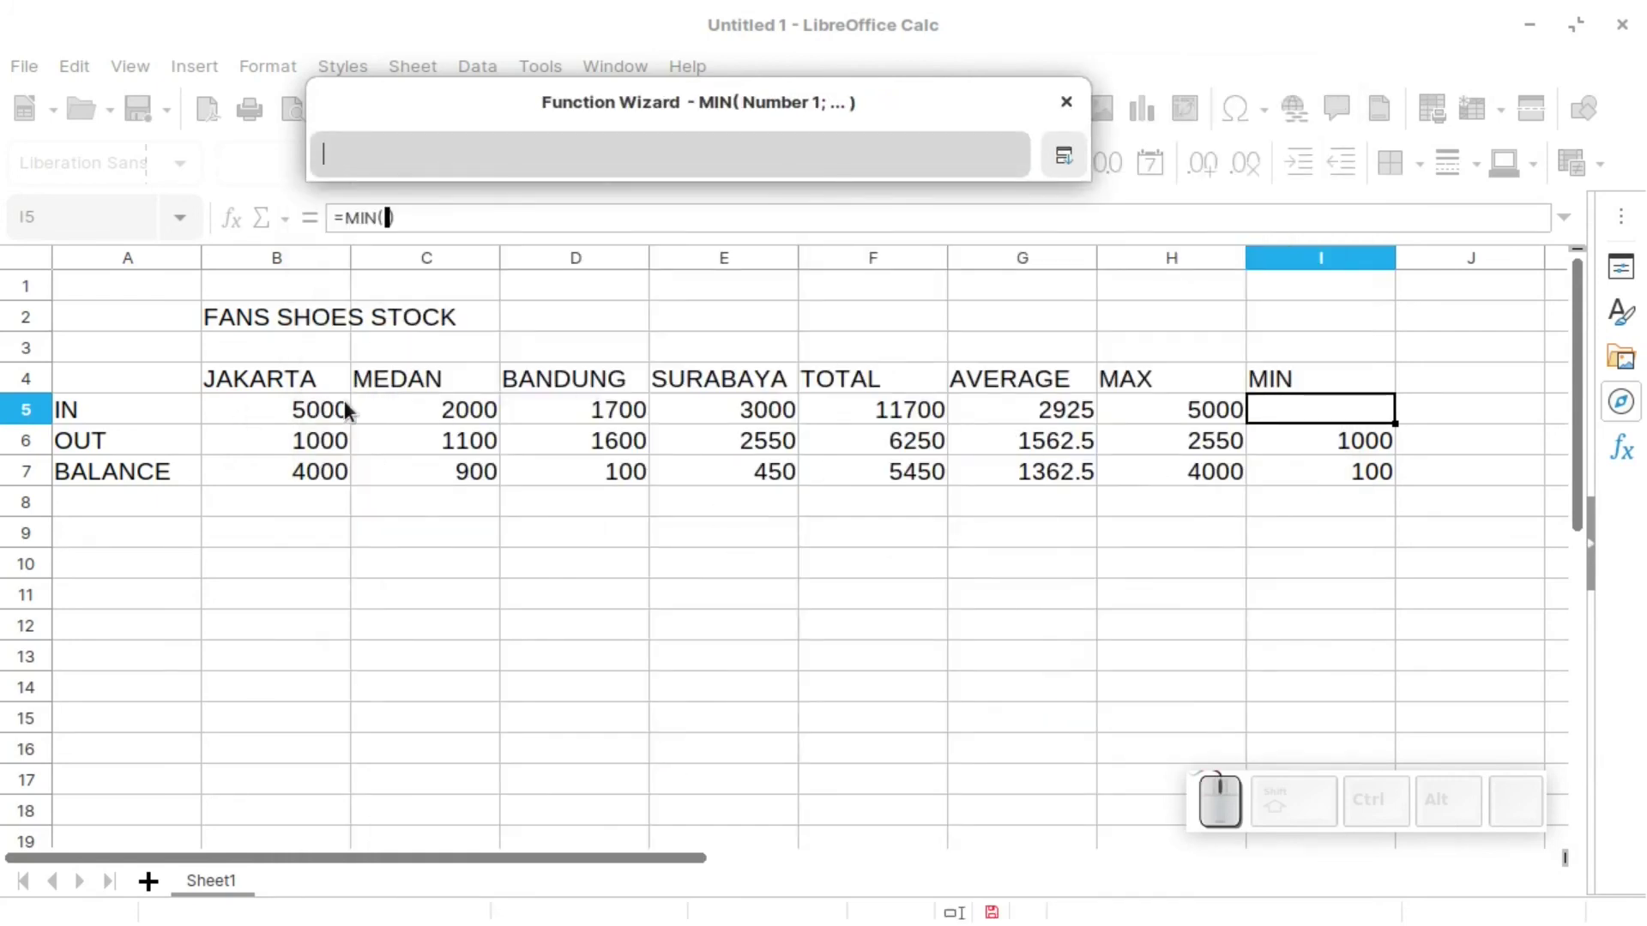
pyautogui.click(305, 413)
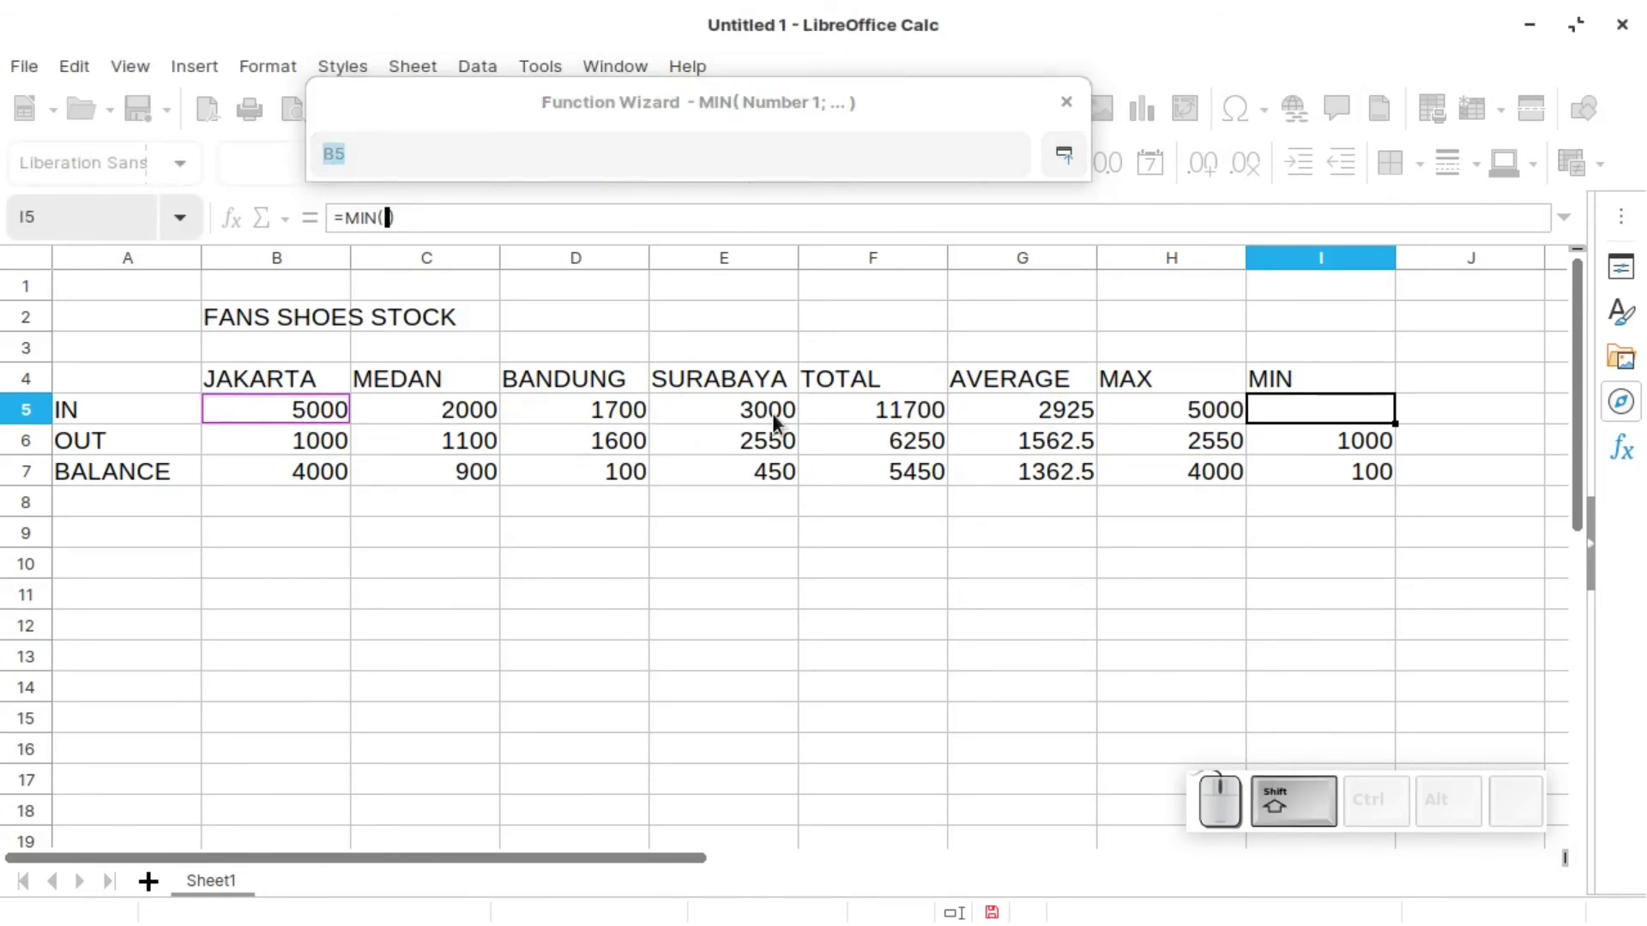
pyautogui.click(784, 416)
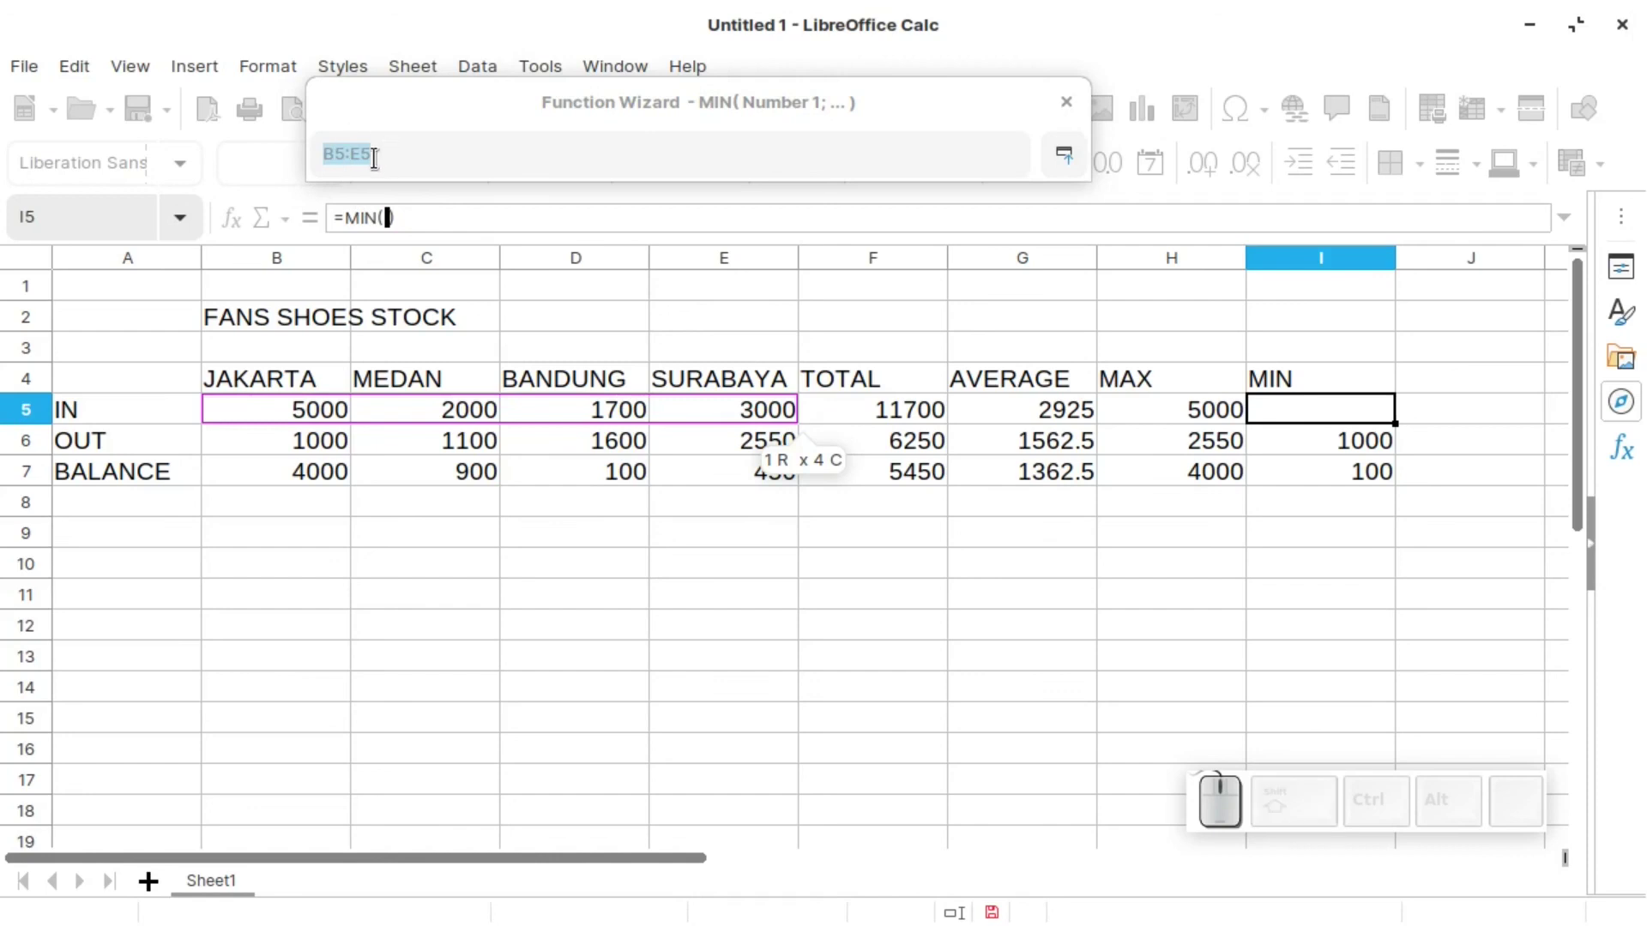
pyautogui.click(1076, 161)
pyautogui.click(1190, 698)
pyautogui.click(1290, 902)
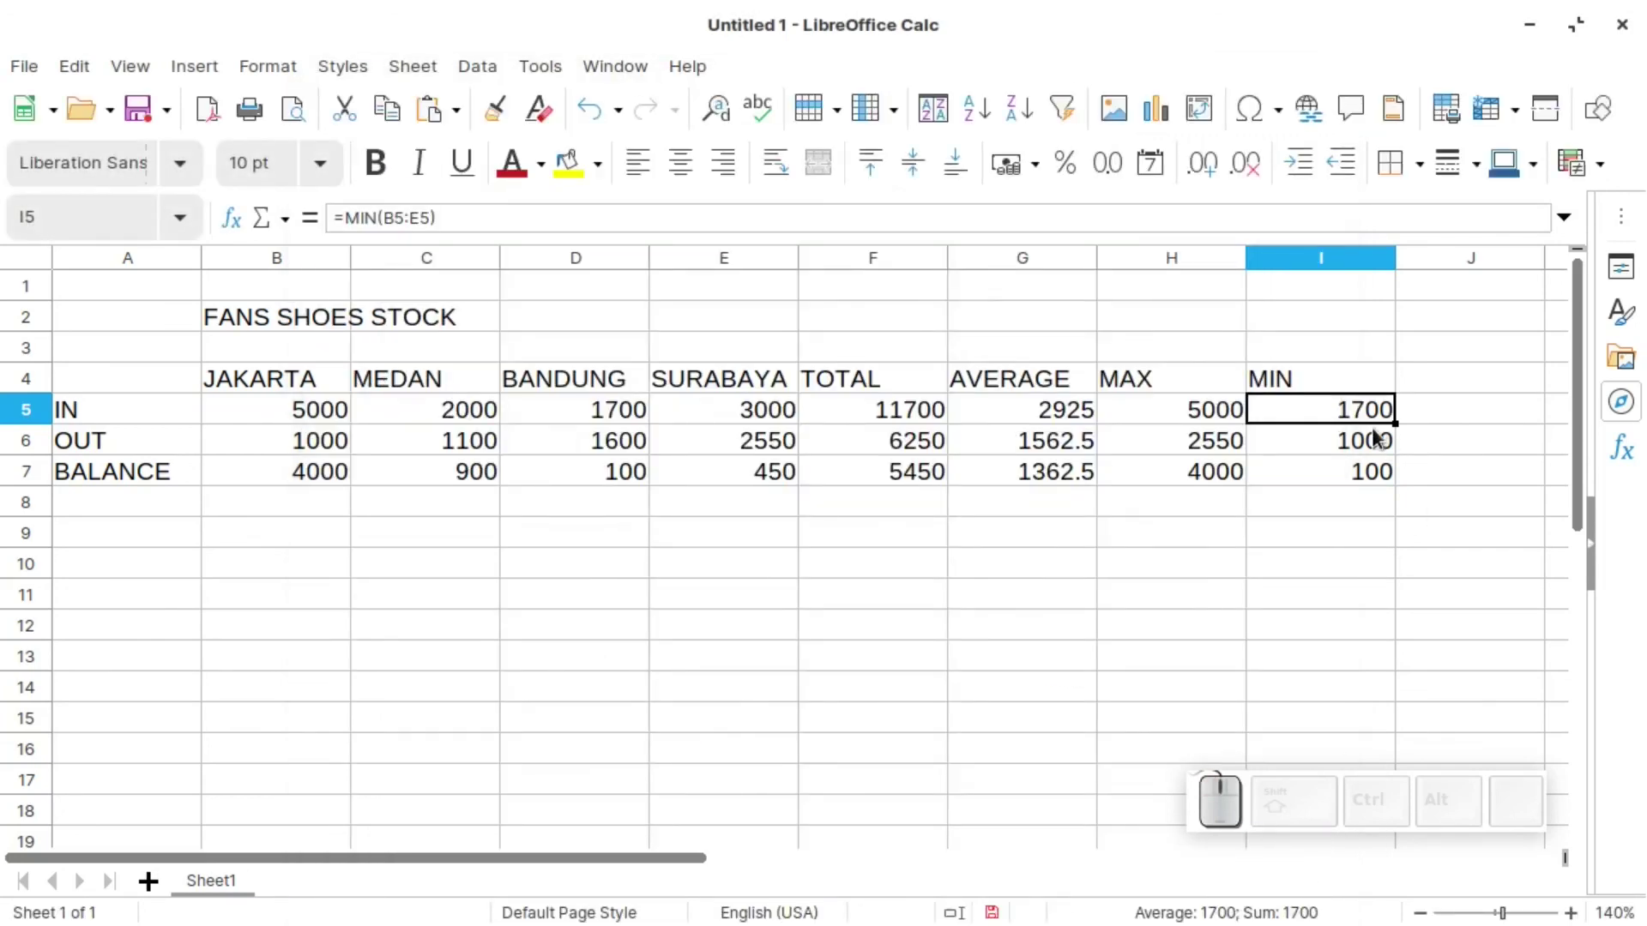